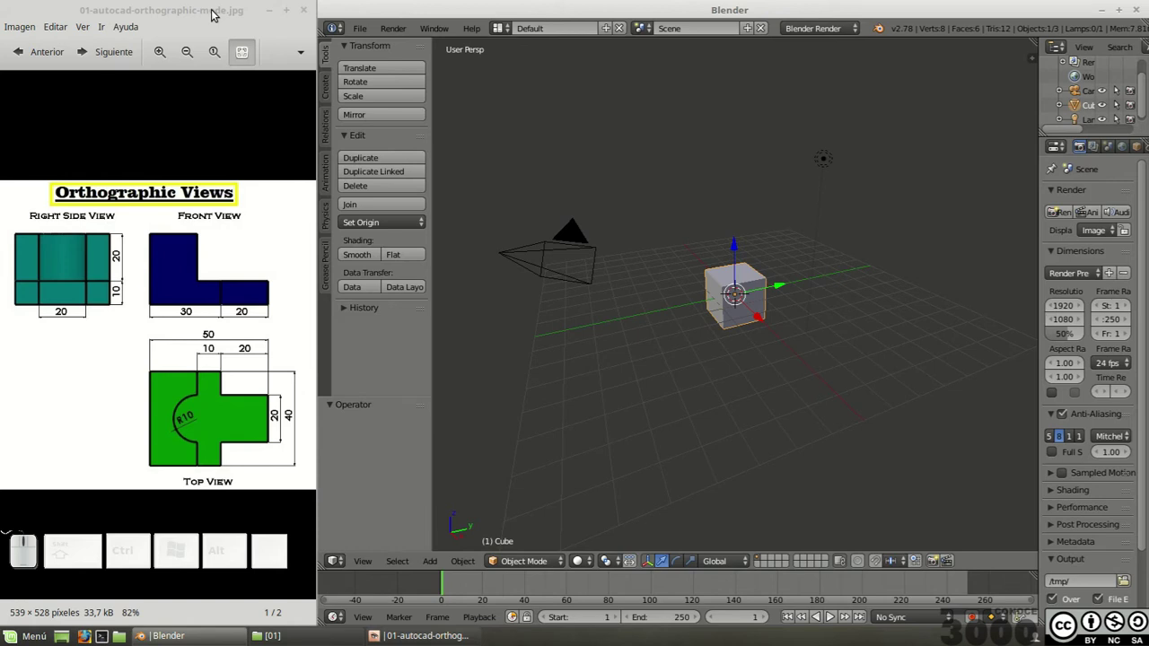
Step: Review the reference drawing's pictorial and orthographic views of the part before modelling
click(219, 12)
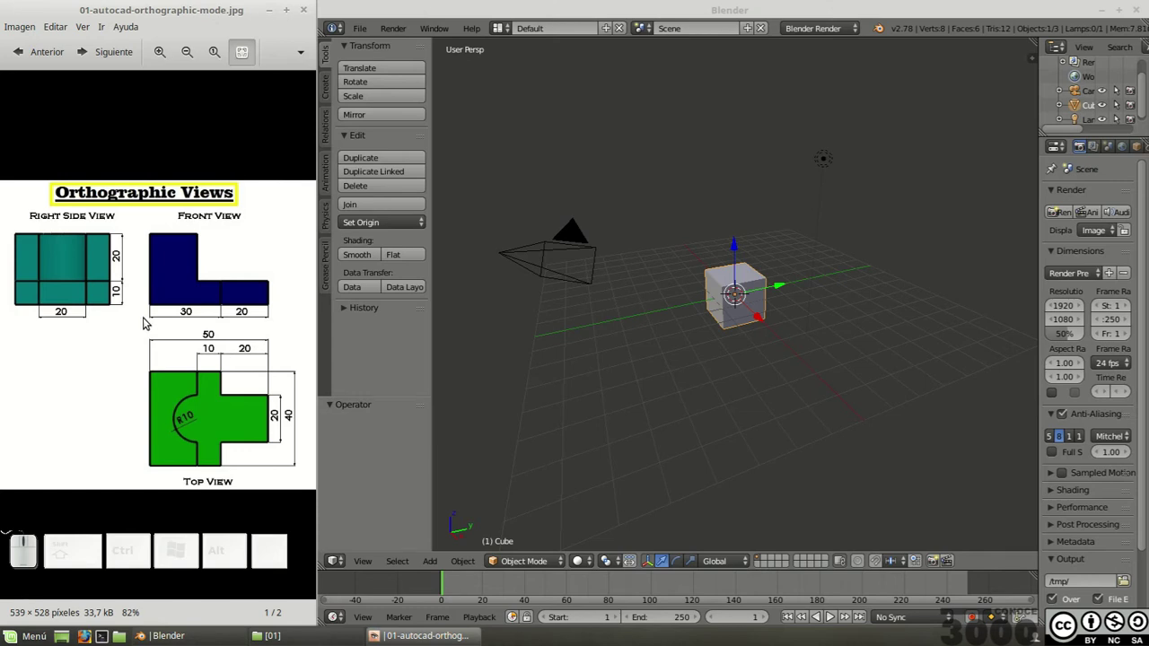
click(151, 320)
key(Right)
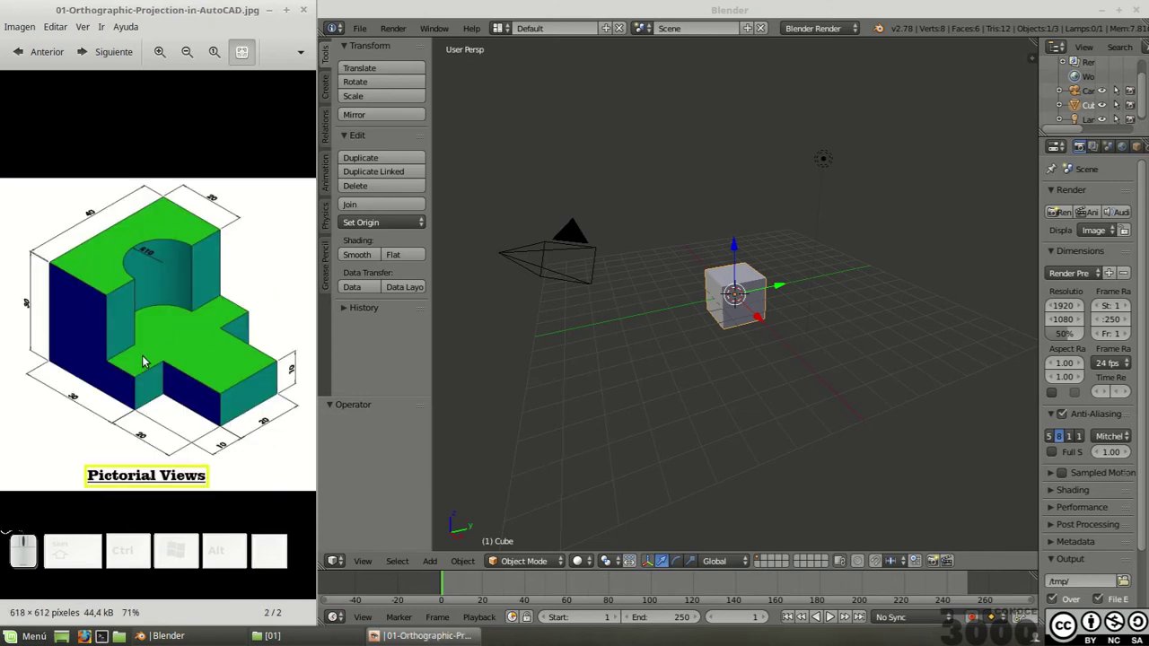
key(Left)
click(140, 347)
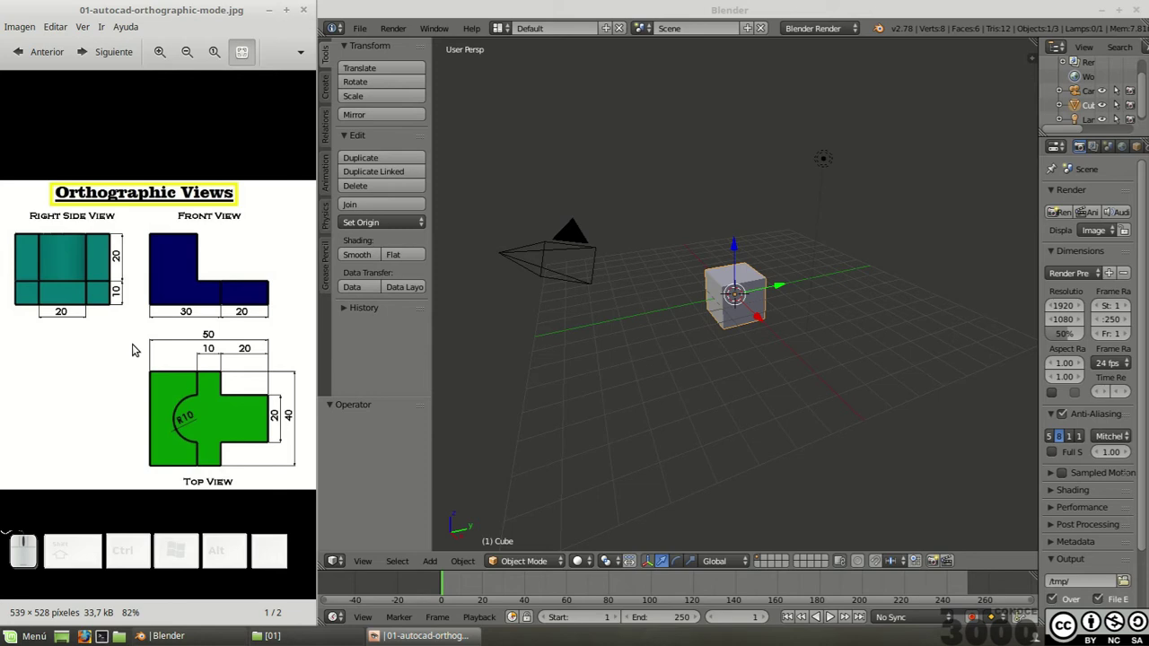
click(737, 12)
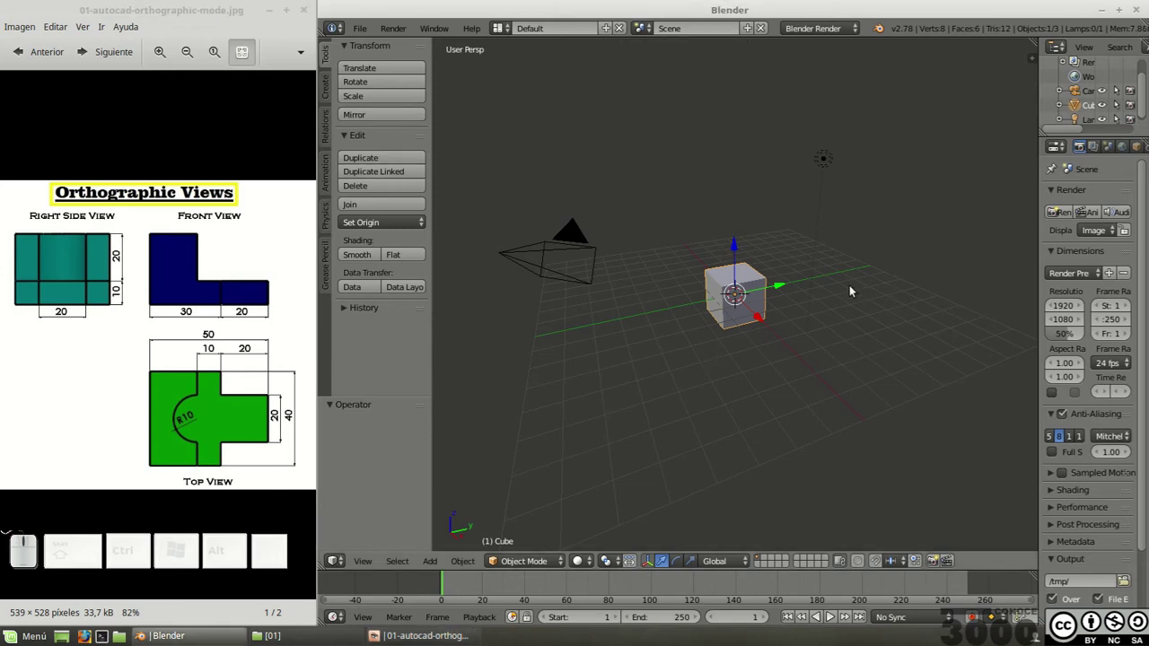
Step: Zoom and orbit around the default cube and enter Edit Mode on its mesh
scroll(up, 3)
drag(853, 193, 725, 201)
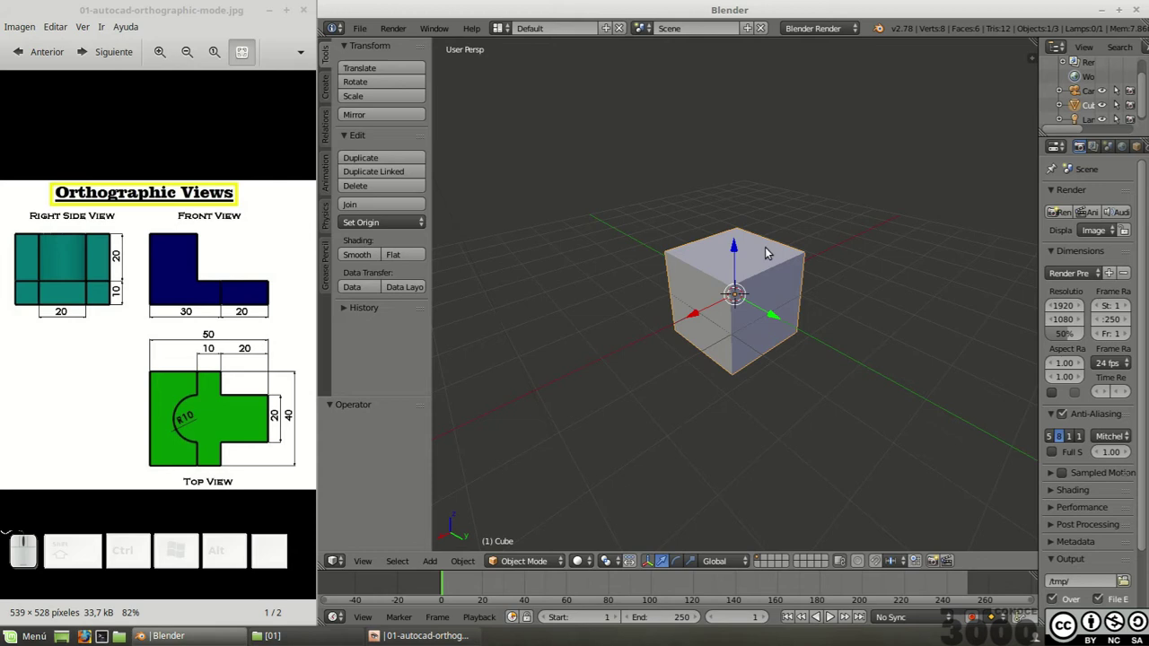
key(Tab)
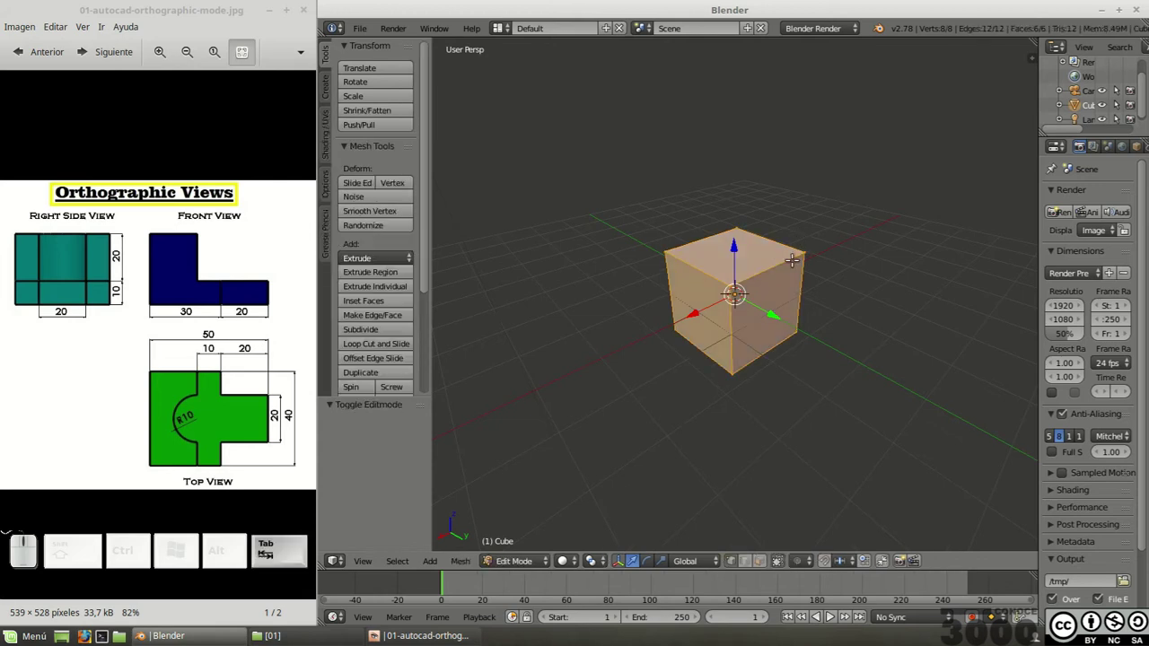
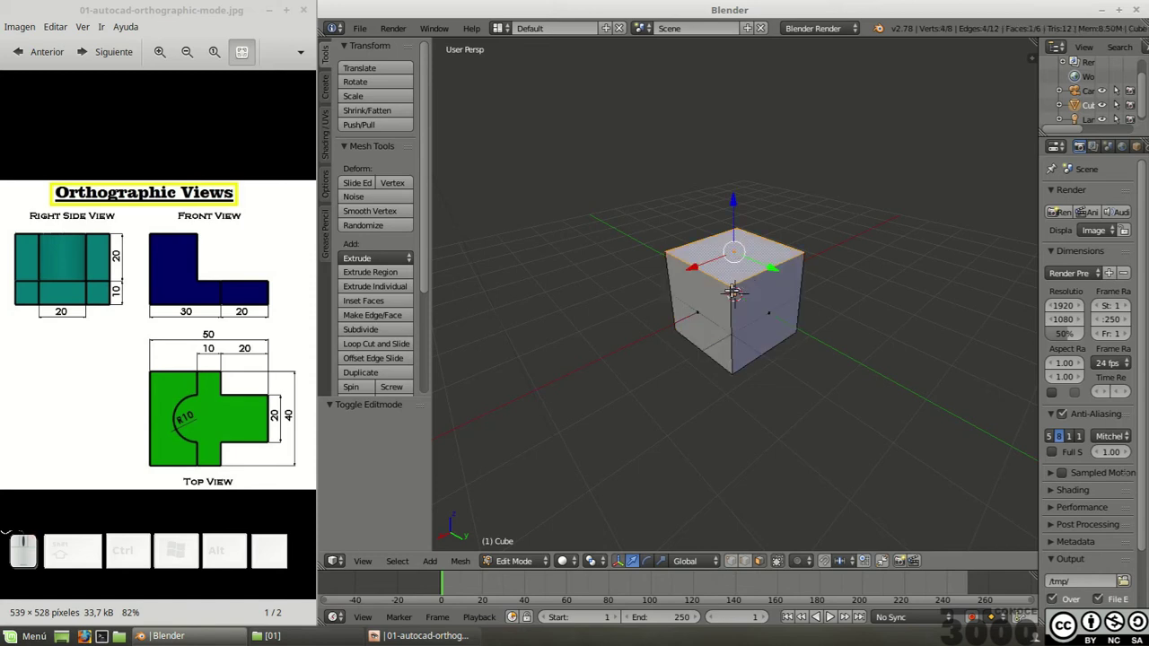
Step: Extrude the top face, undo the raise so it sits flush, and select the whole mesh
key(e)
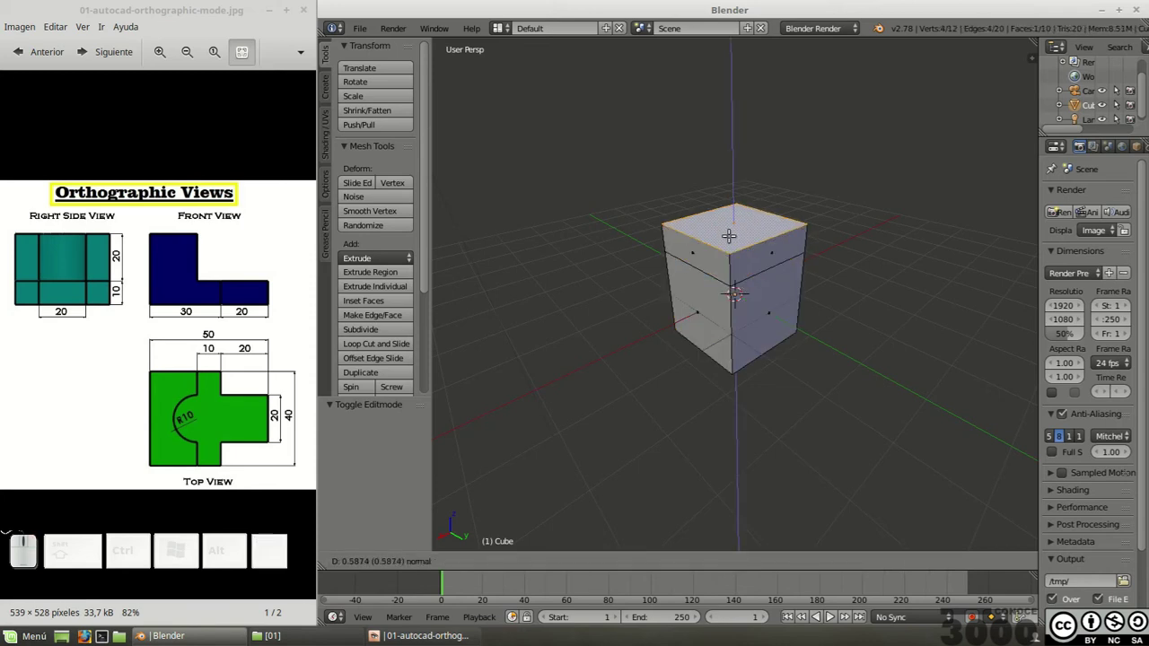
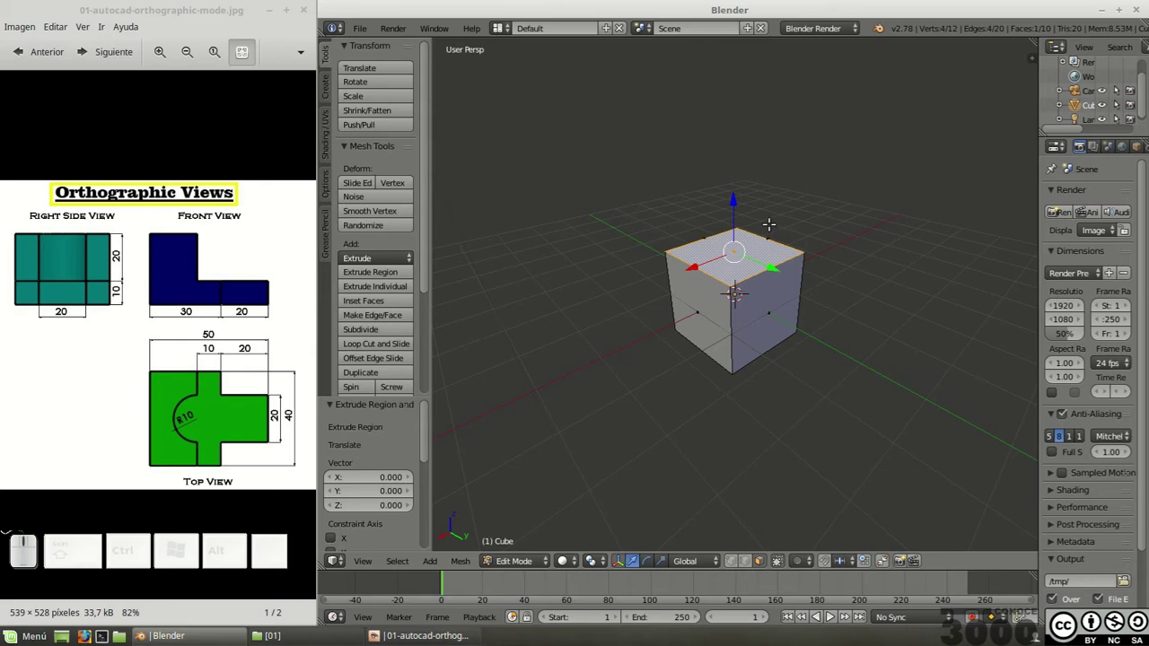
key(g)
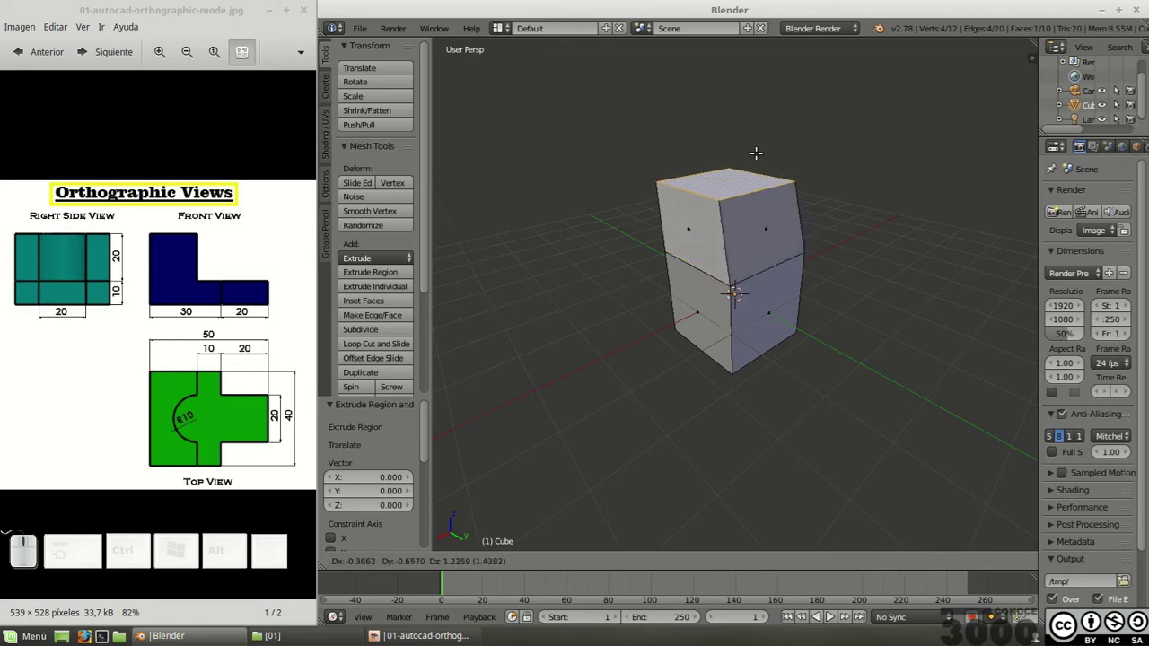
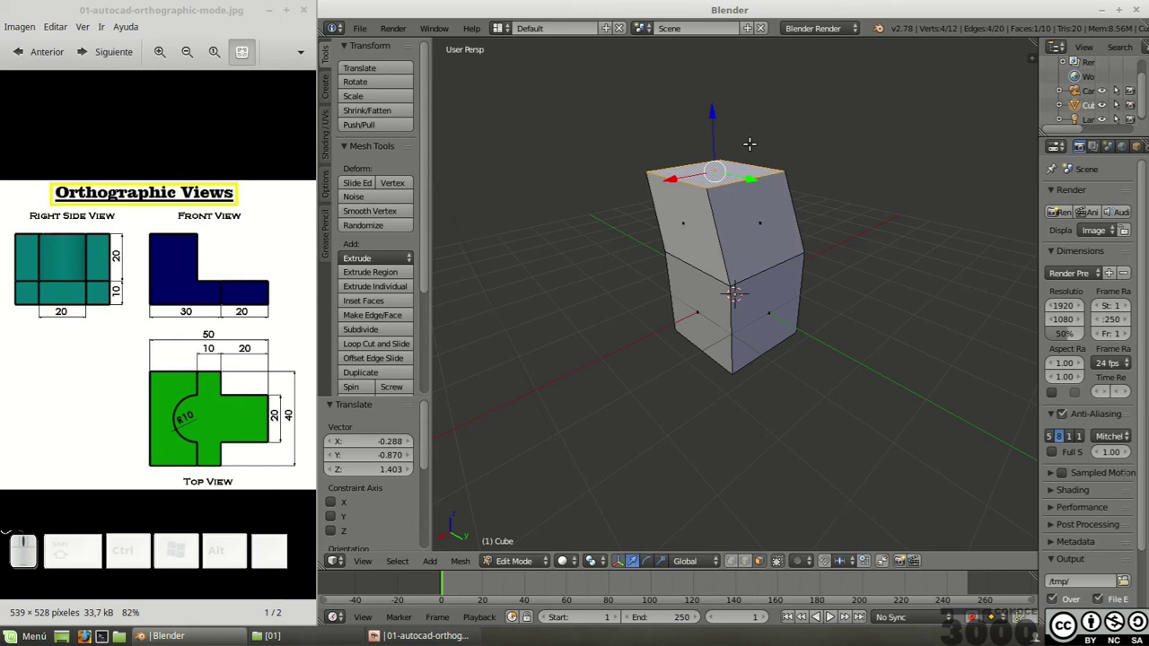
key(ctrl+z)
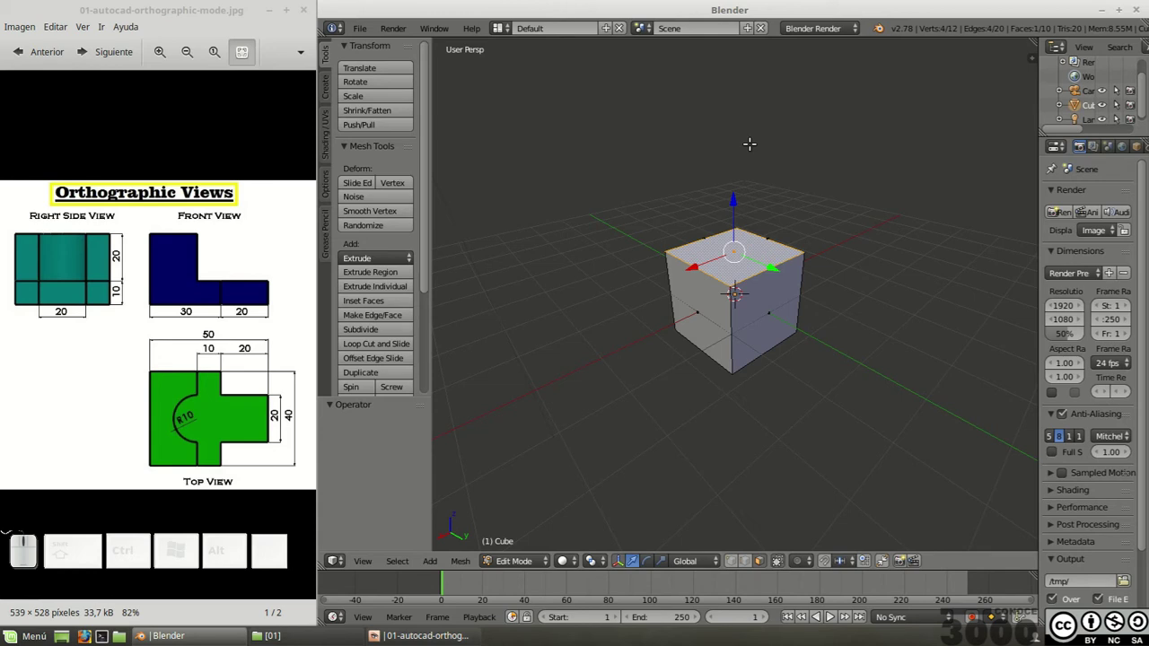
key(a)
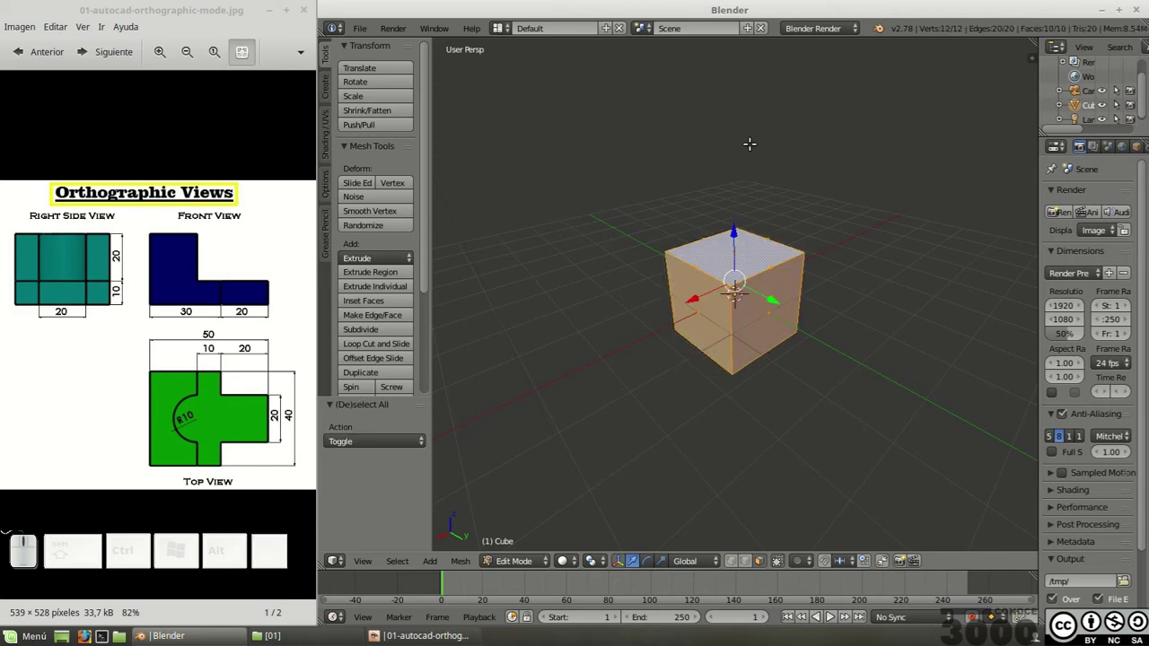
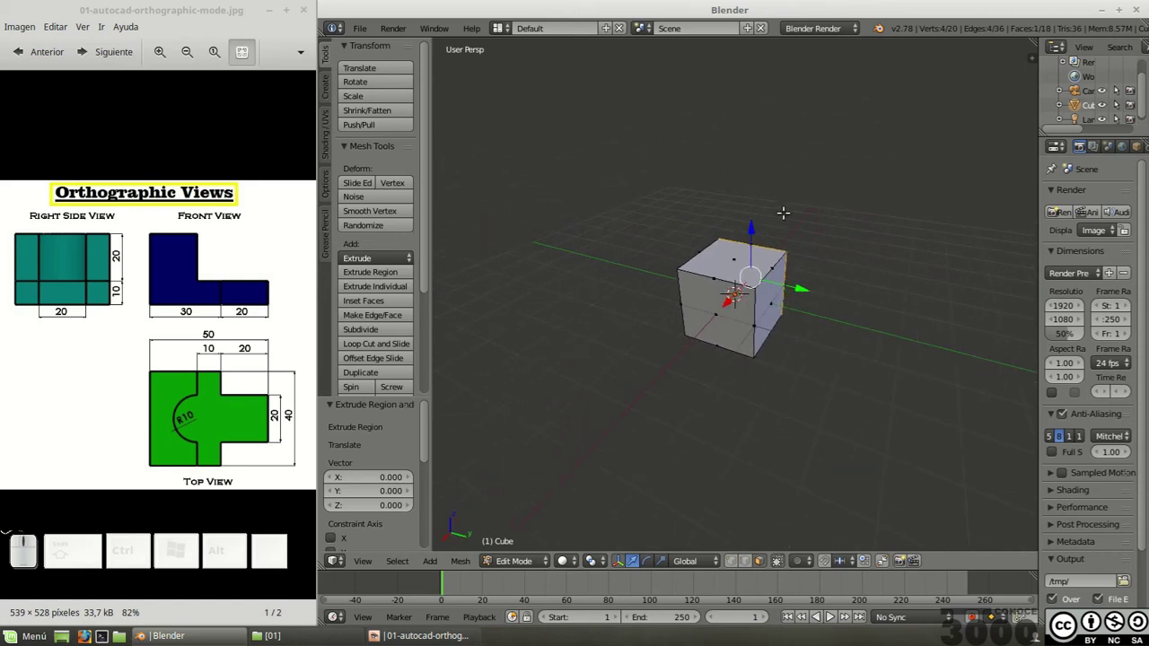
Step: Select the whole mesh and merge the stacked duplicate vertices with Remove Doubles
key(a)
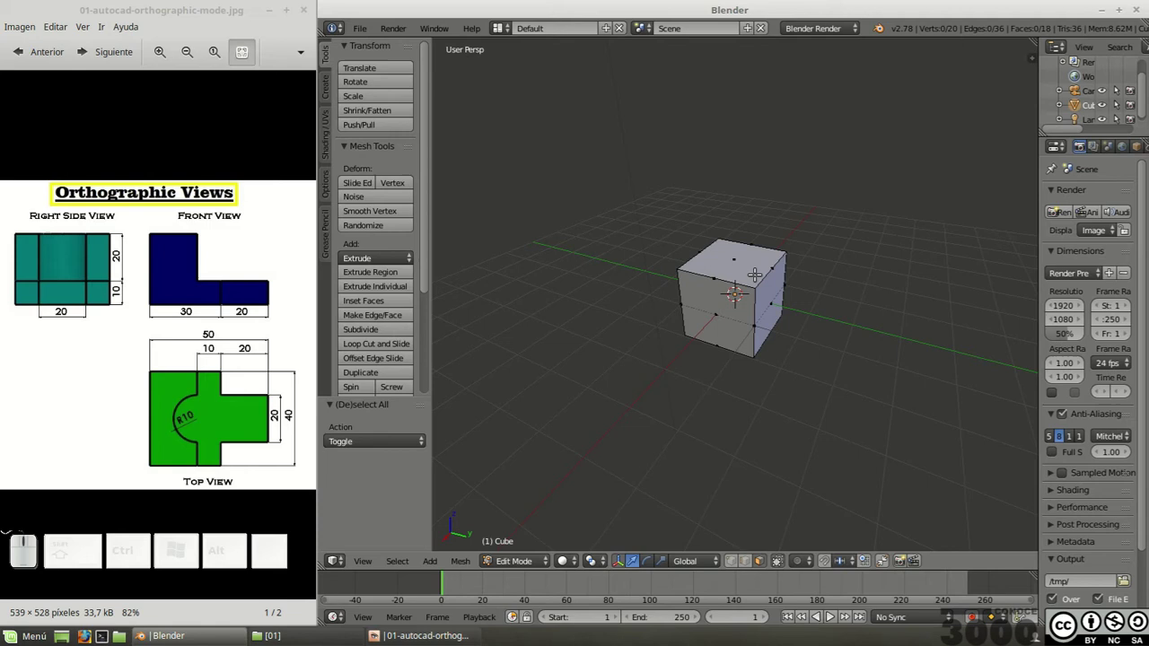
key(a)
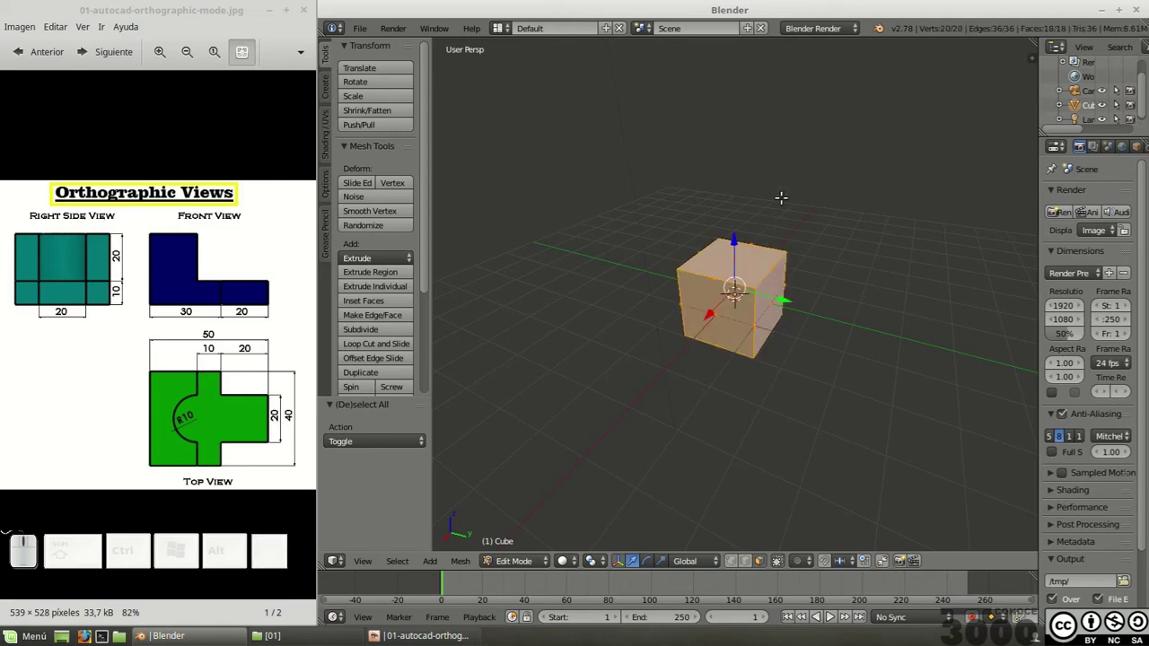
key(w)
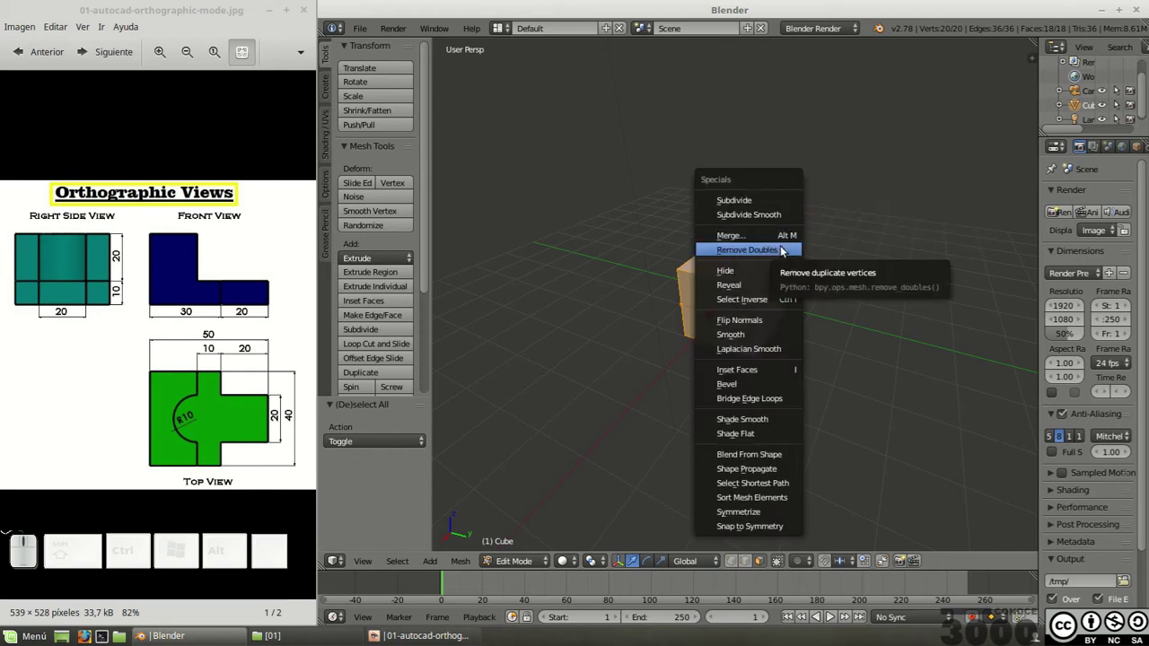
click(786, 249)
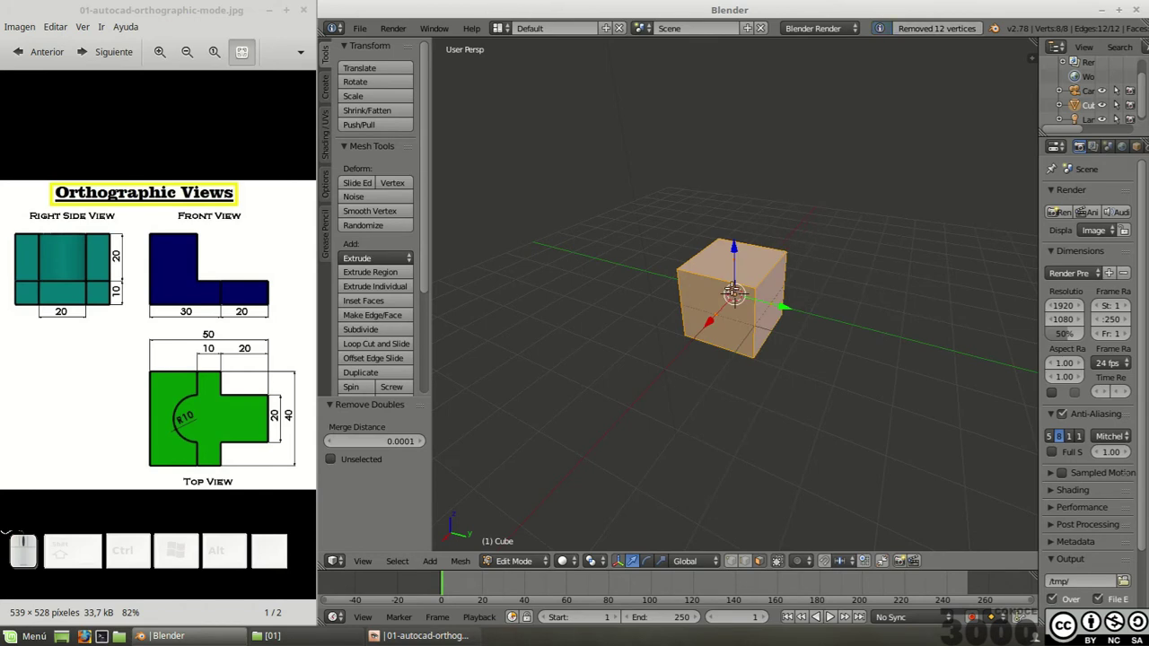
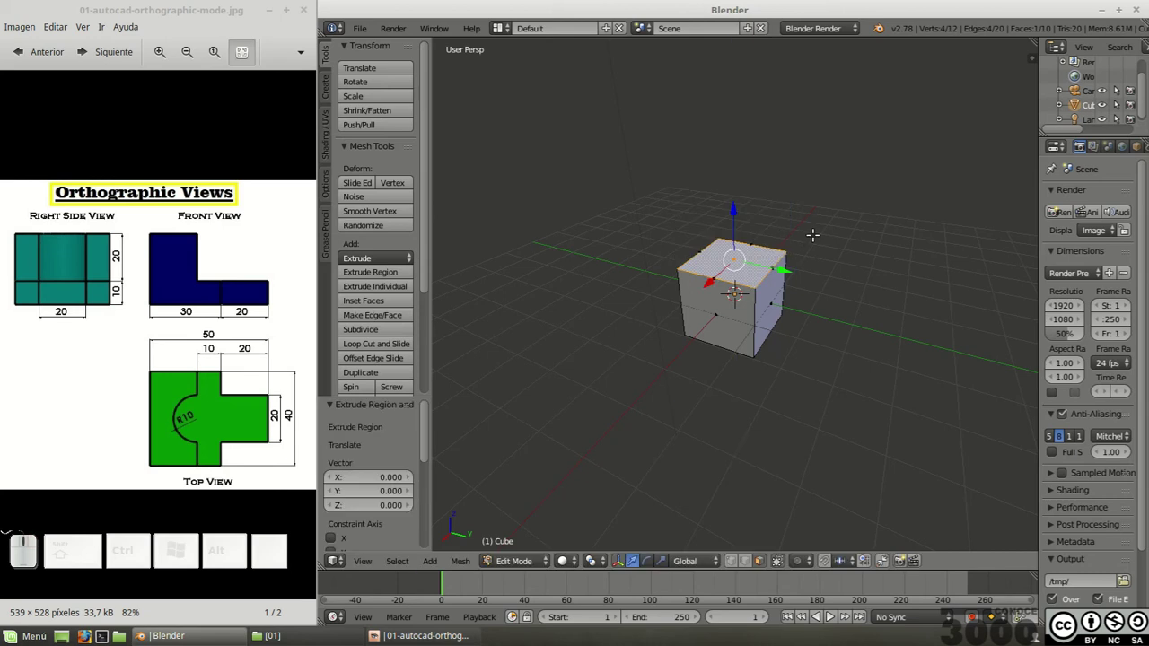
key(a)
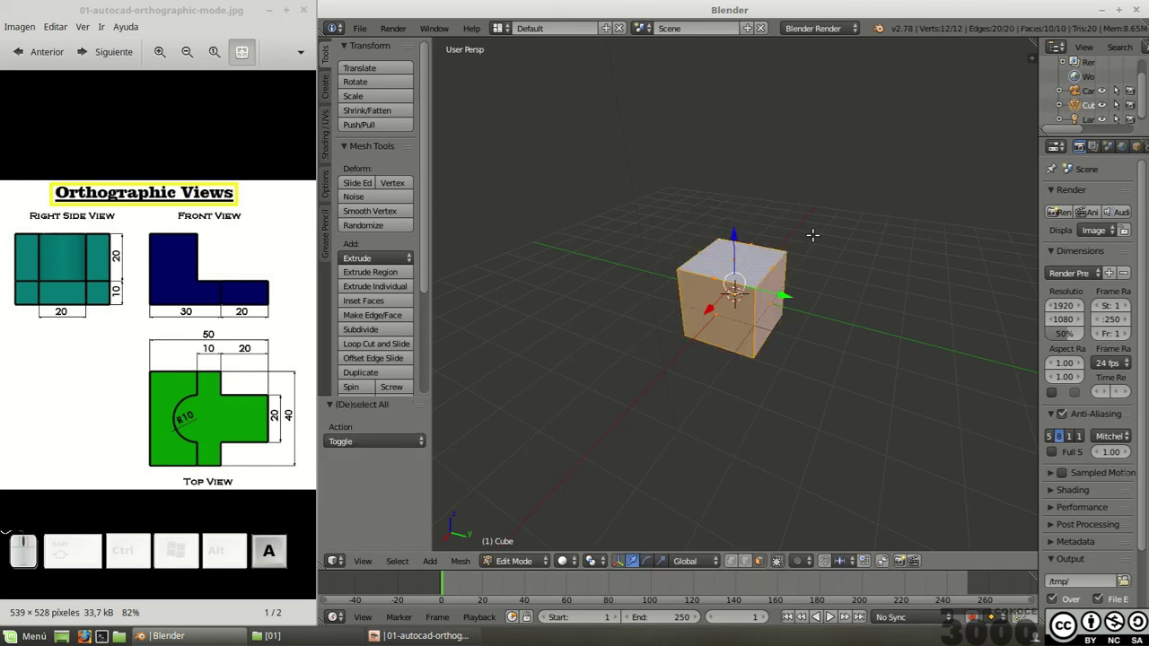
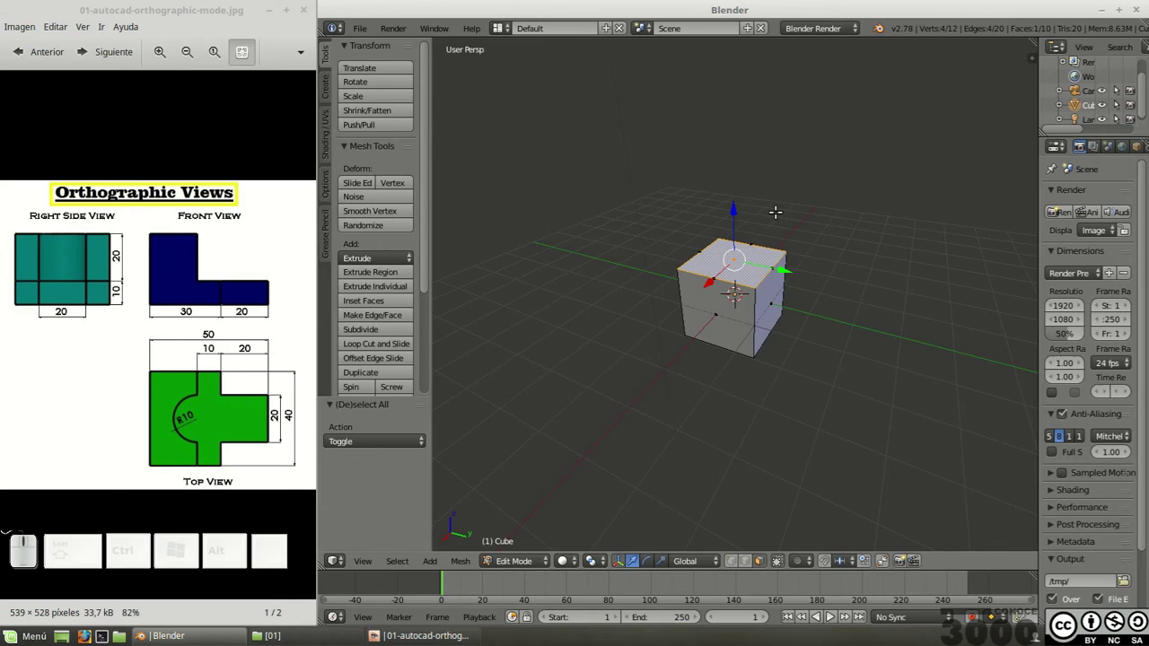
key(a)
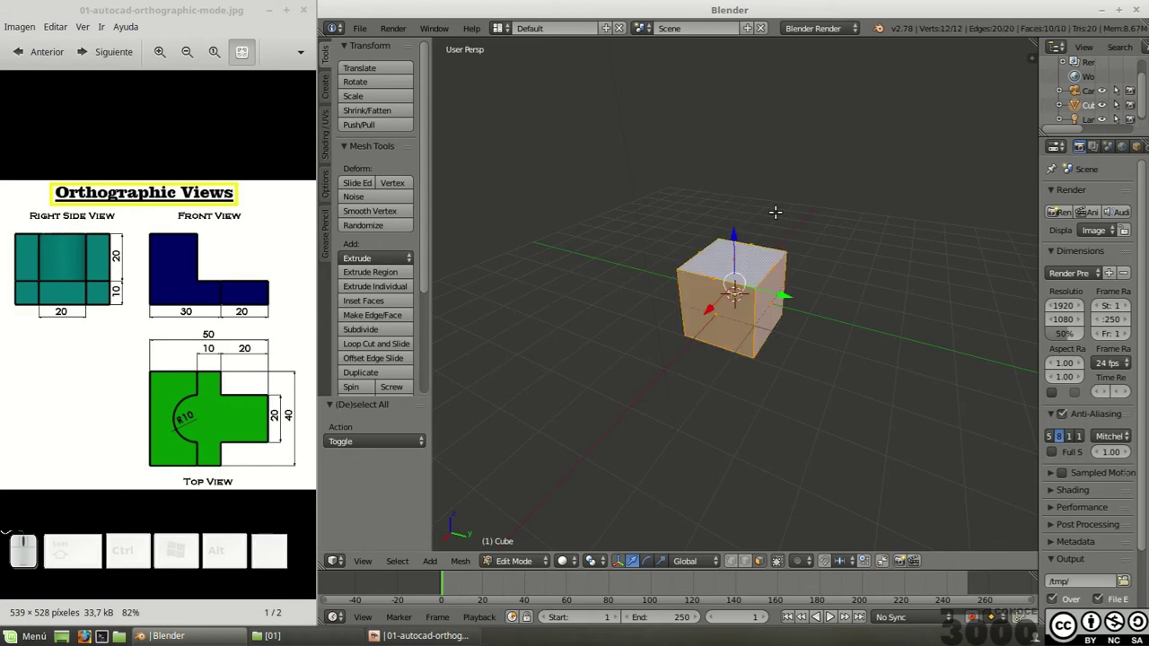
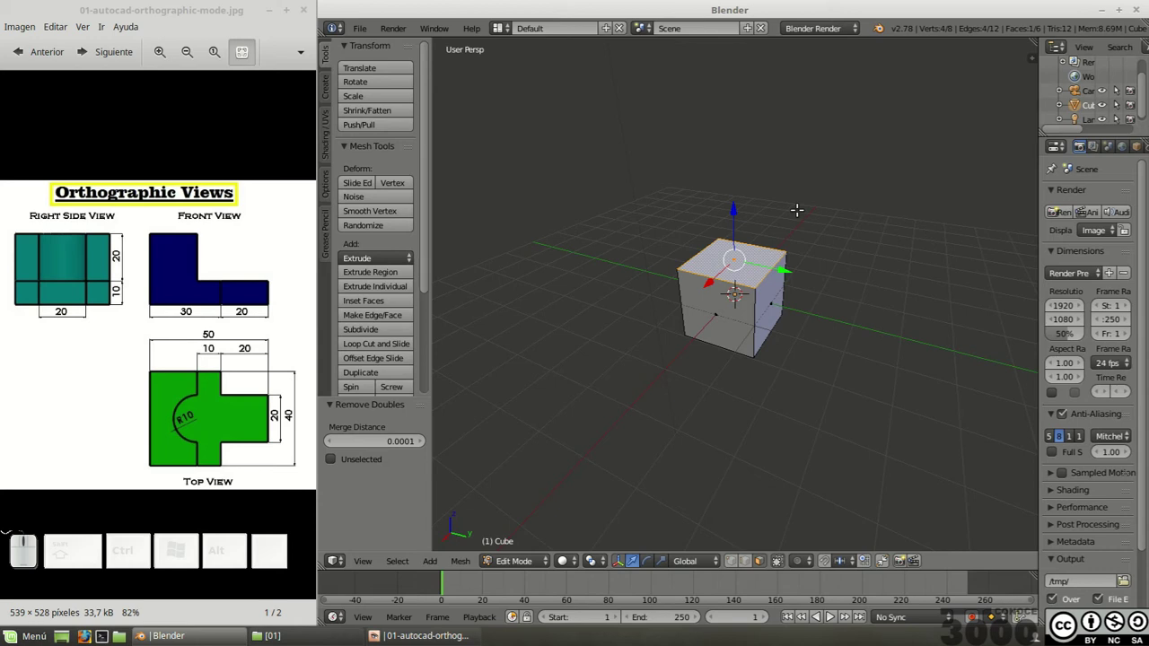
Step: Leave Edit Mode and view the cube from Top in orthographic projection
key(Tab)
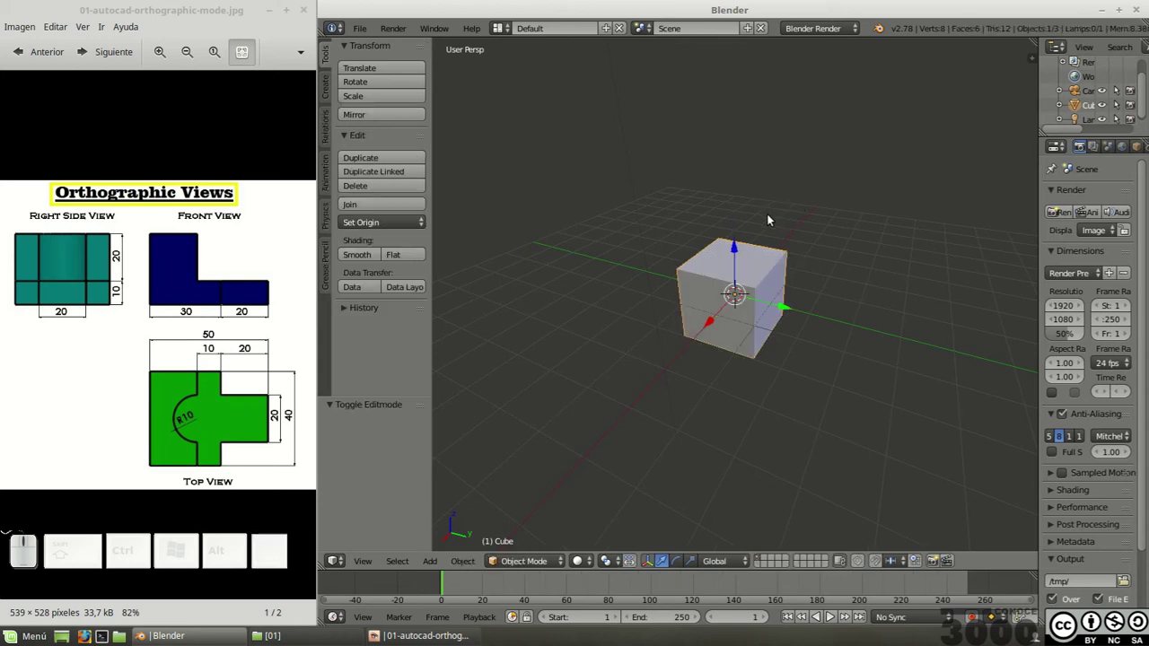
drag(713, 191, 763, 265)
key(KP_7)
key(KP_5)
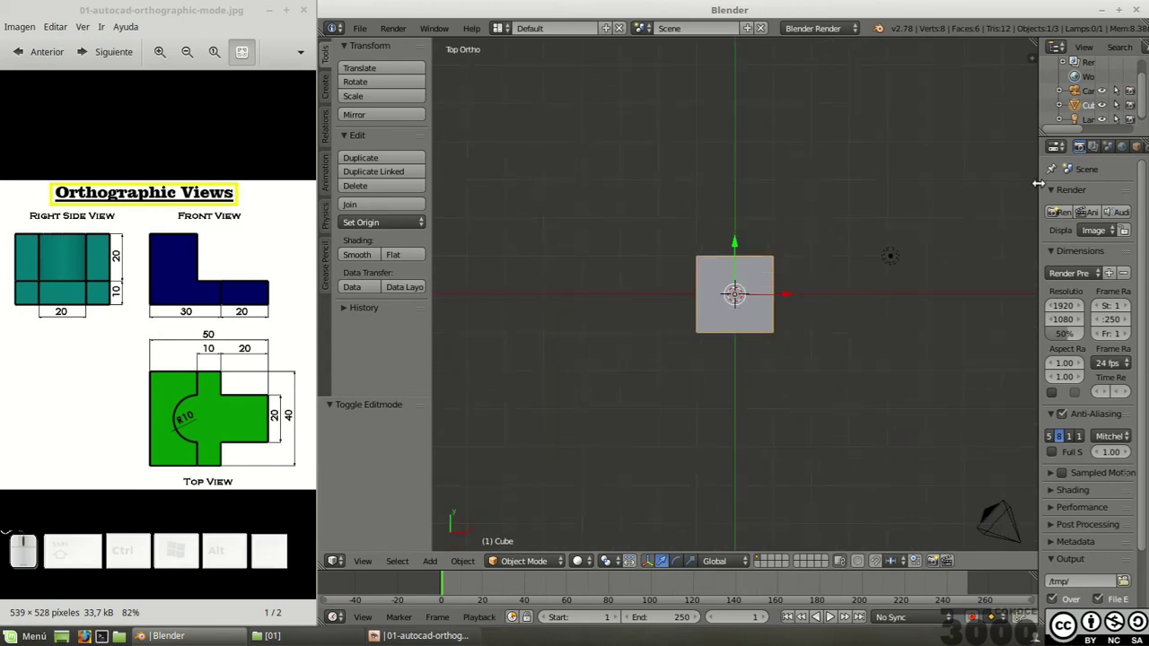
Step: Bring up the Scene properties where the unit settings live
click(1096, 150)
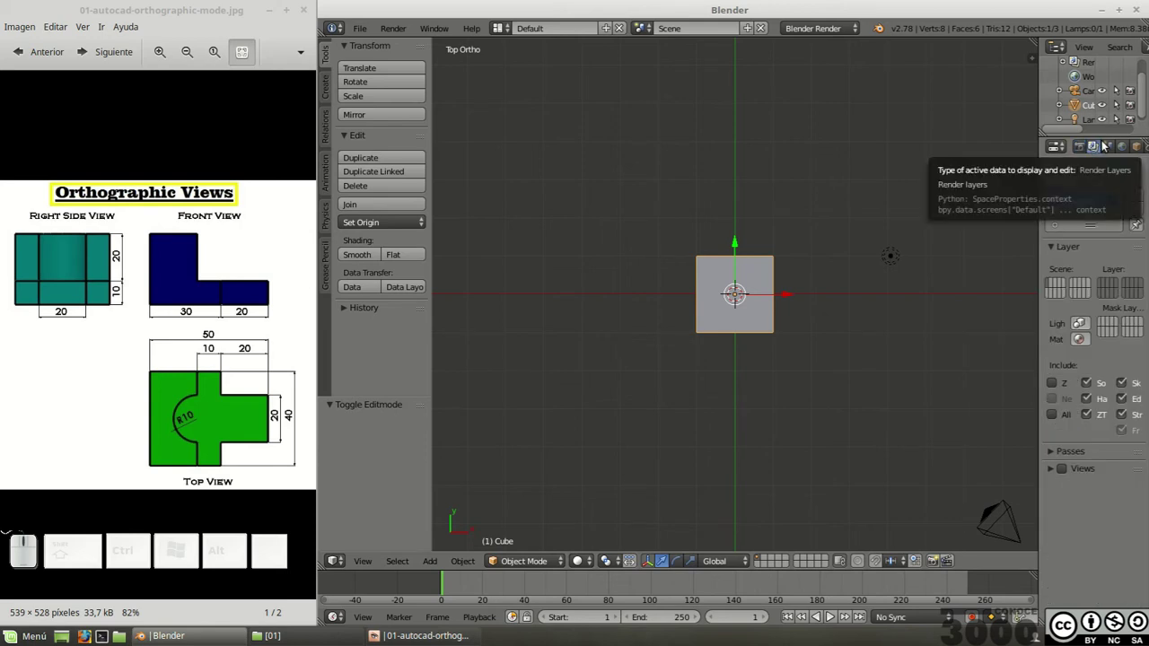
scroll(up, 3)
scroll(down, 3)
click(1112, 151)
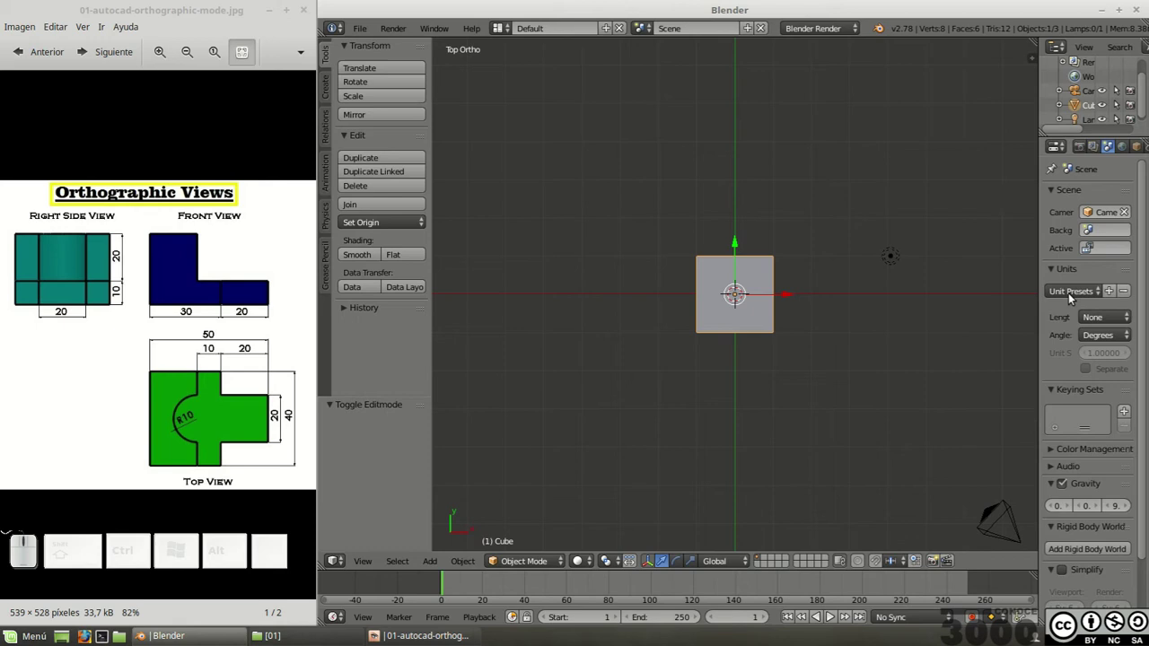
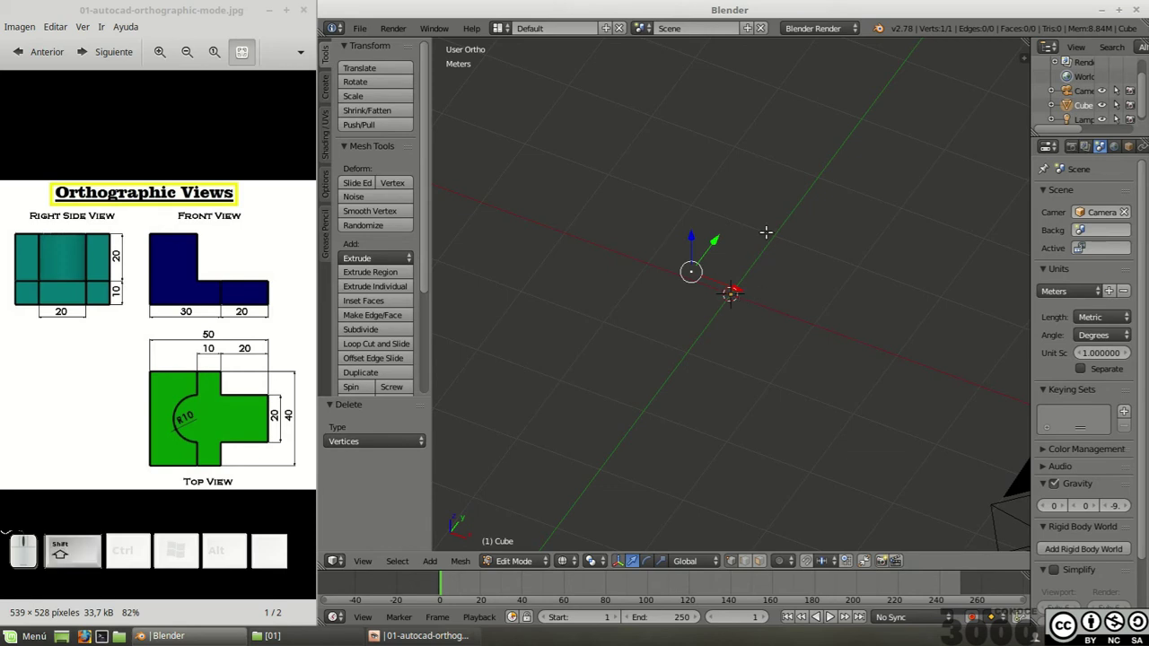
Step: Snap the lone remaining vertex onto the 3D cursor at the origin
key(shift+s)
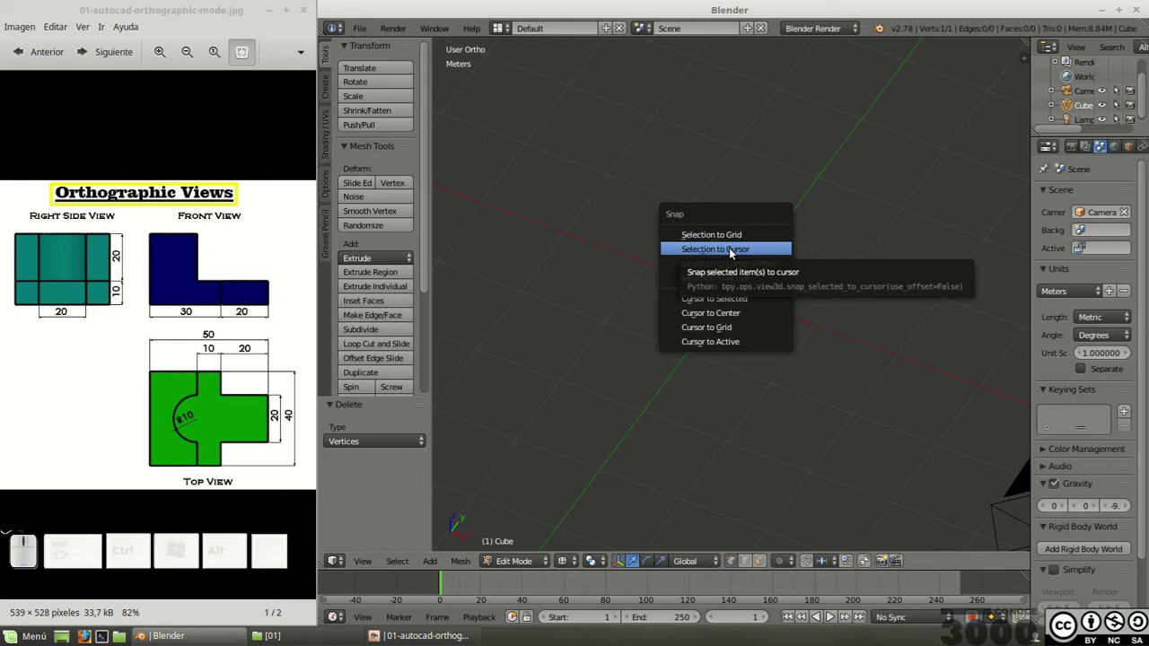
click(735, 251)
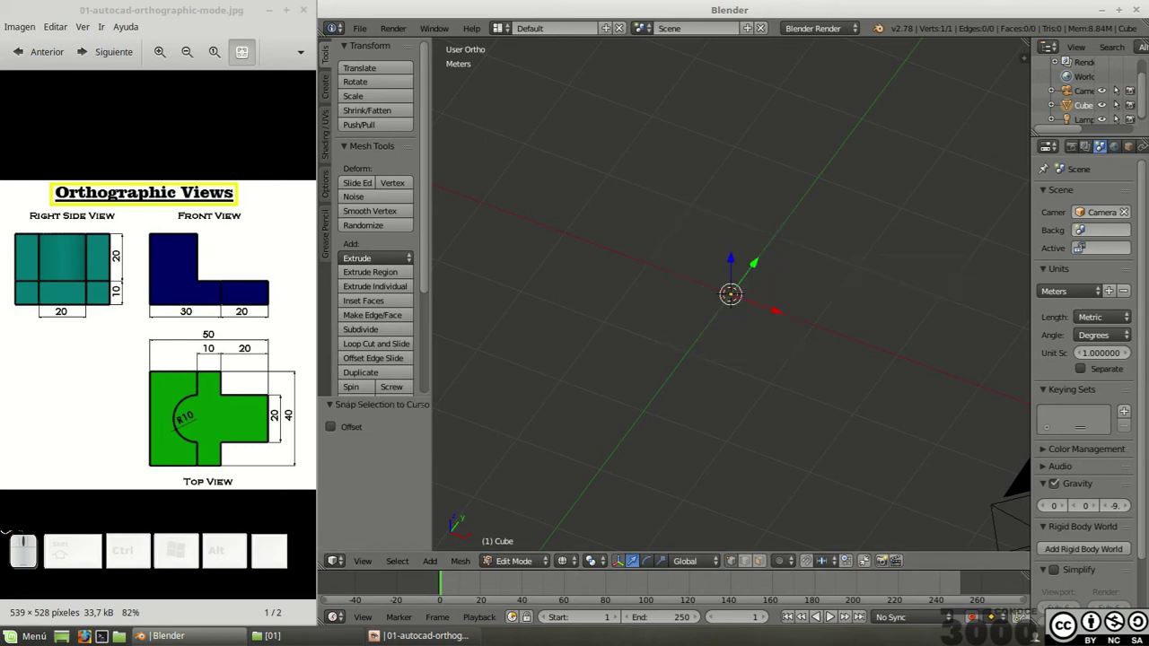
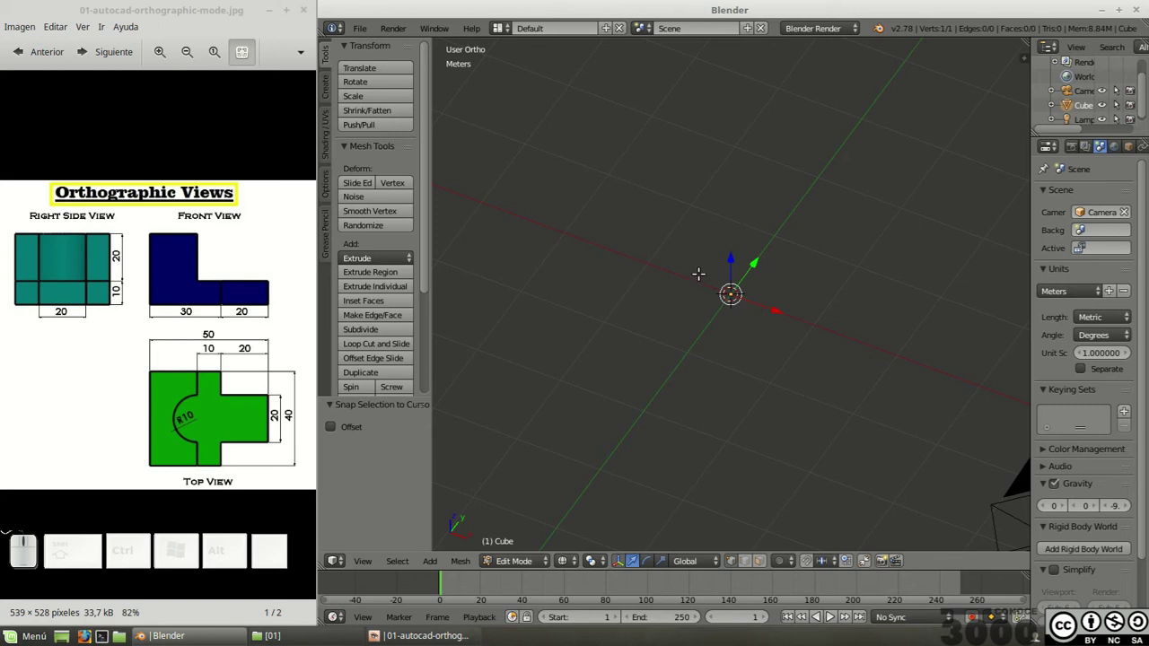
Step: Enable Edge Info Length under Mesh Display in the viewport sidebar, then hide the sidebar
key(KP_7)
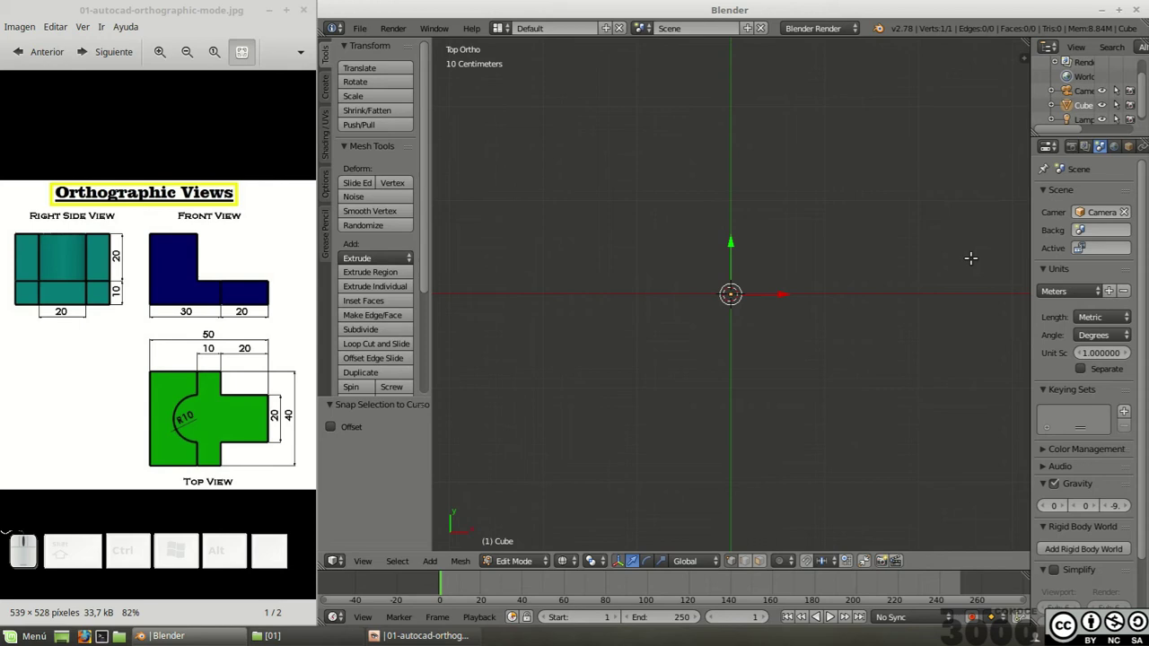
key(n)
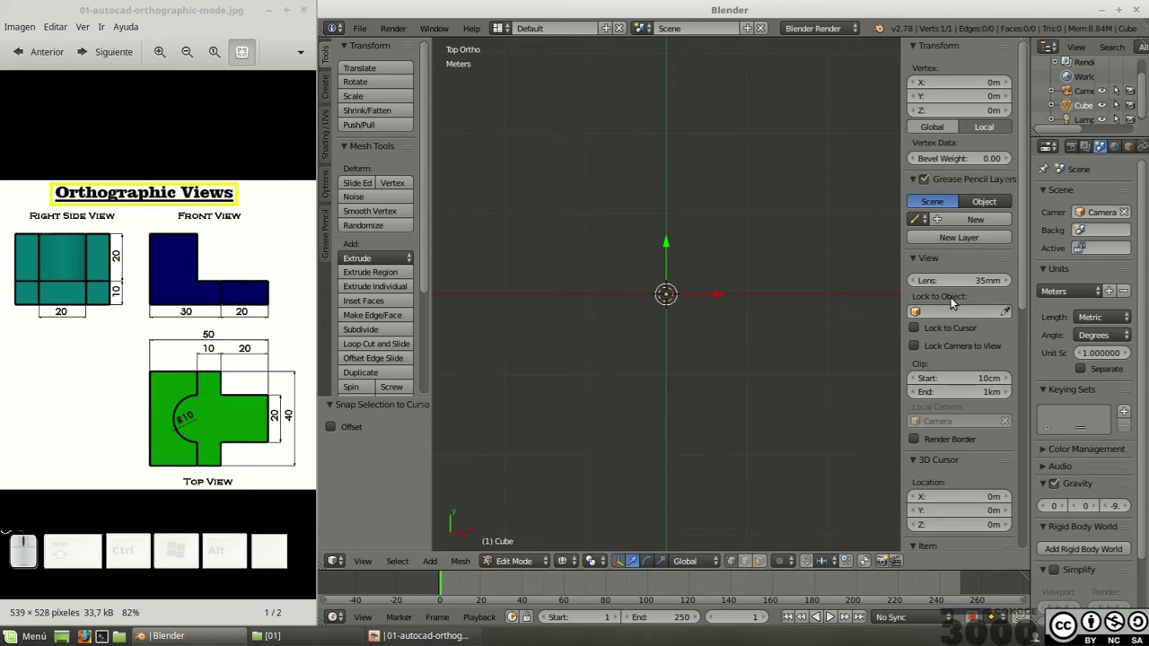
scroll(down, 3)
scroll(up, 3)
click(919, 293)
scroll(down, 3)
scroll(down, 3)
scroll(down, 3)
click(918, 415)
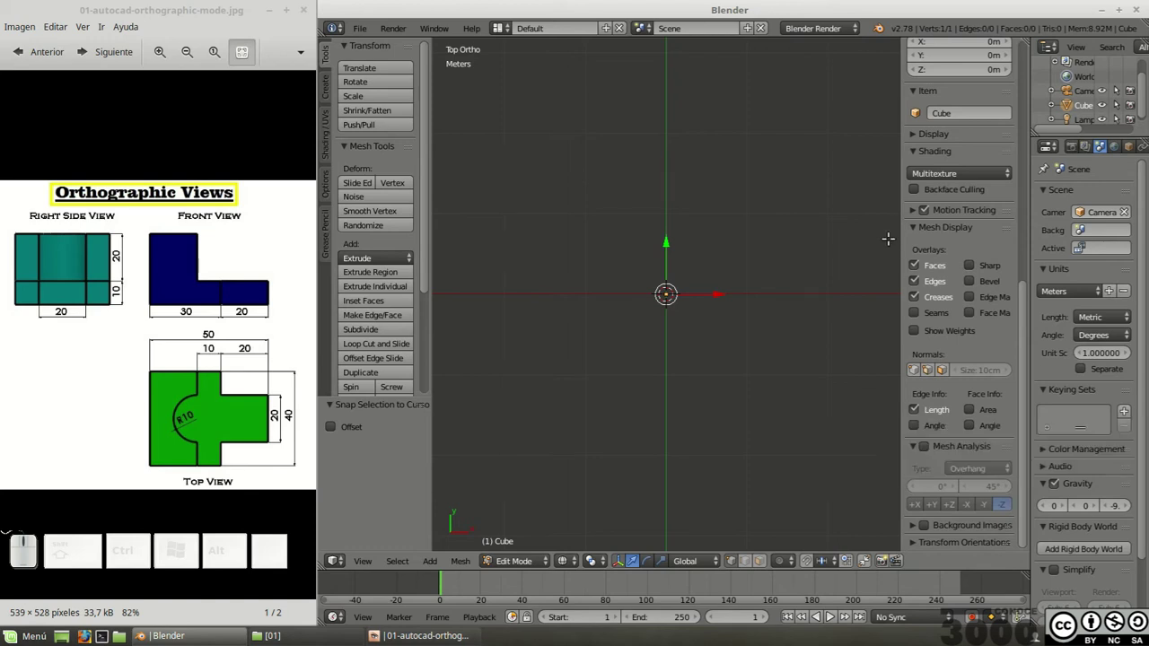
click(918, 229)
click(918, 229)
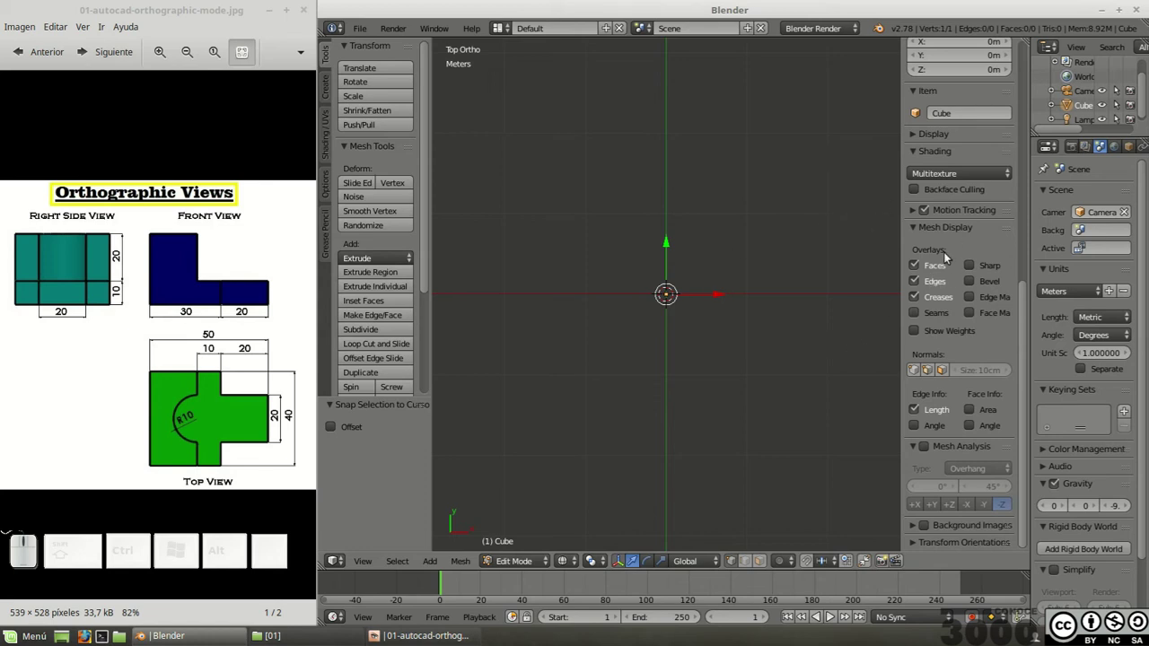
key(n)
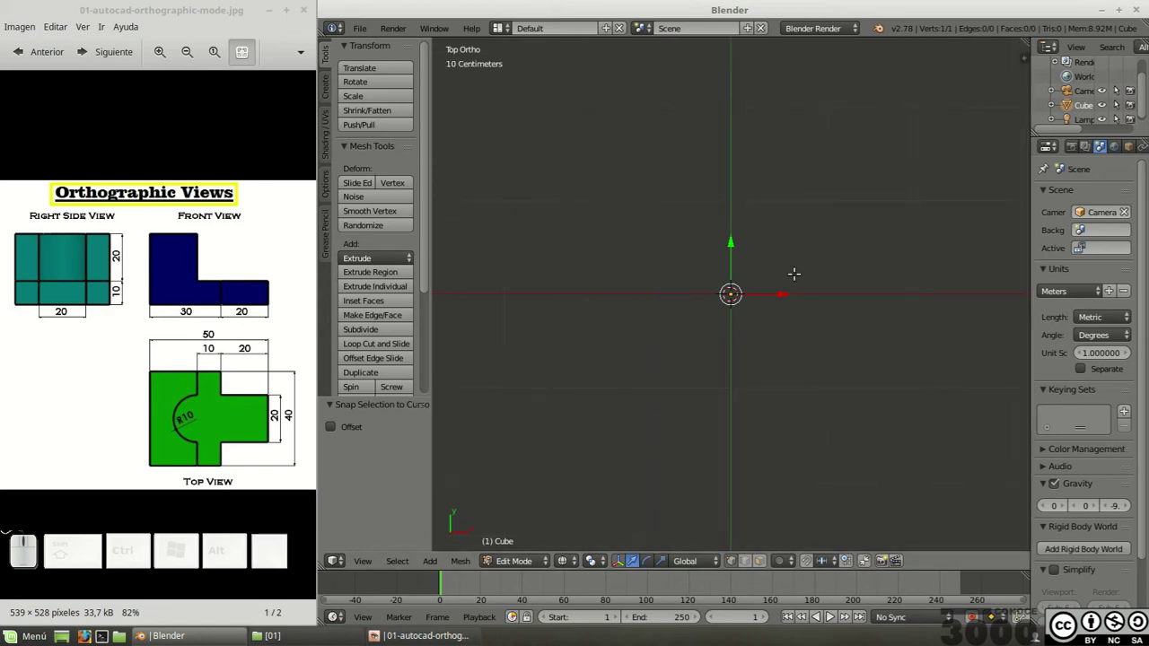
scroll(up, 3)
scroll(down, 3)
scroll(down, 3)
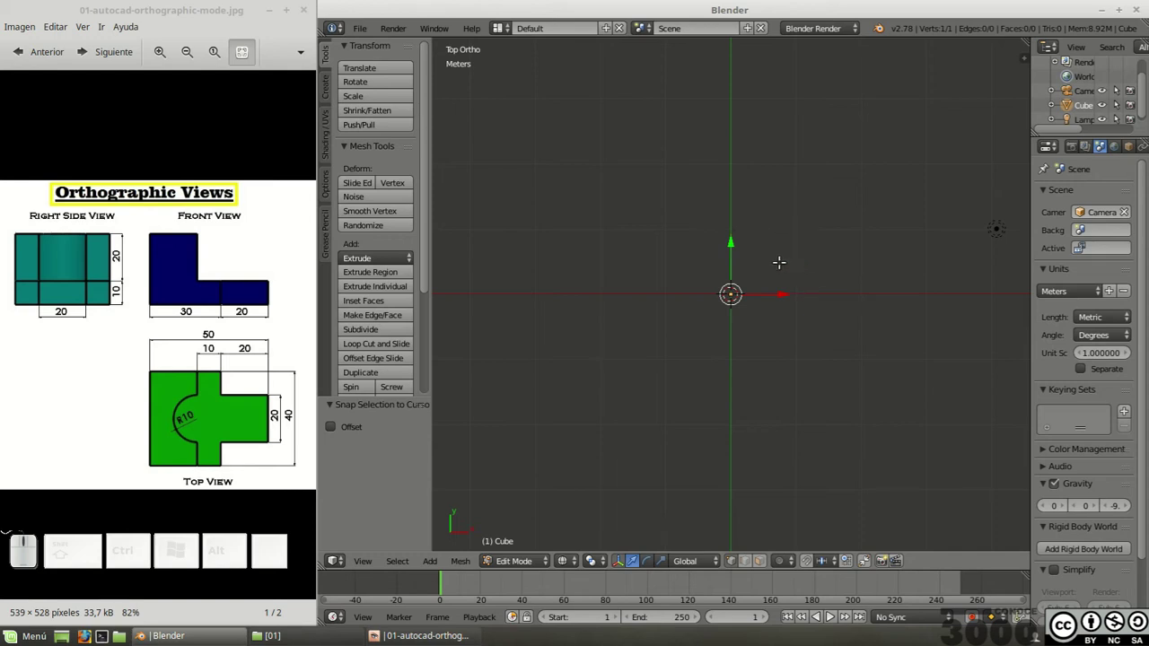
scroll(up, 3)
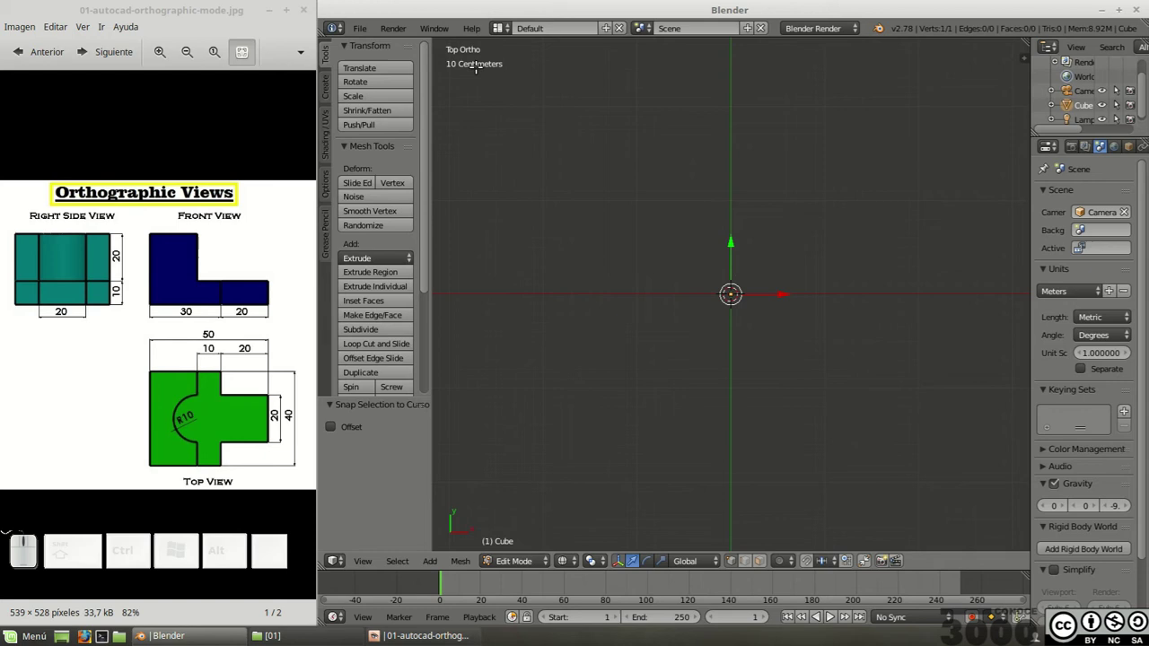
scroll(up, 3)
scroll(up, 3)
scroll(down, 3)
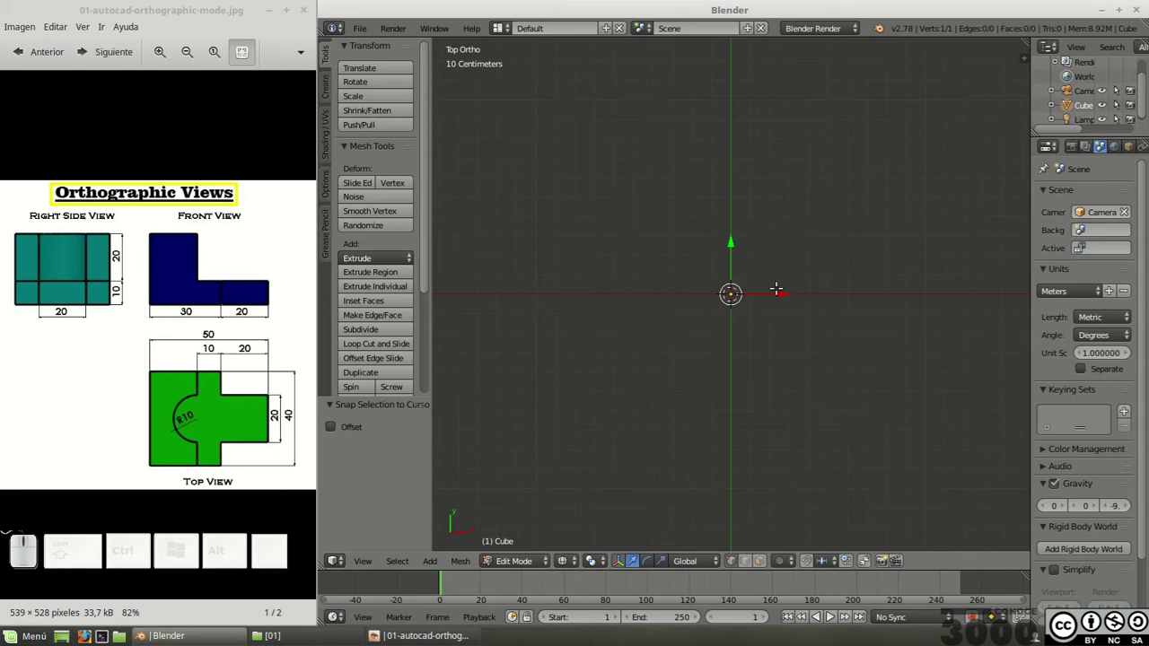
scroll(up, 3)
scroll(up, 3)
scroll(down, 3)
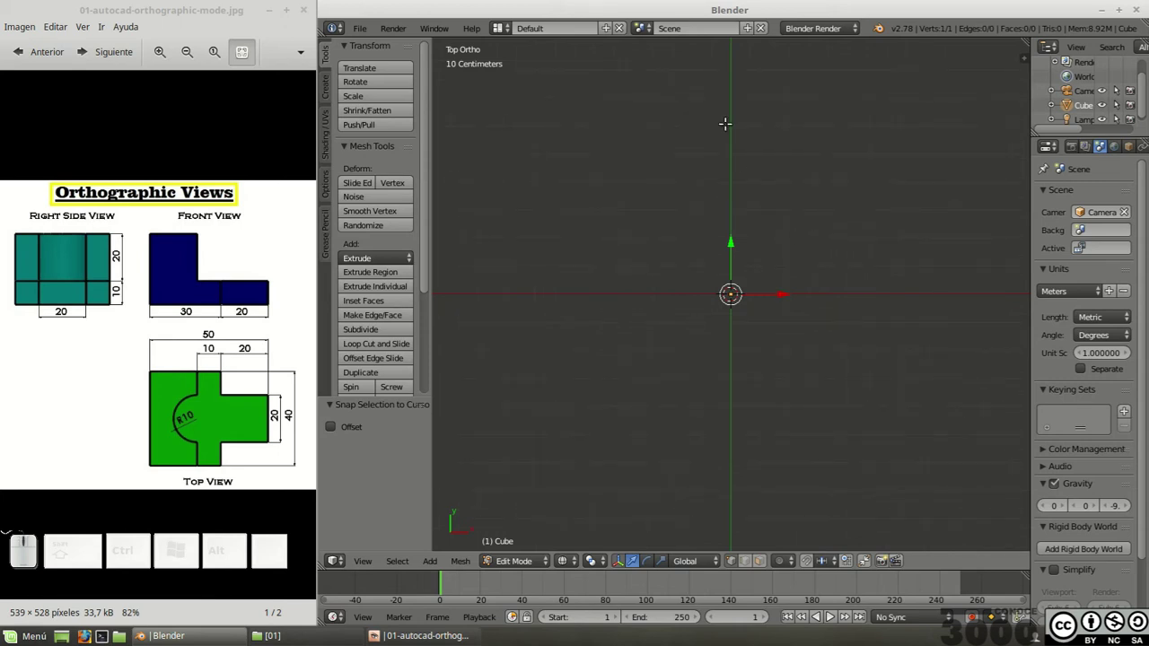
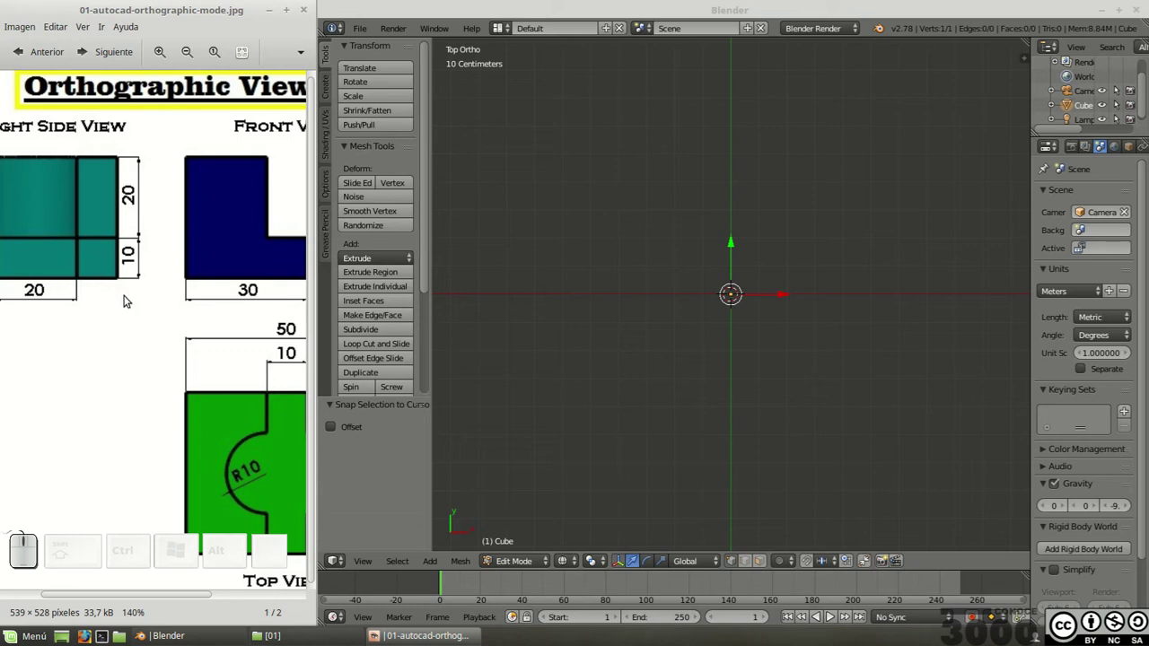
scroll(down, 3)
scroll(down, 3)
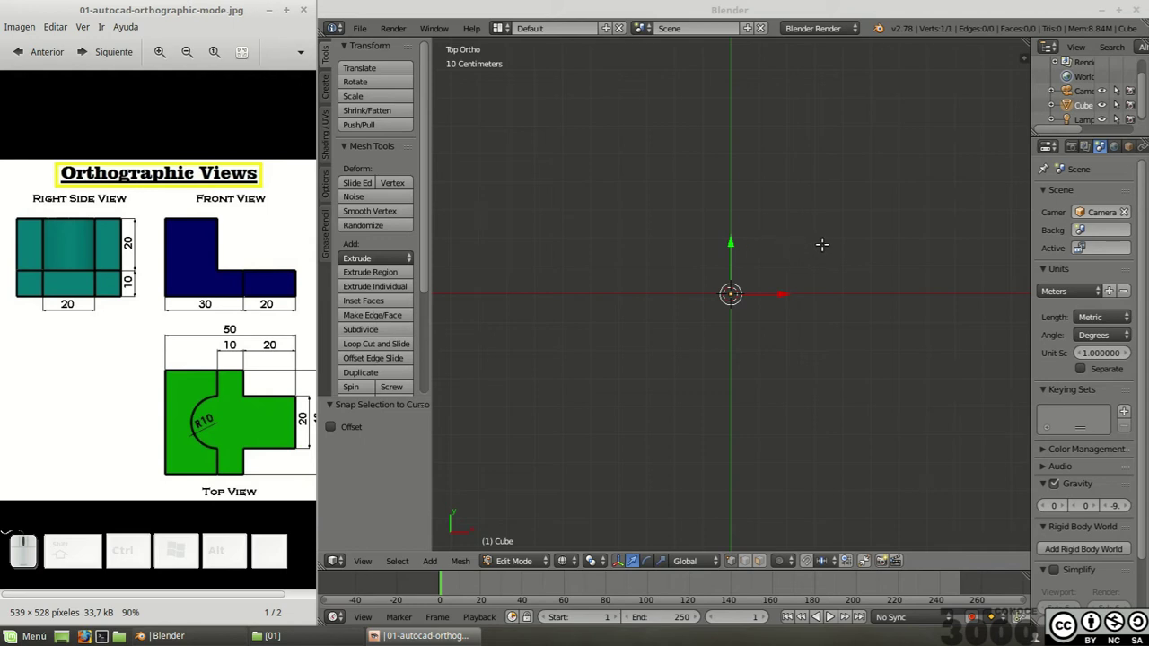
scroll(up, 3)
scroll(up, 3)
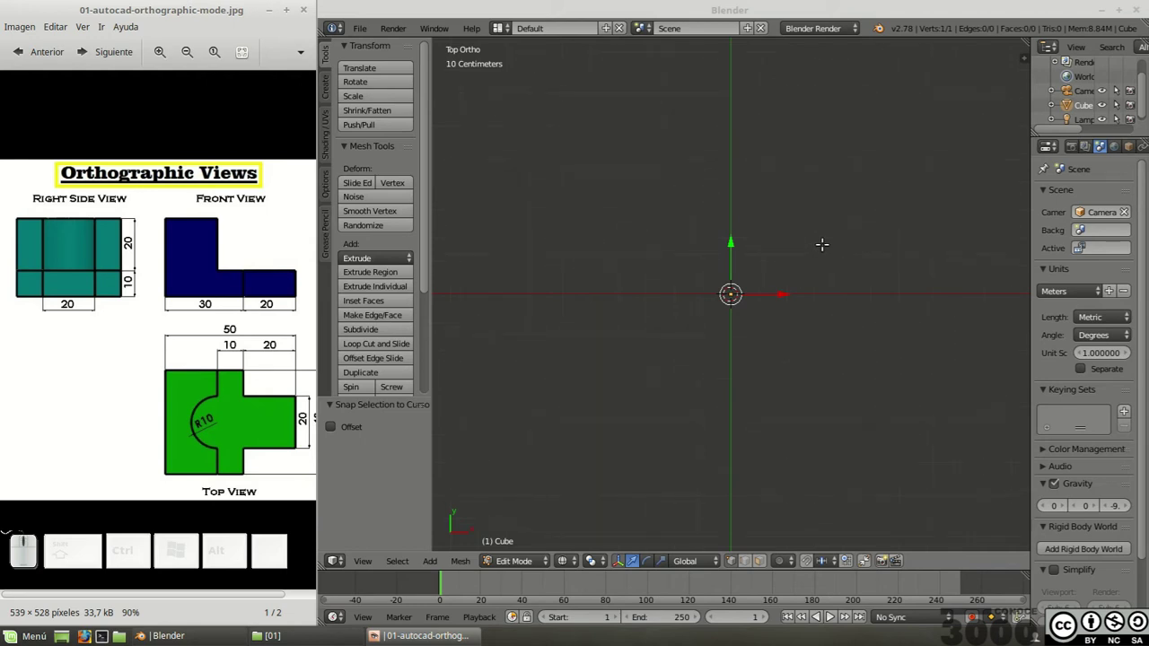
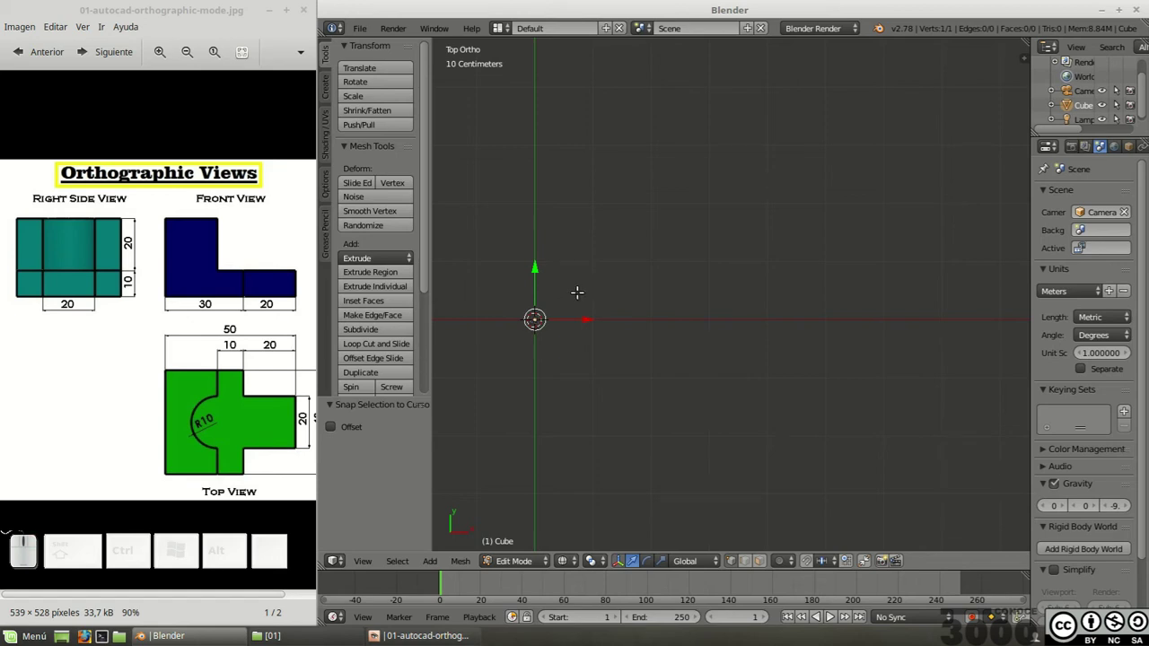
scroll(up, 3)
click(227, 399)
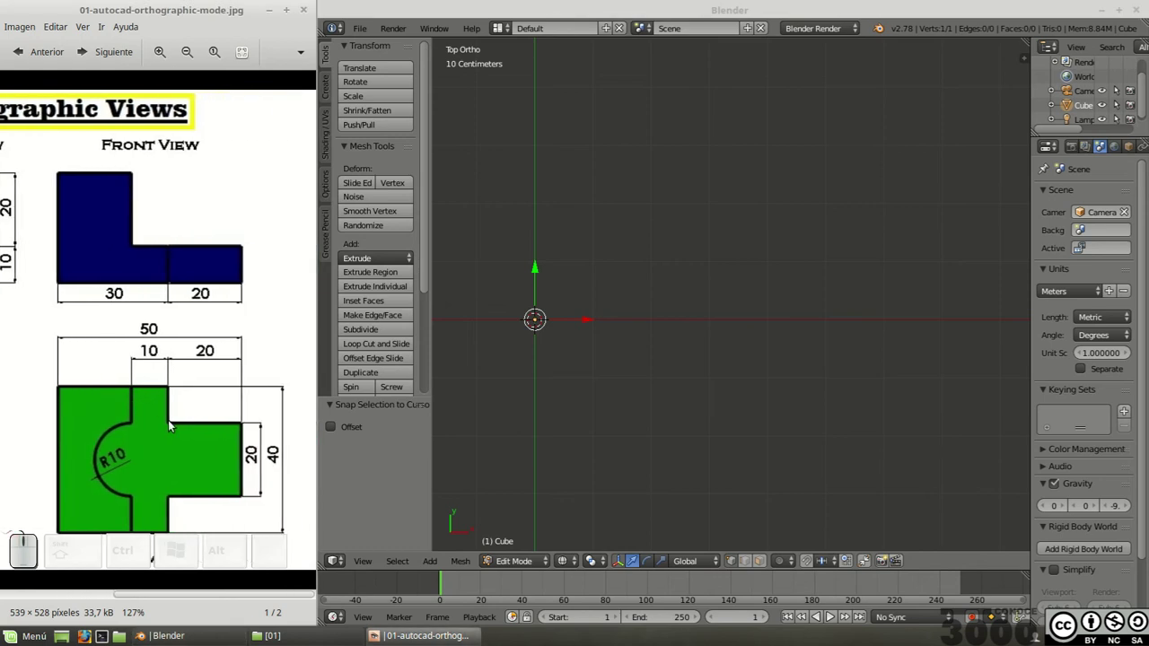
scroll(down, 3)
scroll(down, 3)
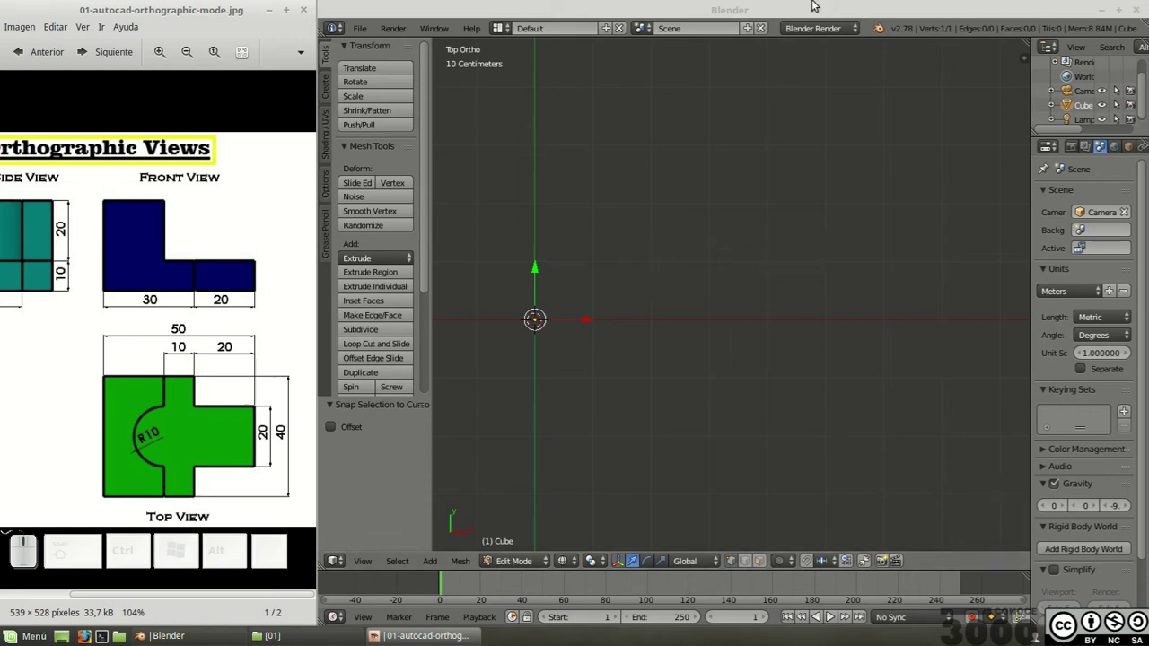
Step: Extrude a 20 cm edge along X from the origin vertex and begin a second edge upward
click(758, 18)
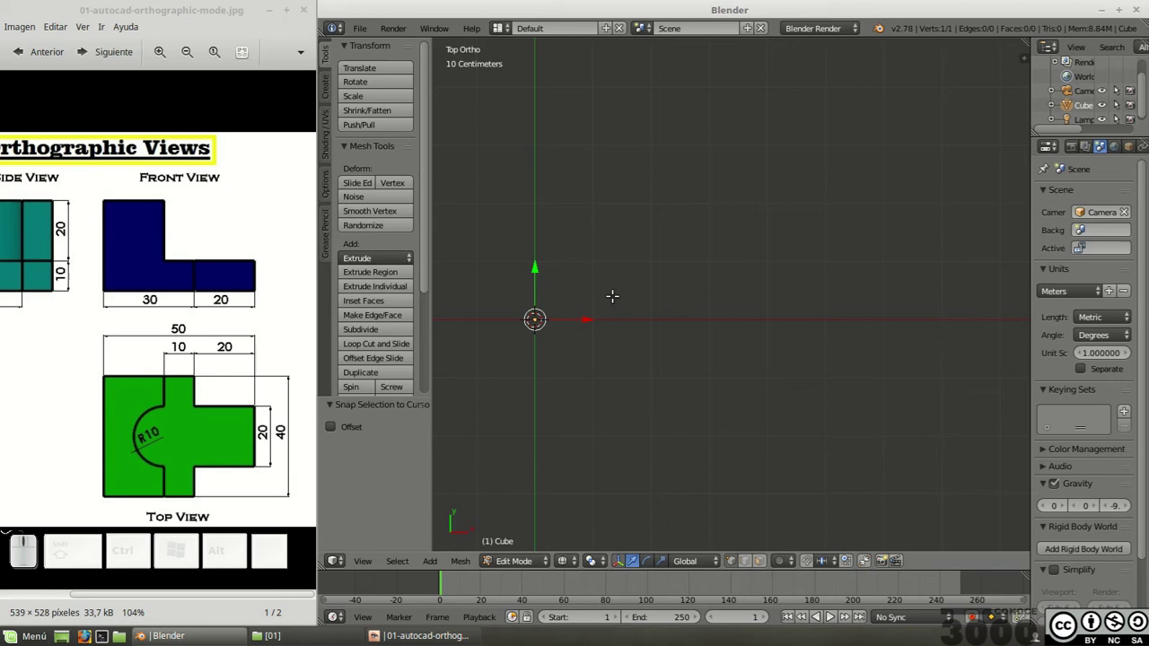
key(e)
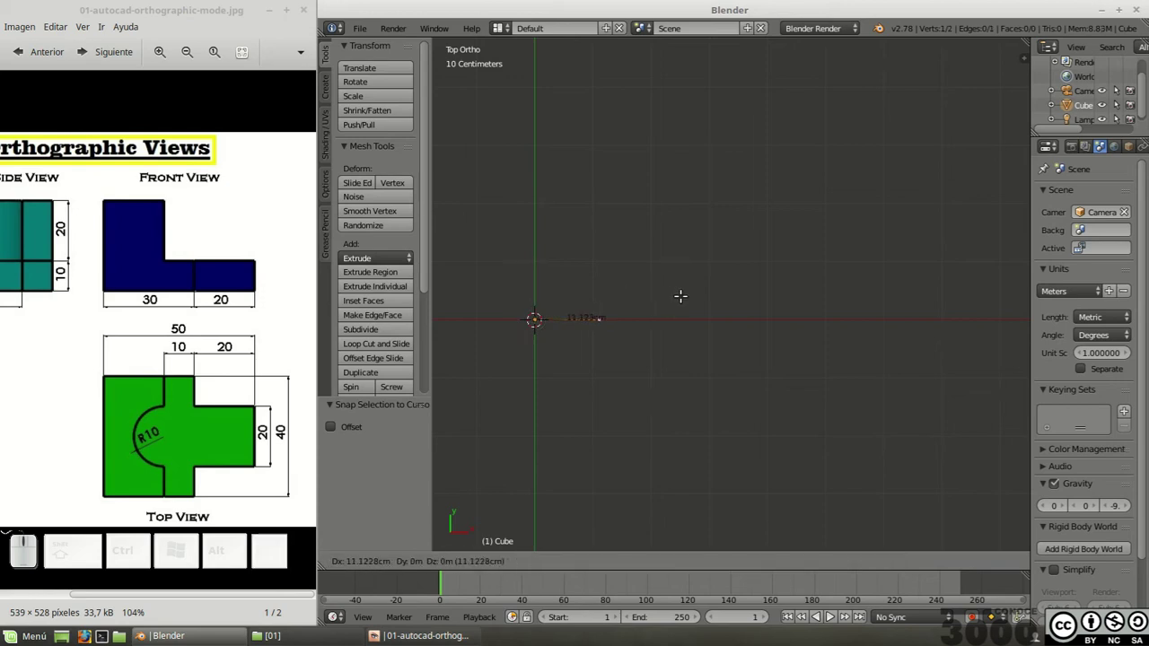
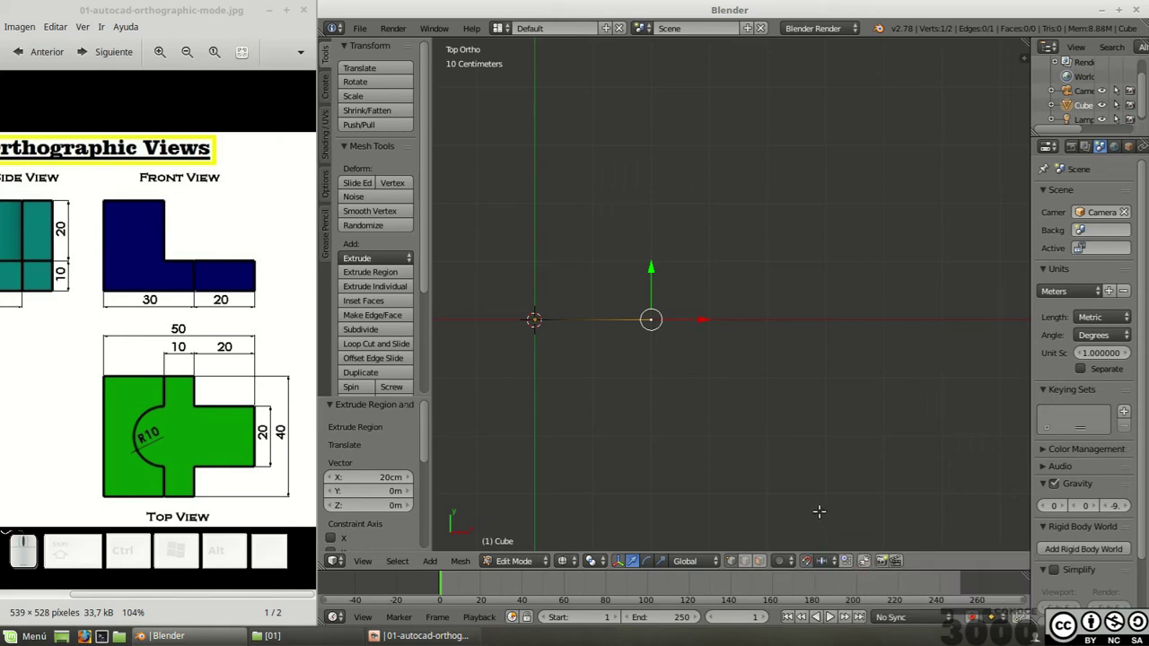
click(851, 558)
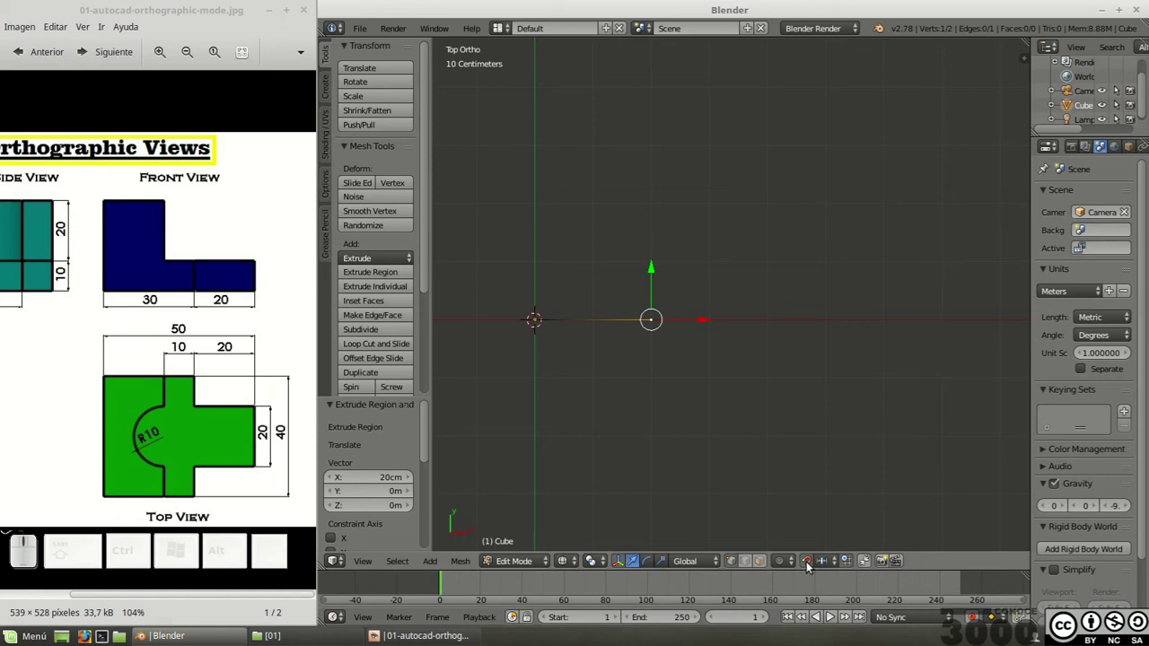
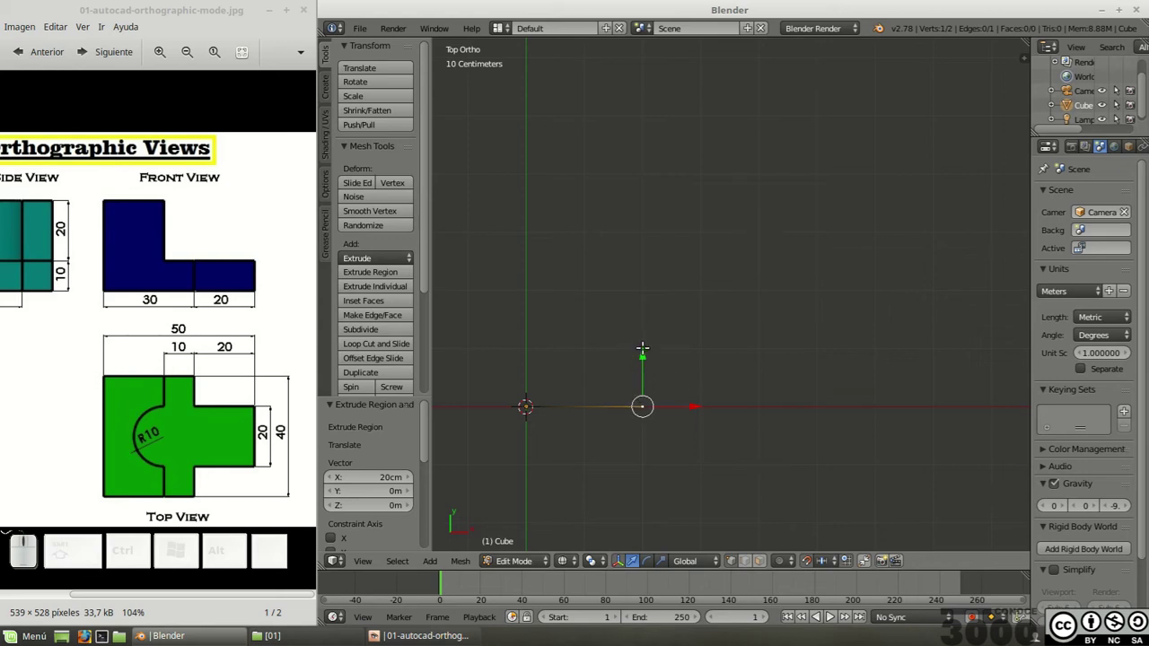
key(e)
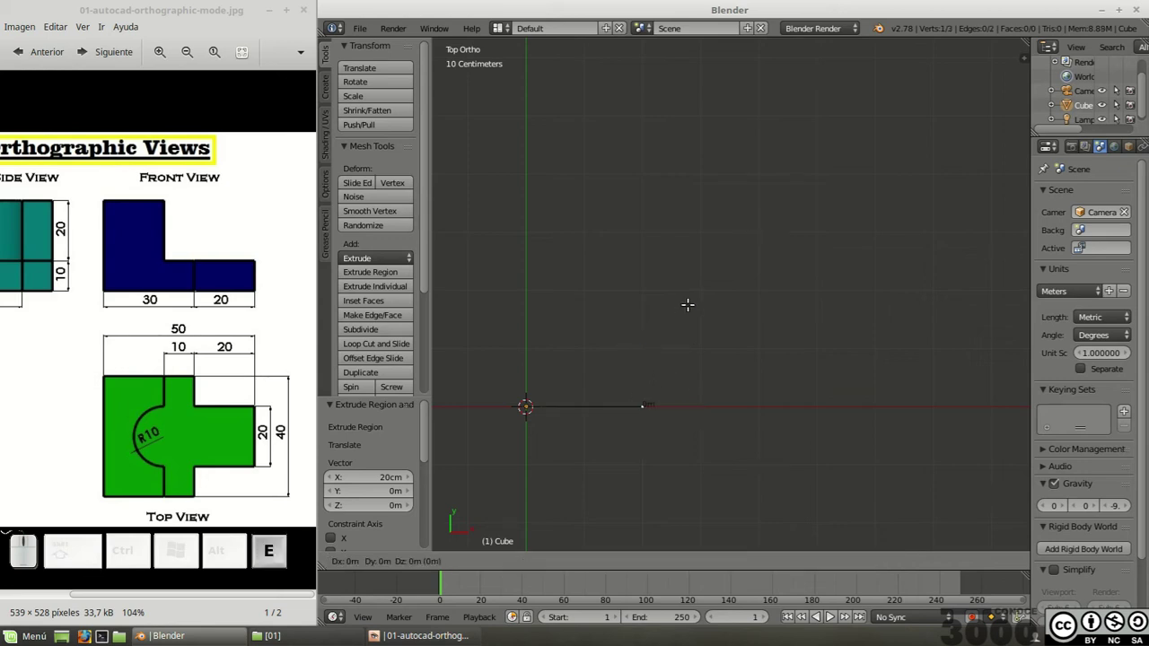
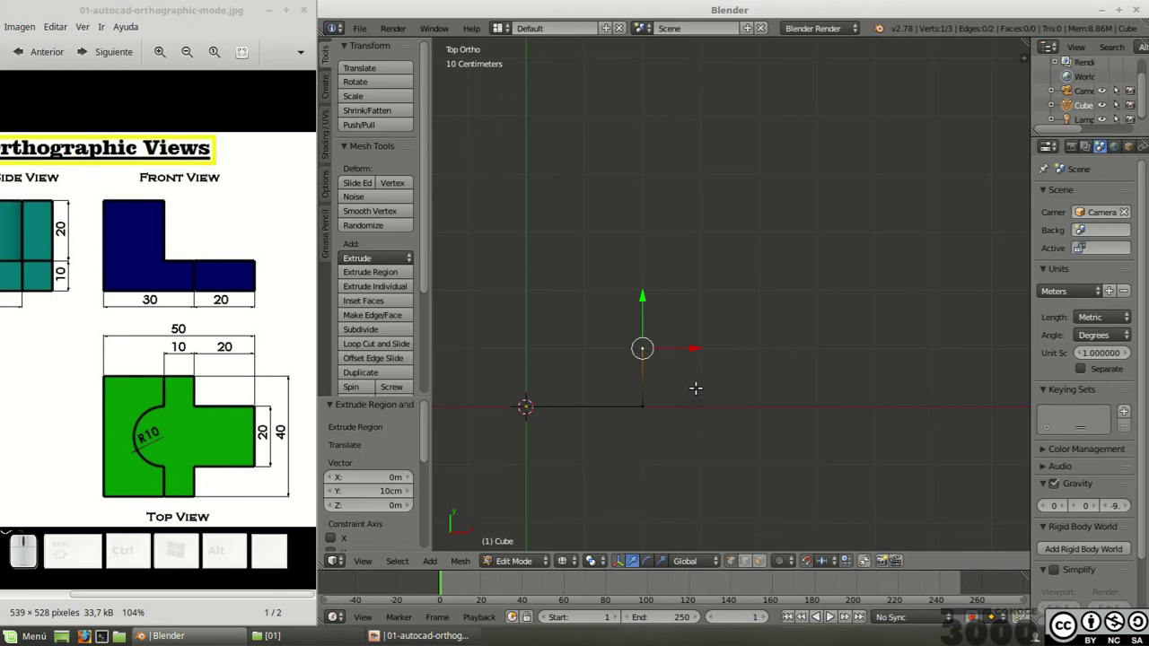
Step: Reposition the end vertex, extrude the remaining outline edges and join the two open ends
key(g)
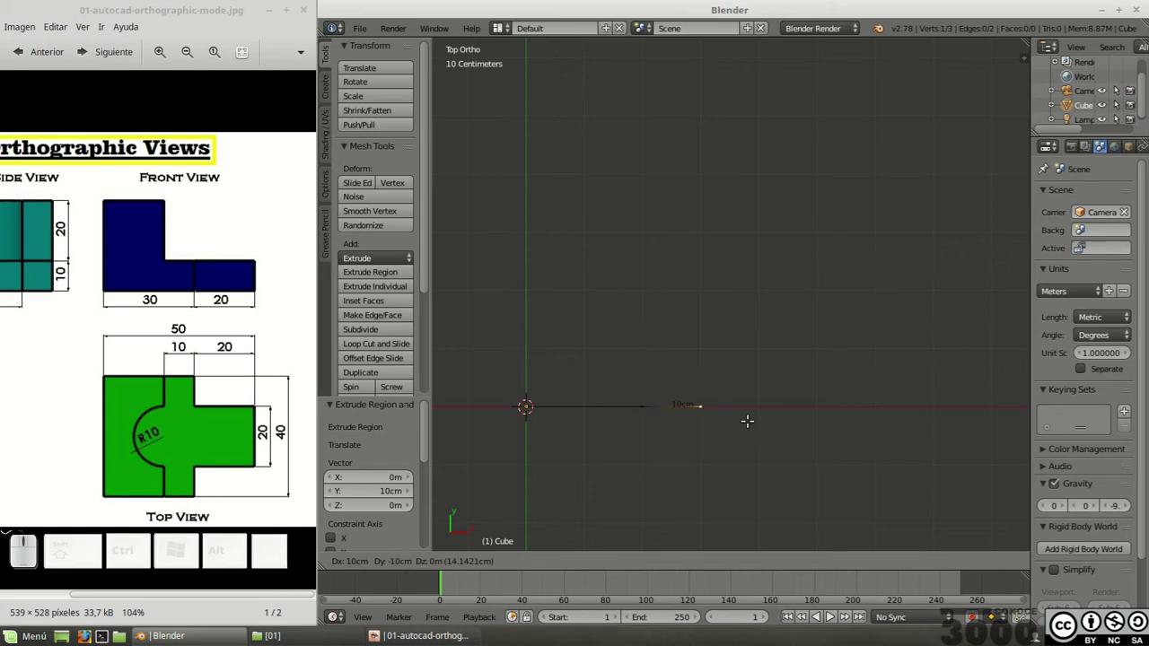
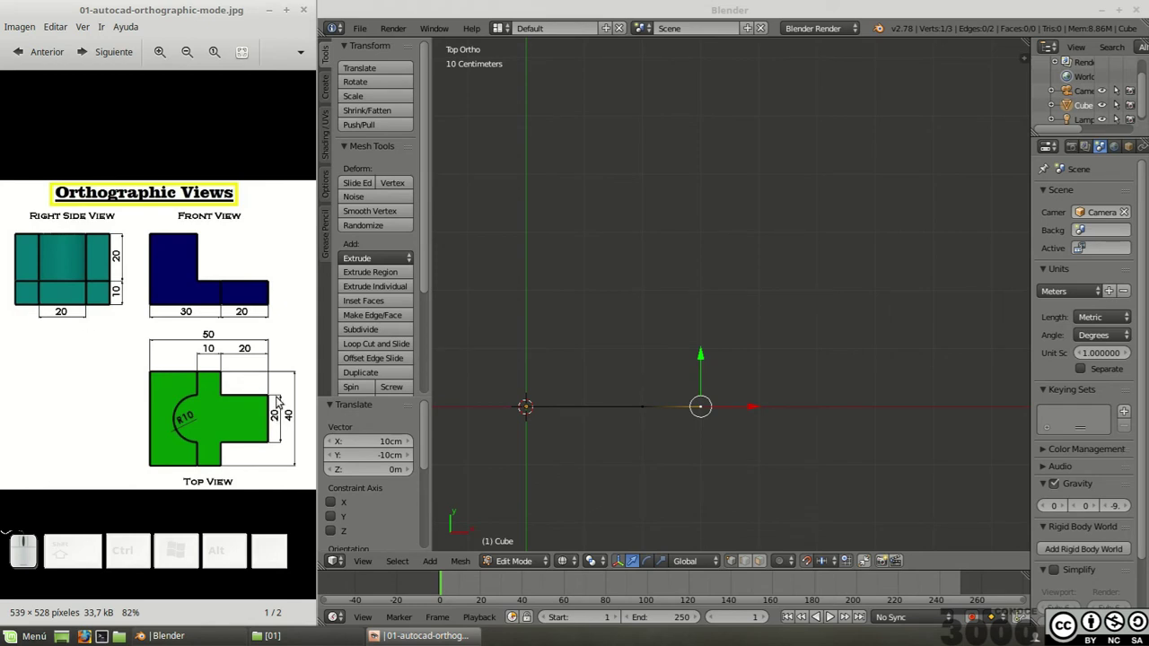
scroll(up, 3)
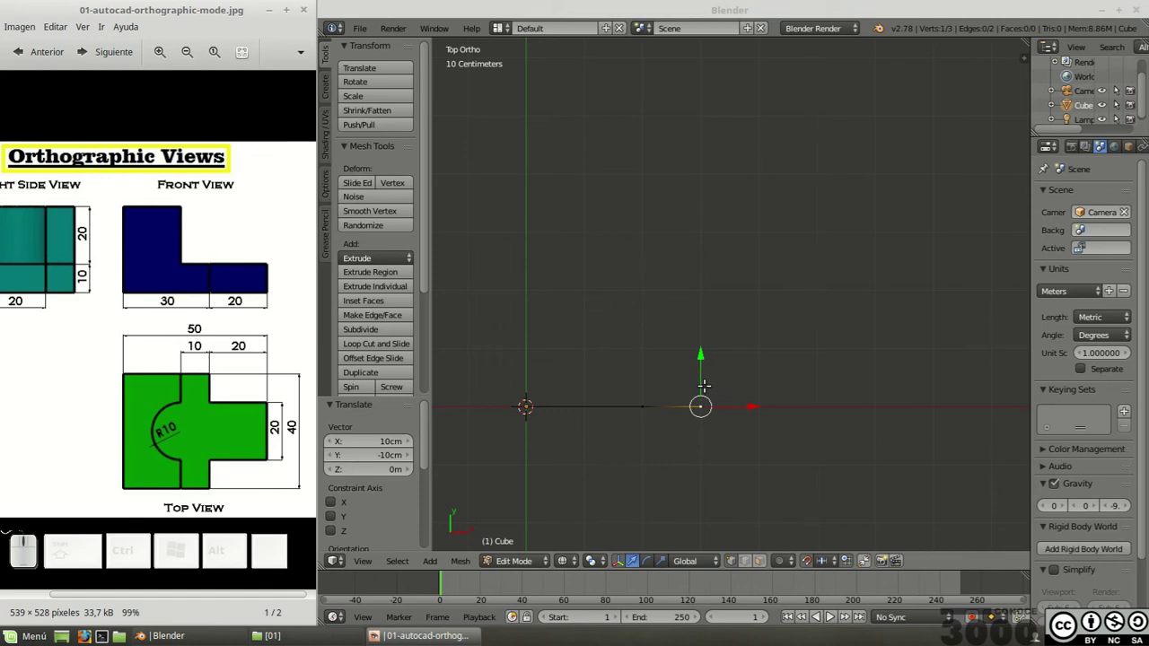
key(e)
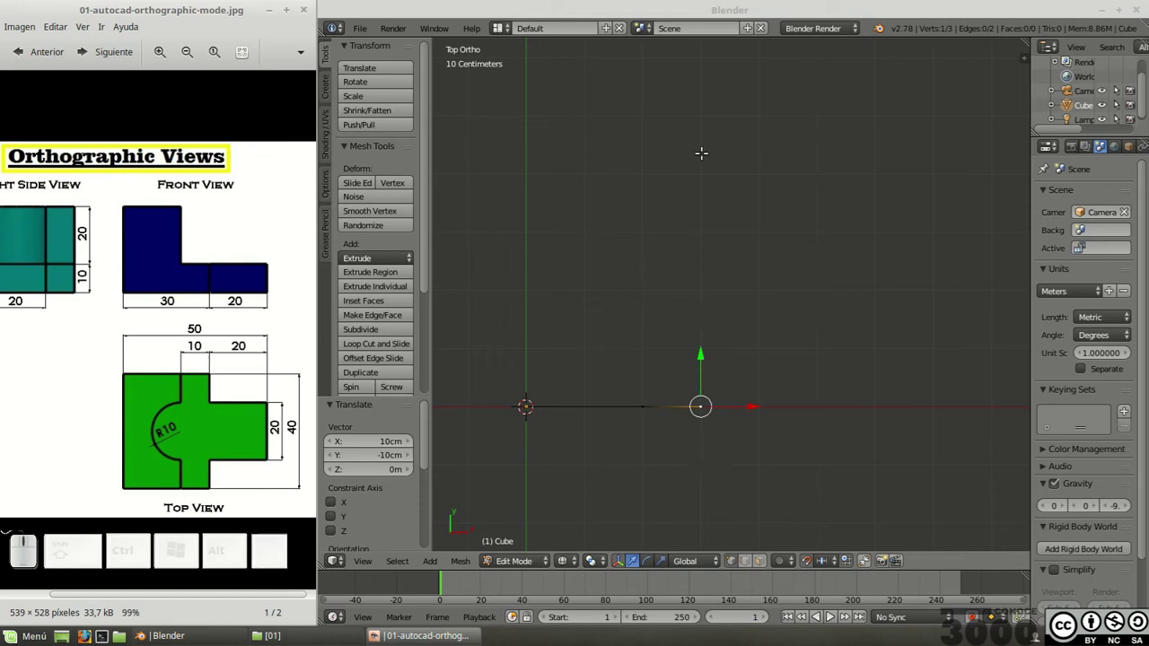
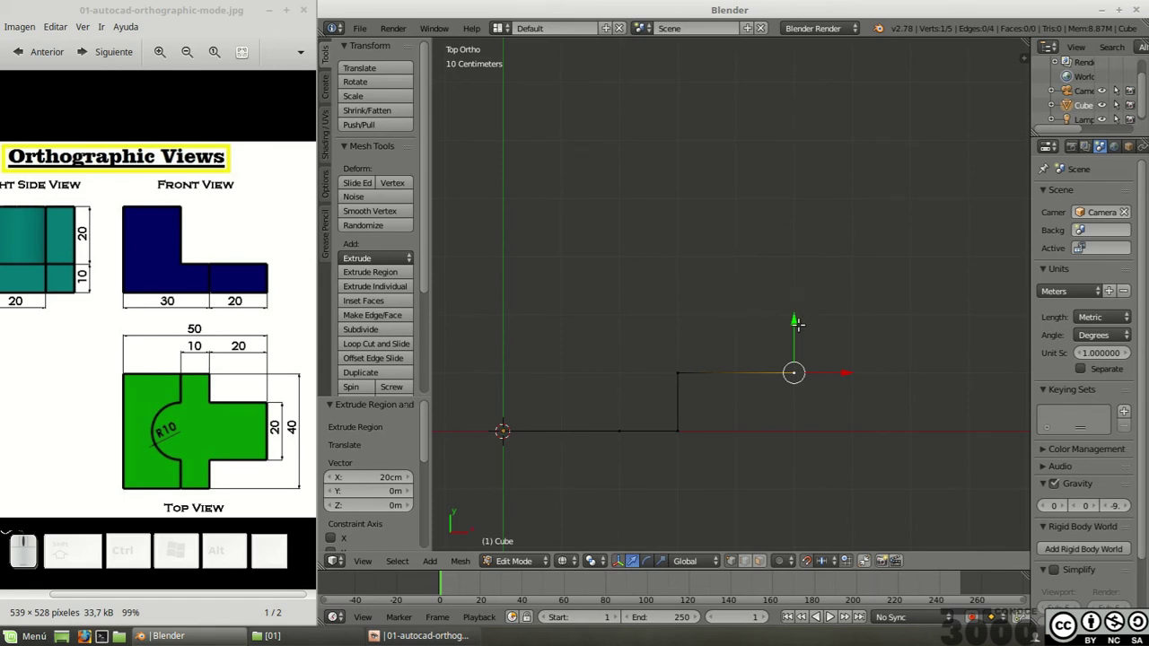
key(e)
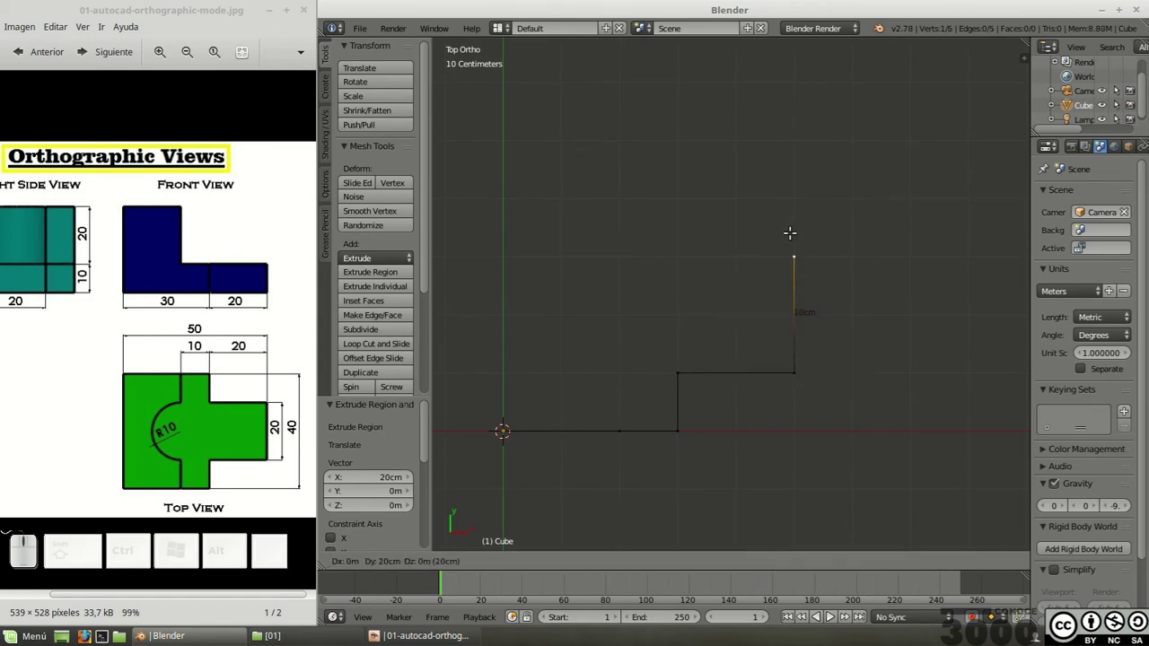
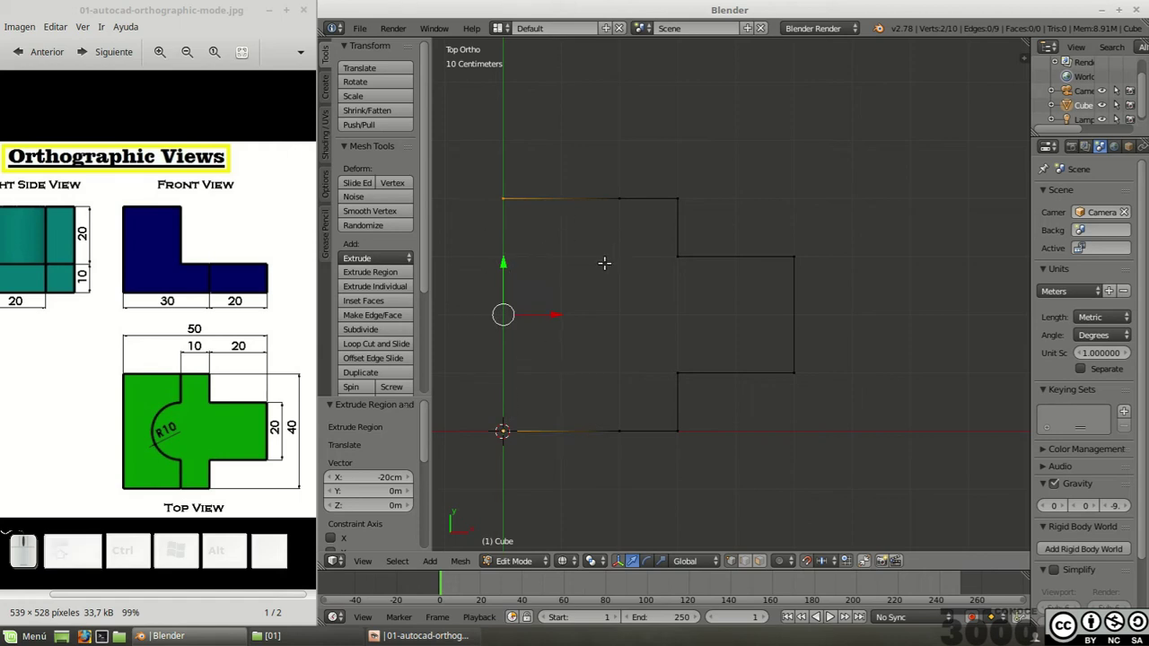
key(f)
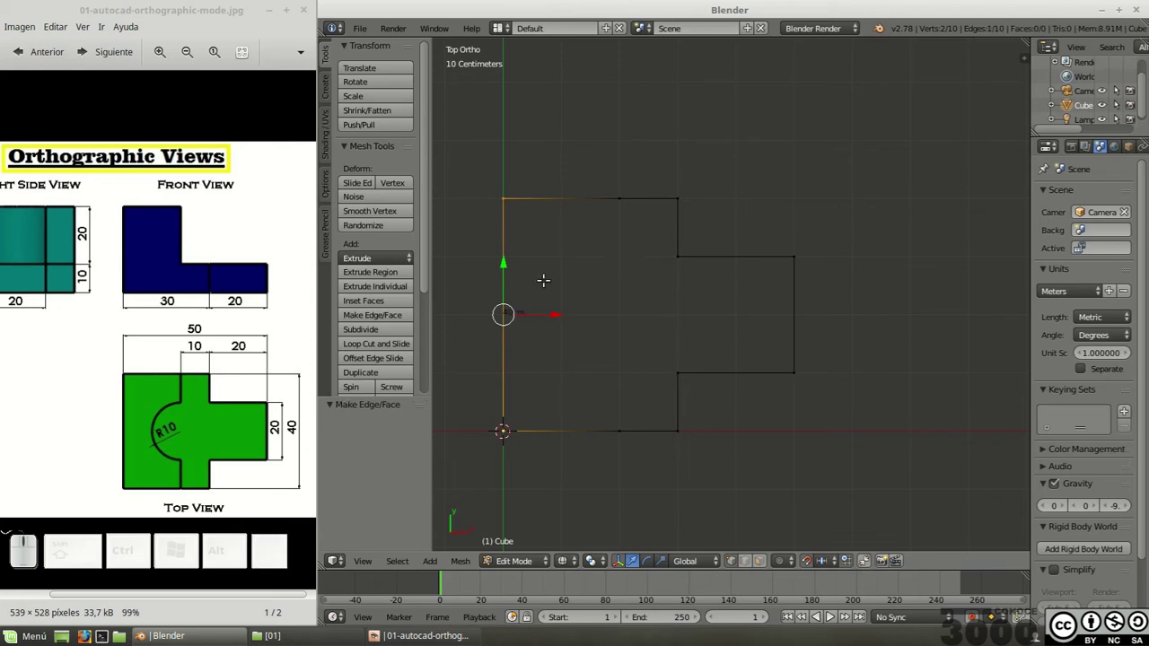
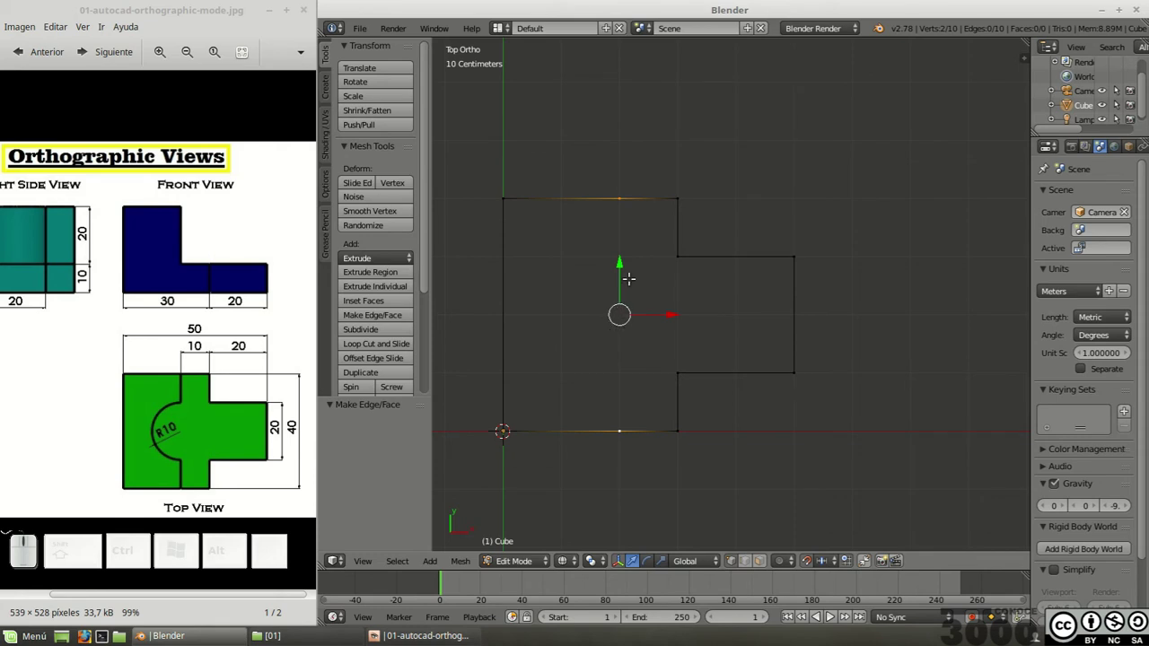
Step: Snap the 3D cursor between the selected edge midpoints with Cursor to Selected and zoom out
key(shift+s)
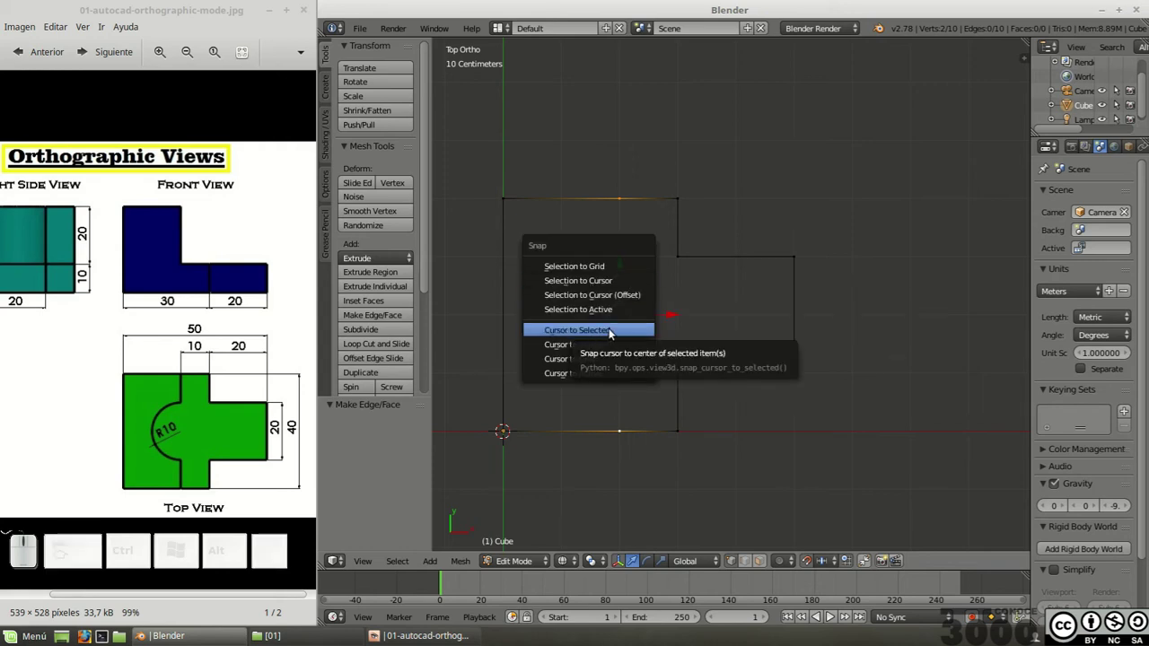
click(615, 331)
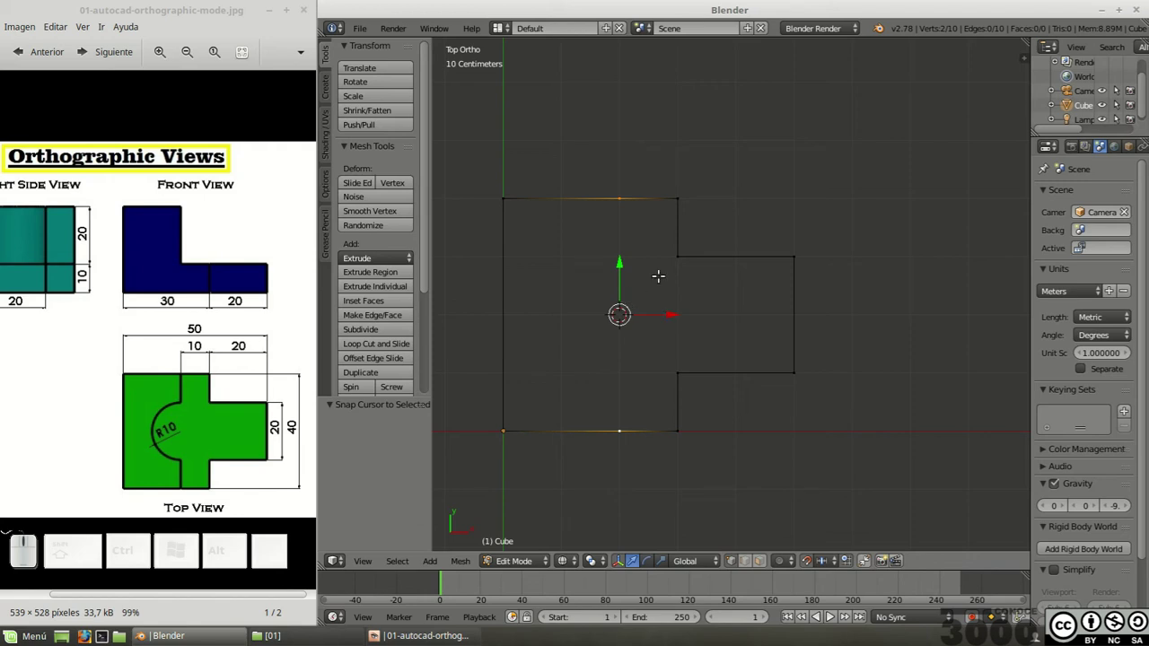
scroll(down, 3)
scroll(down, 3)
scroll(down, 3)
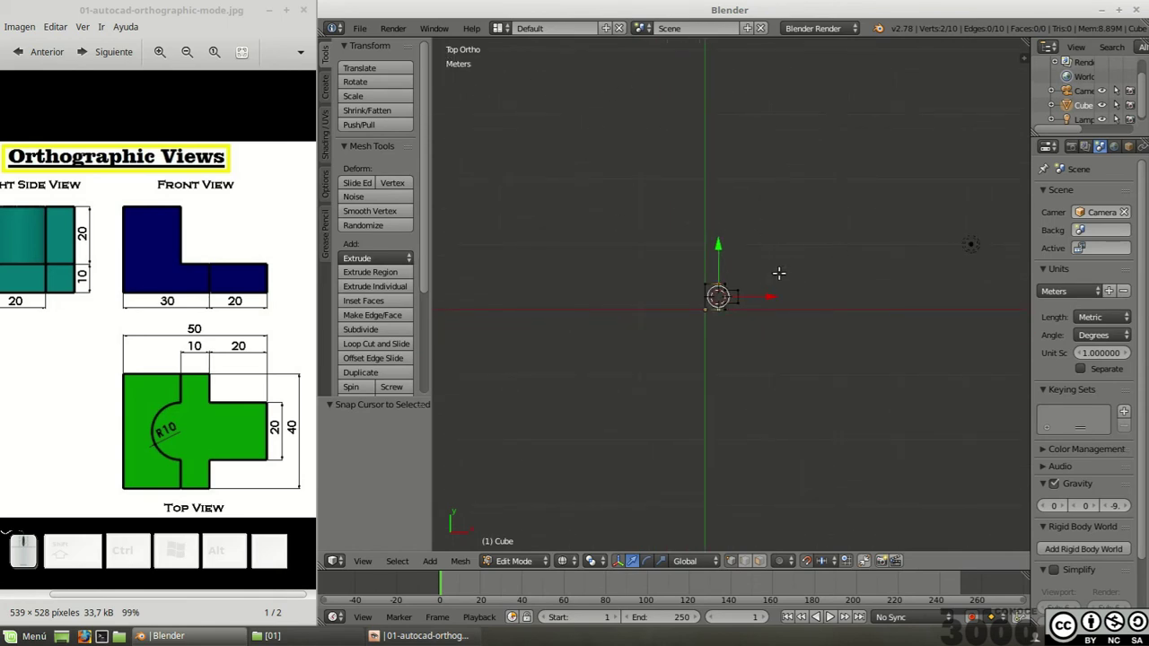
Step: Add a mesh circle at the 3D cursor and set its radius to 10 cm
key(shift+a)
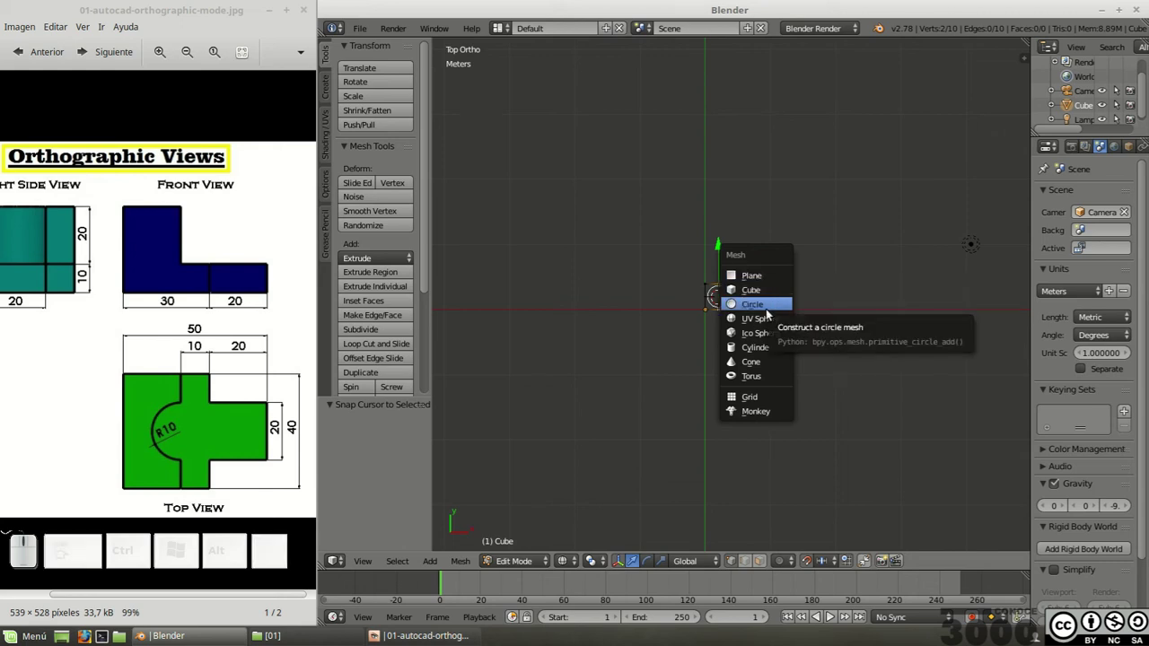
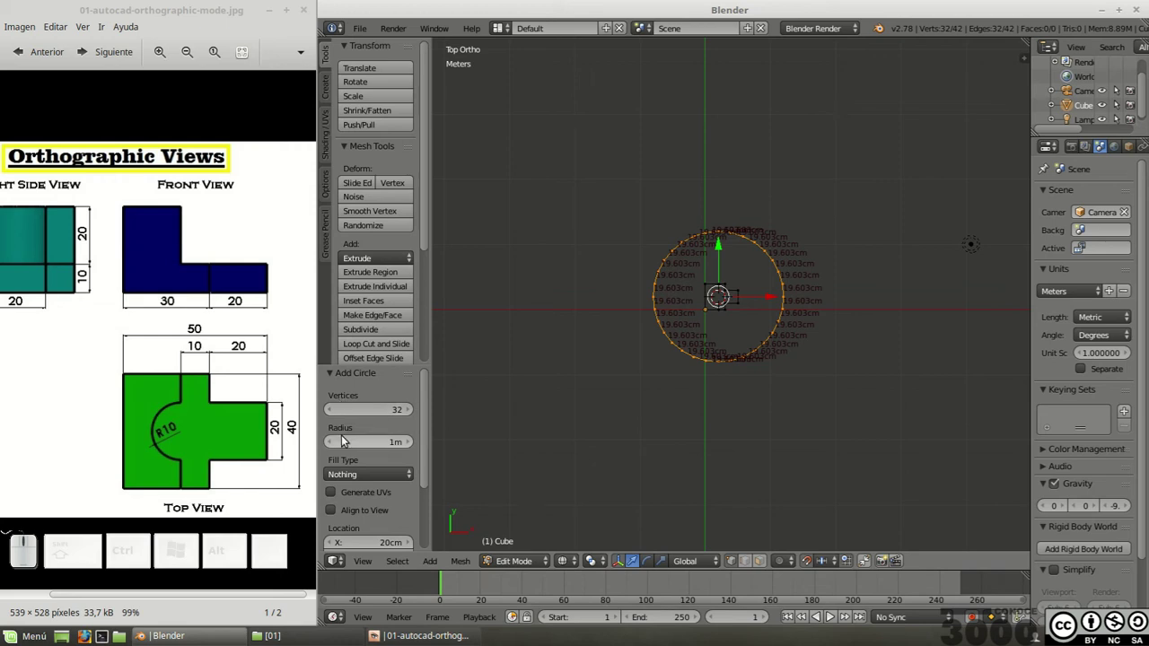
click(395, 447)
key(KP_1)
key(KP_0)
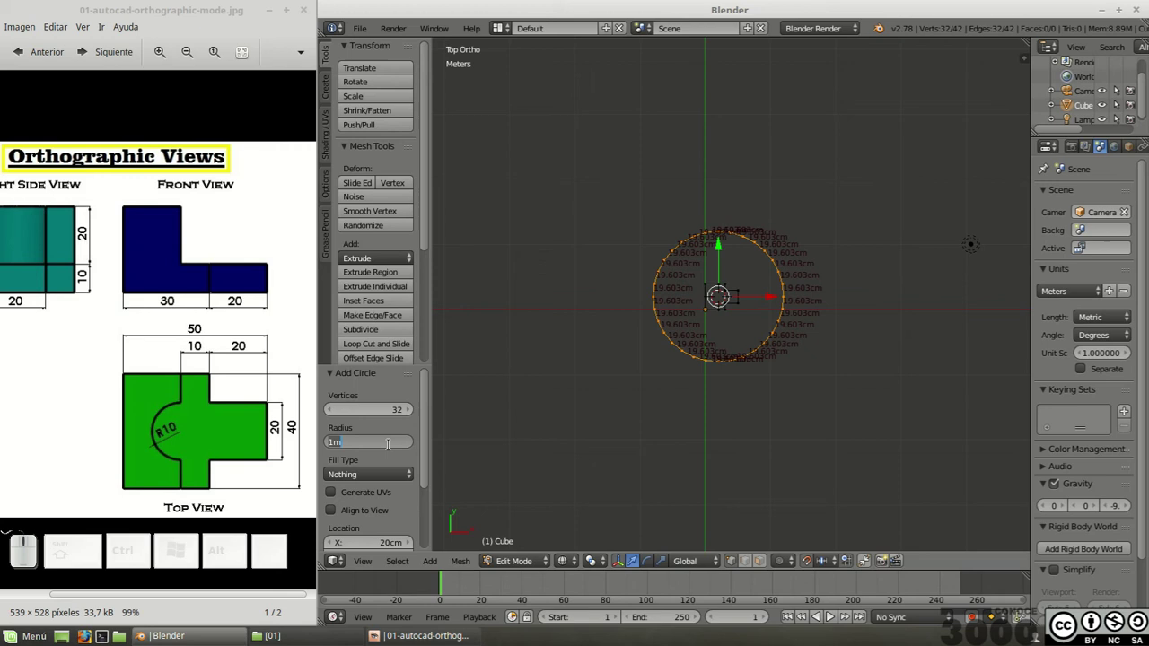
key(Num_Lock)
key(KP_1)
key(KP_0)
key(c)
key(m)
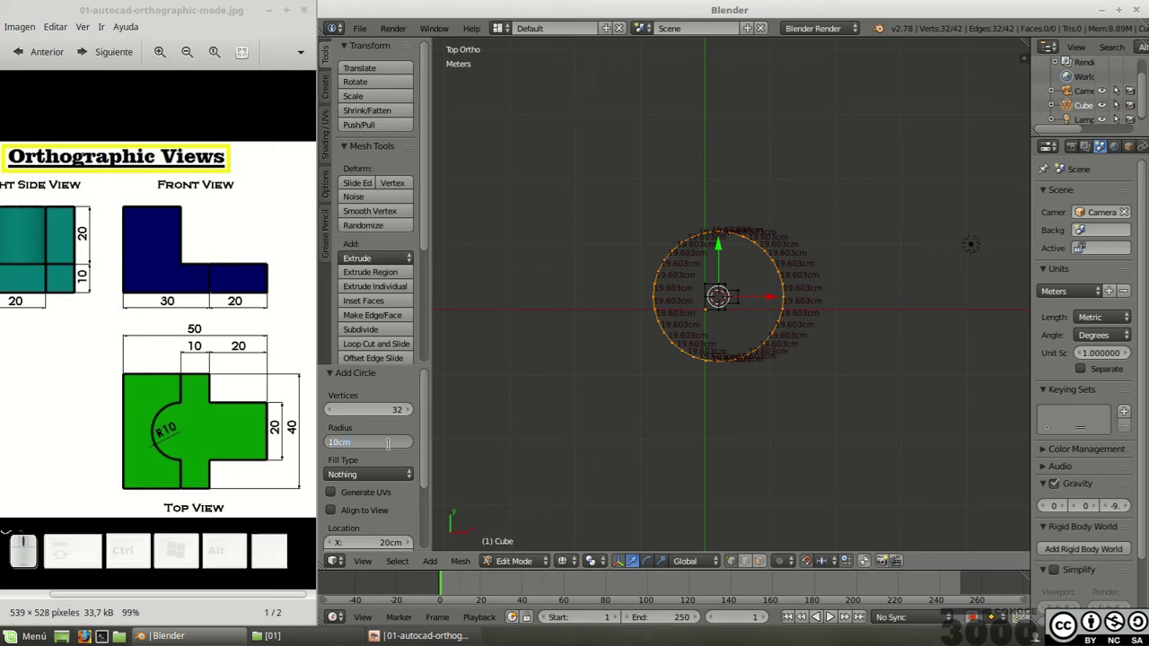
key(KP_Enter)
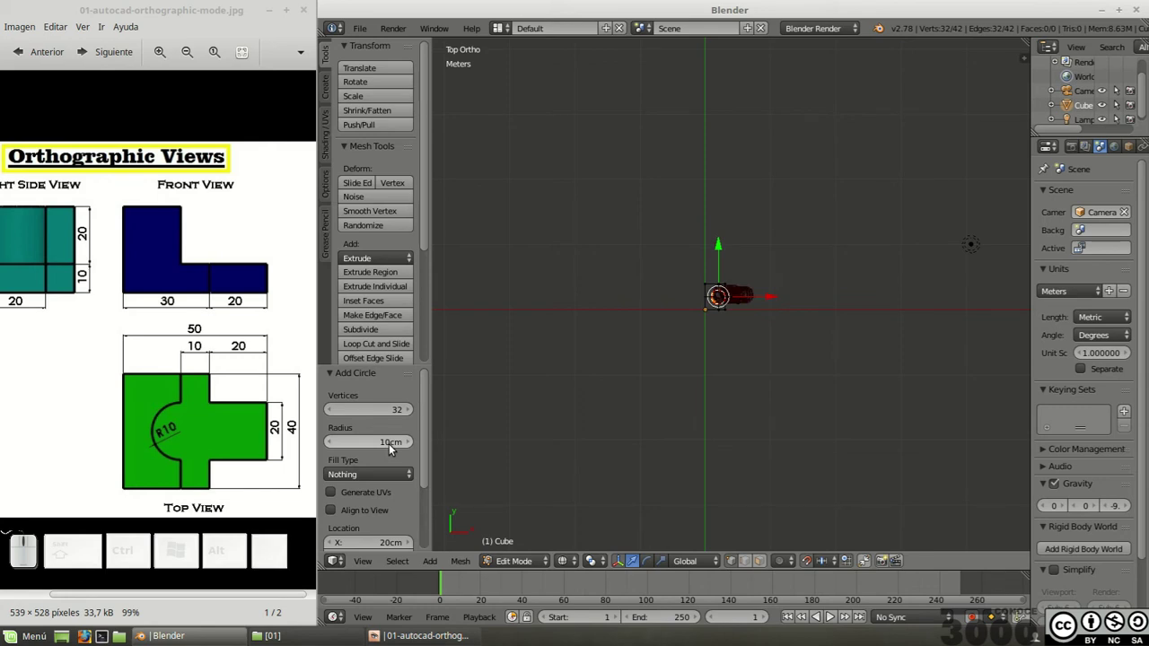
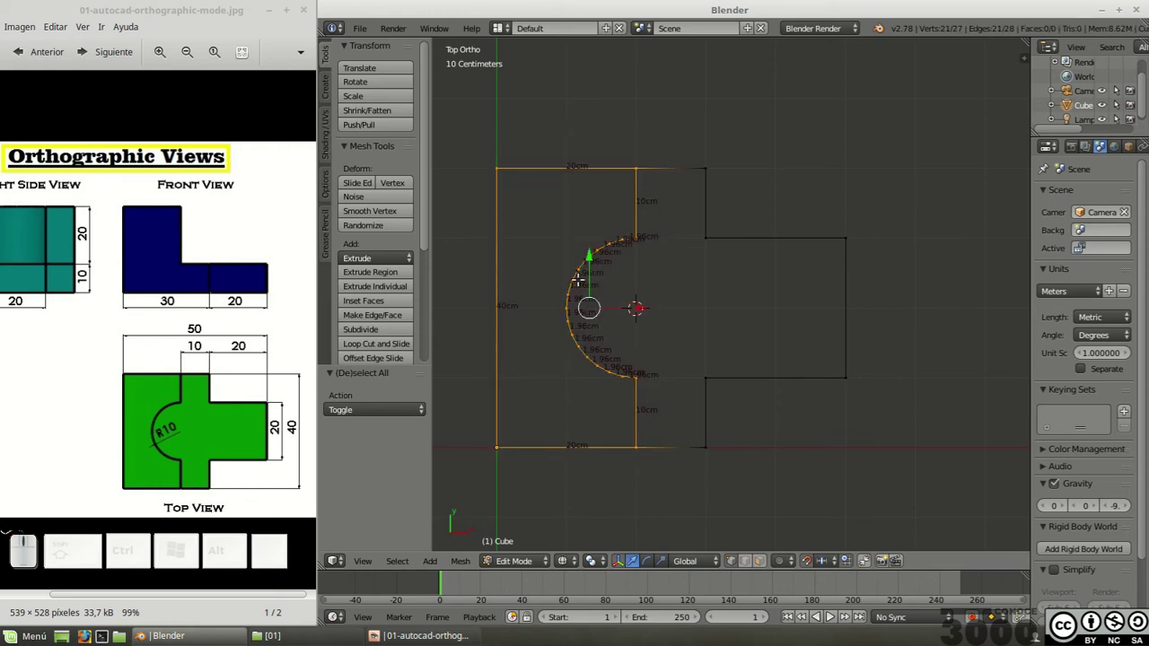
Step: Fill the left and right regions beside the arc each with a face, deselecting after each
key(f)
key(a)
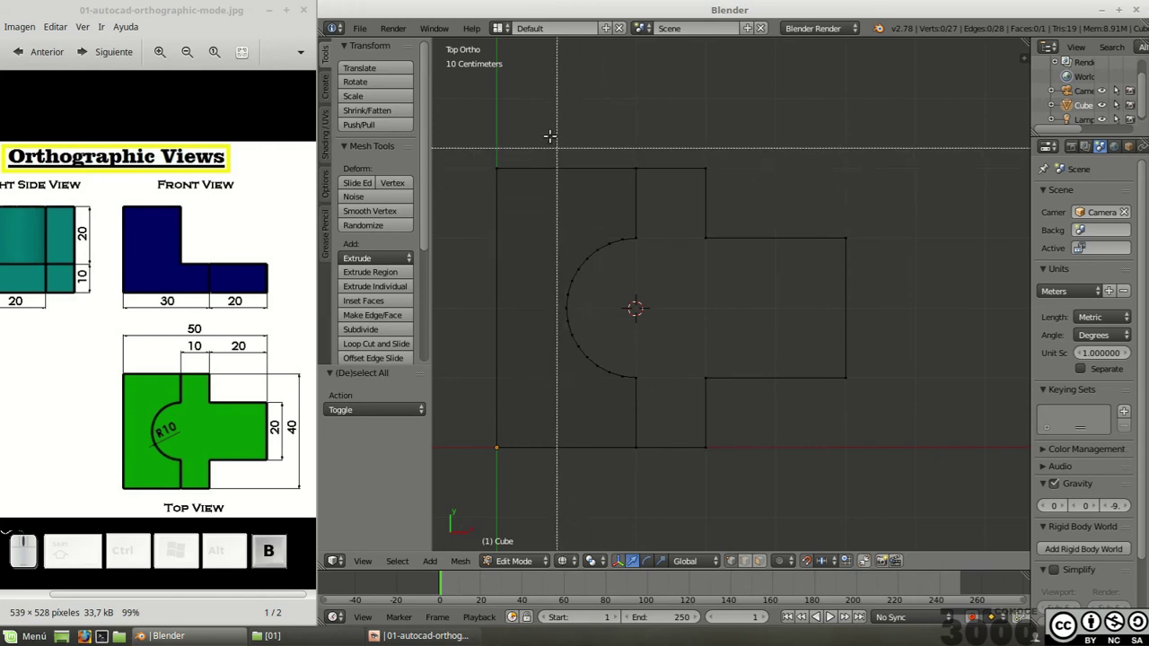
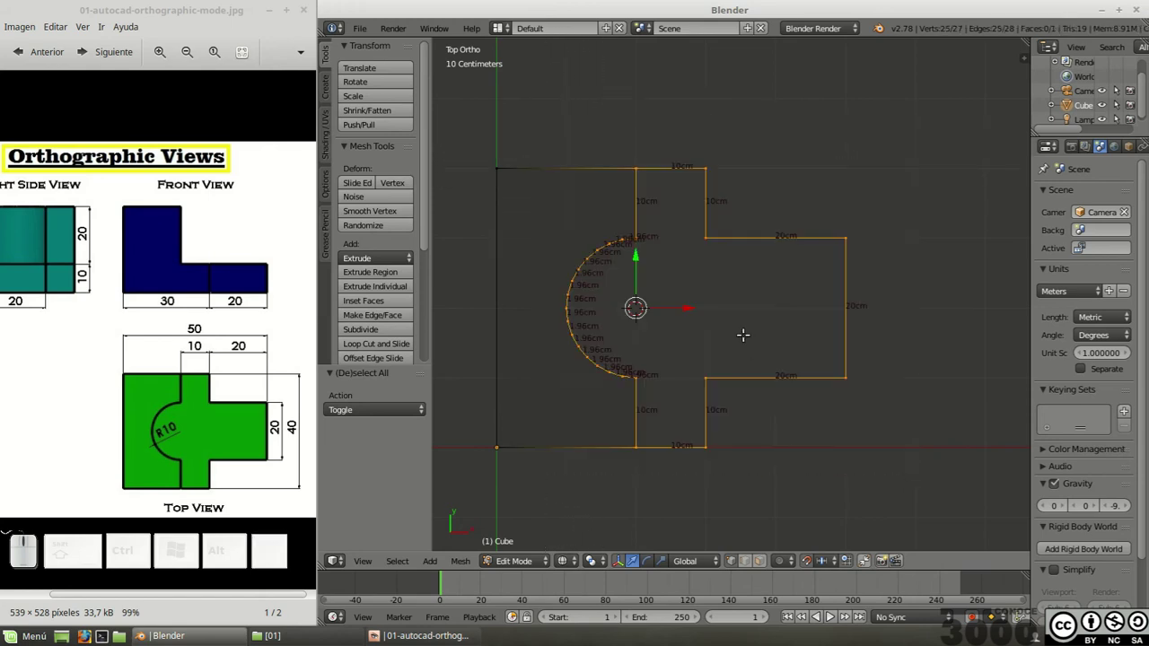
key(f)
key(a)
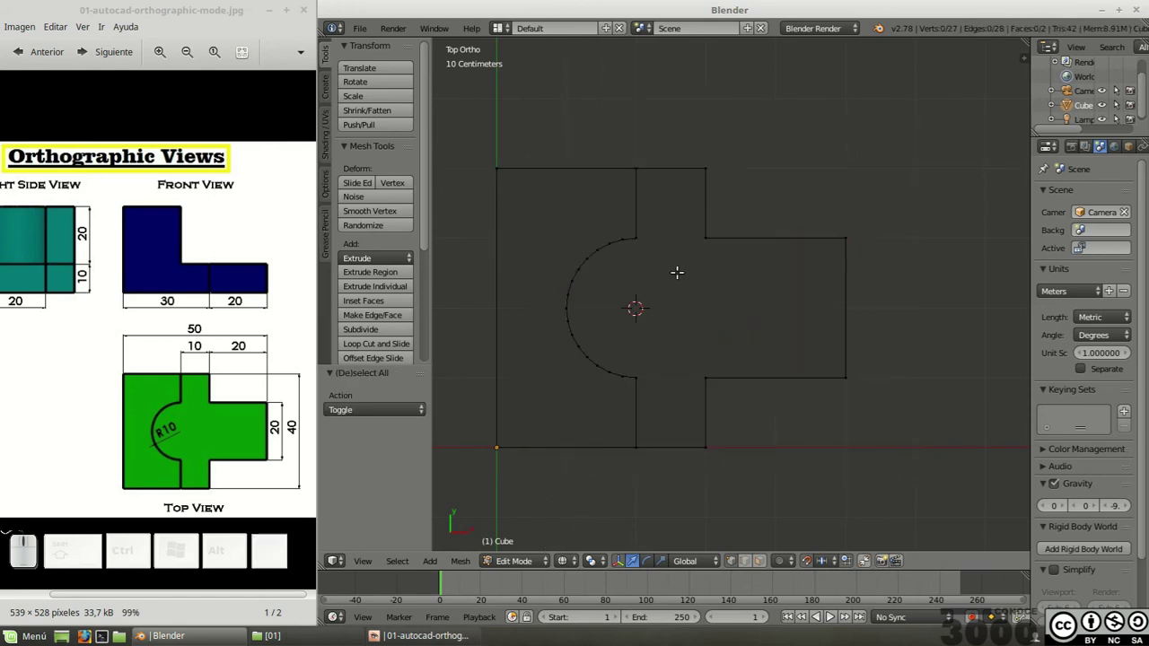
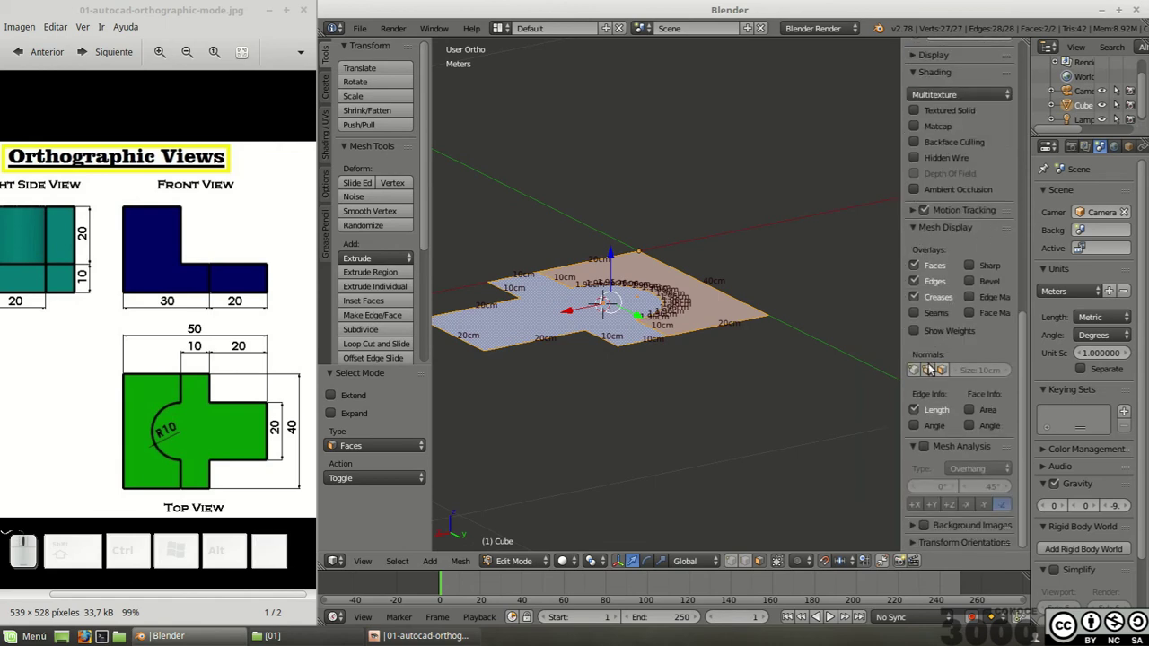
Step: Select the whole mesh and recalculate its face normals inward, toggling normal display to check
click(946, 373)
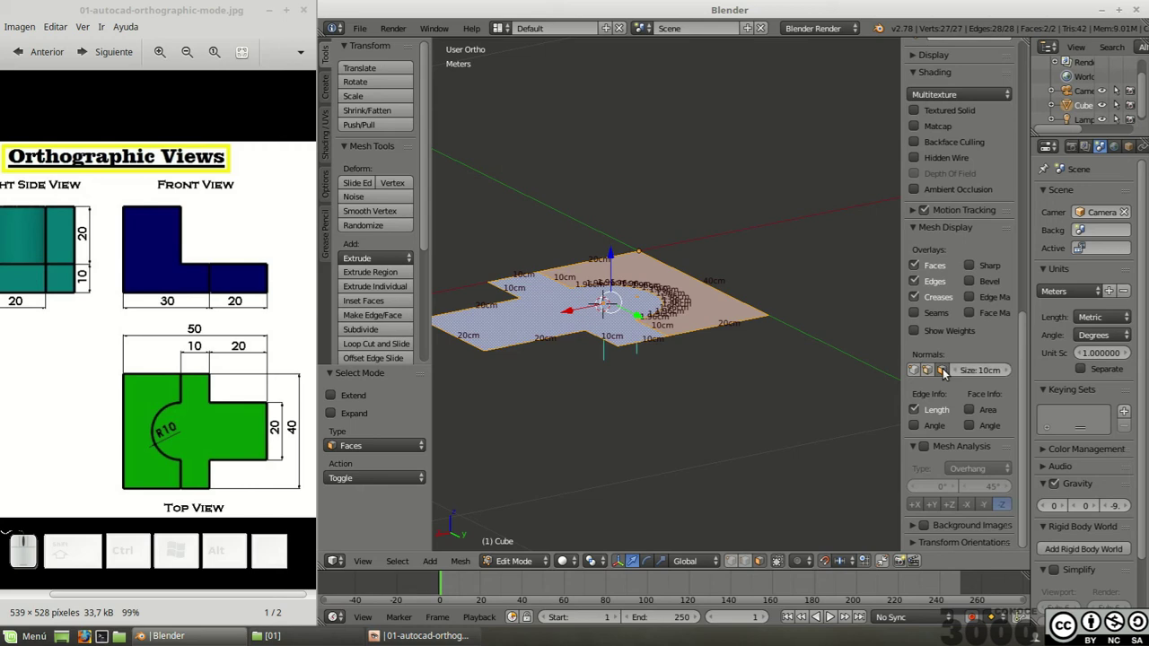
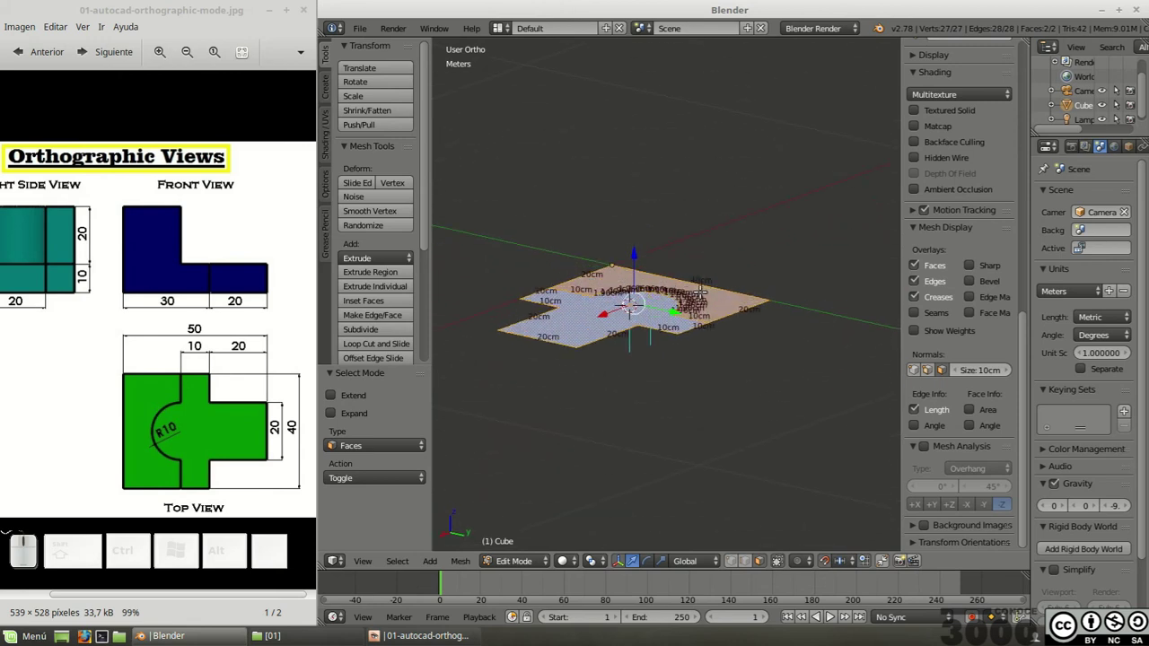
key(a)
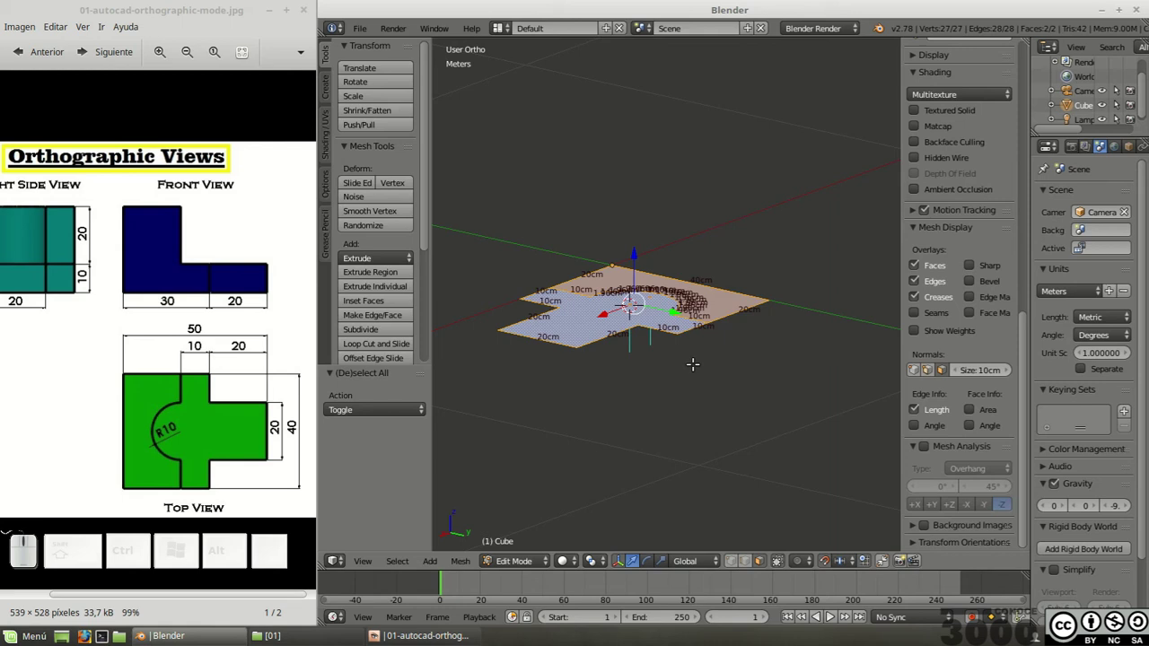
key(ctrl+n)
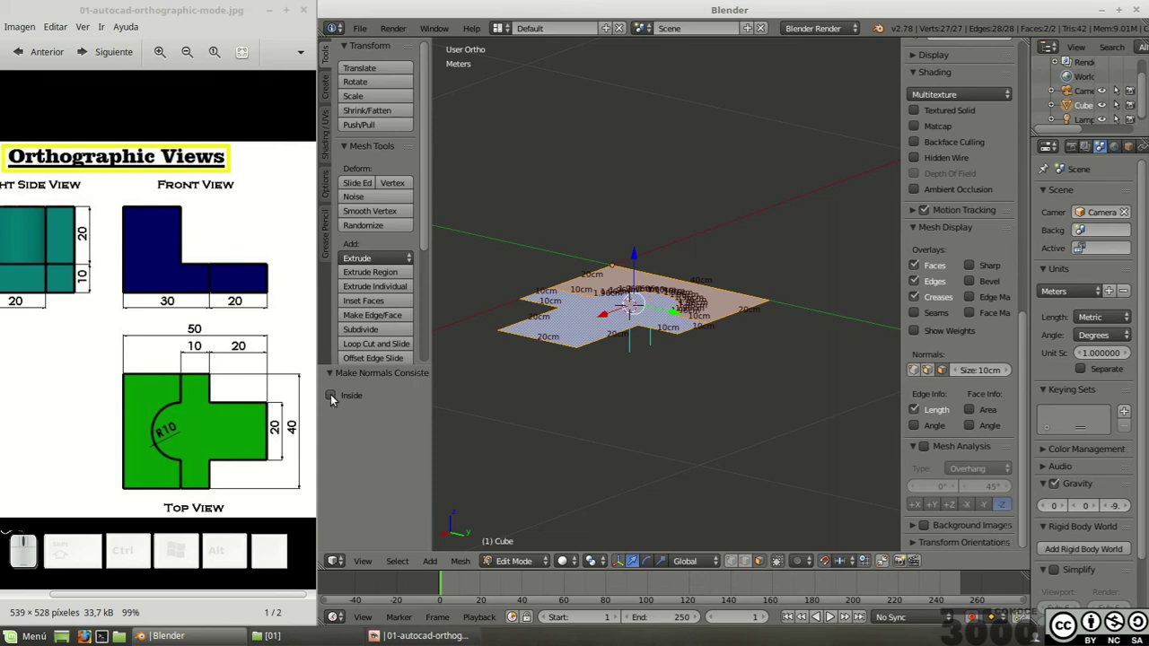
click(333, 397)
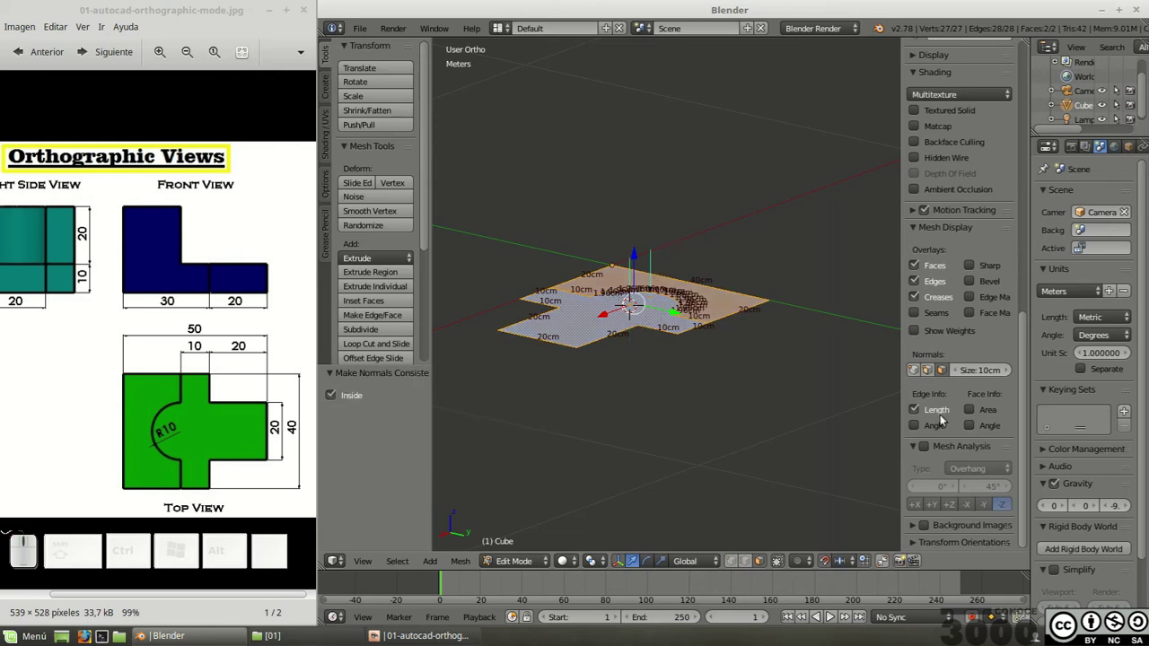
click(948, 374)
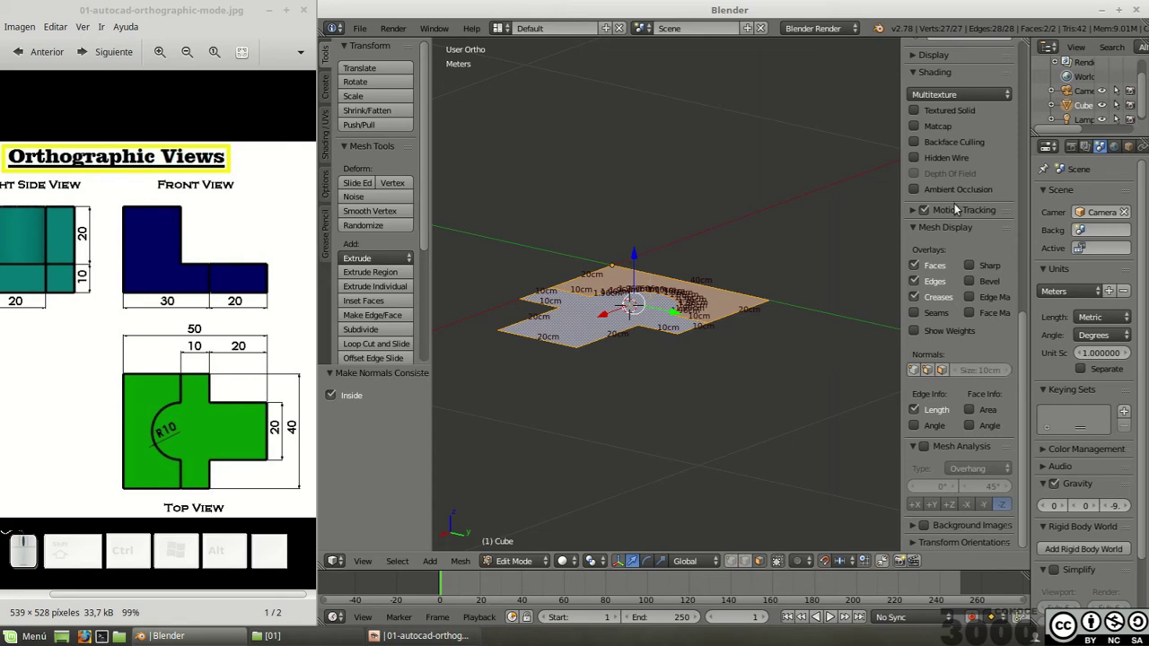
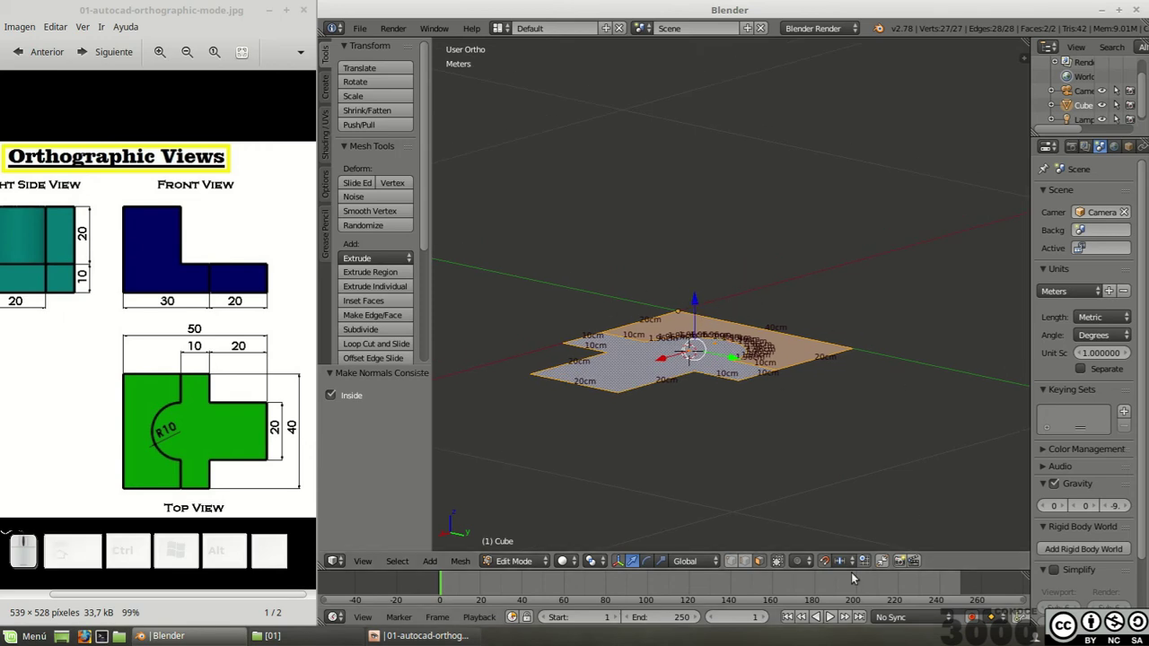
click(832, 564)
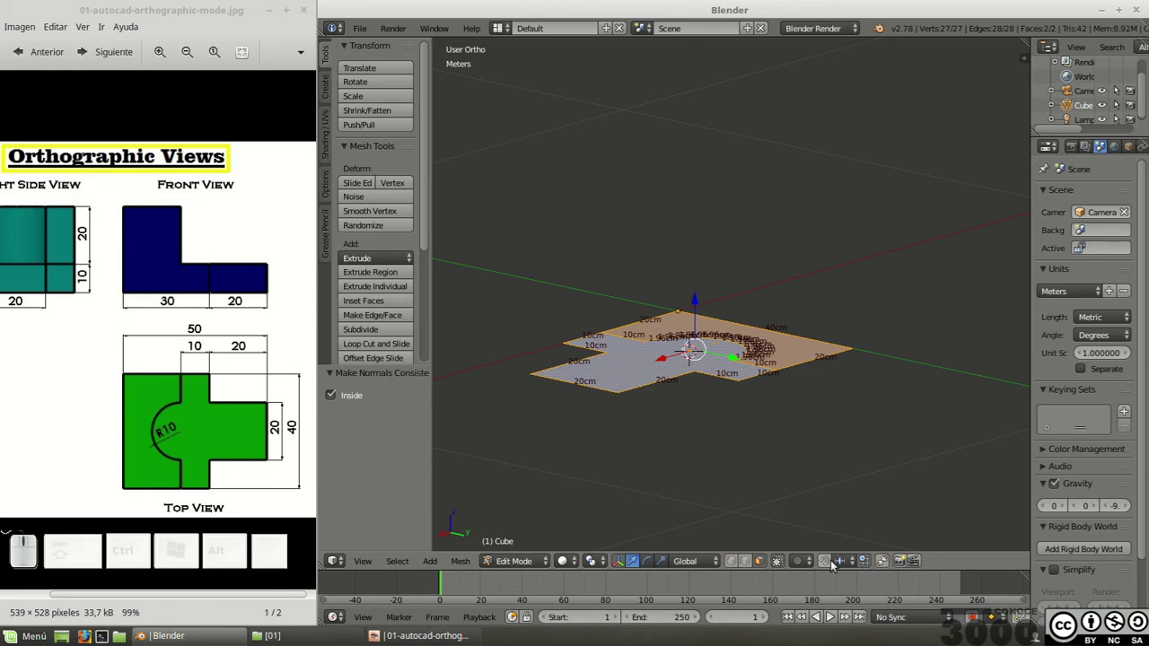
scroll(up, 3)
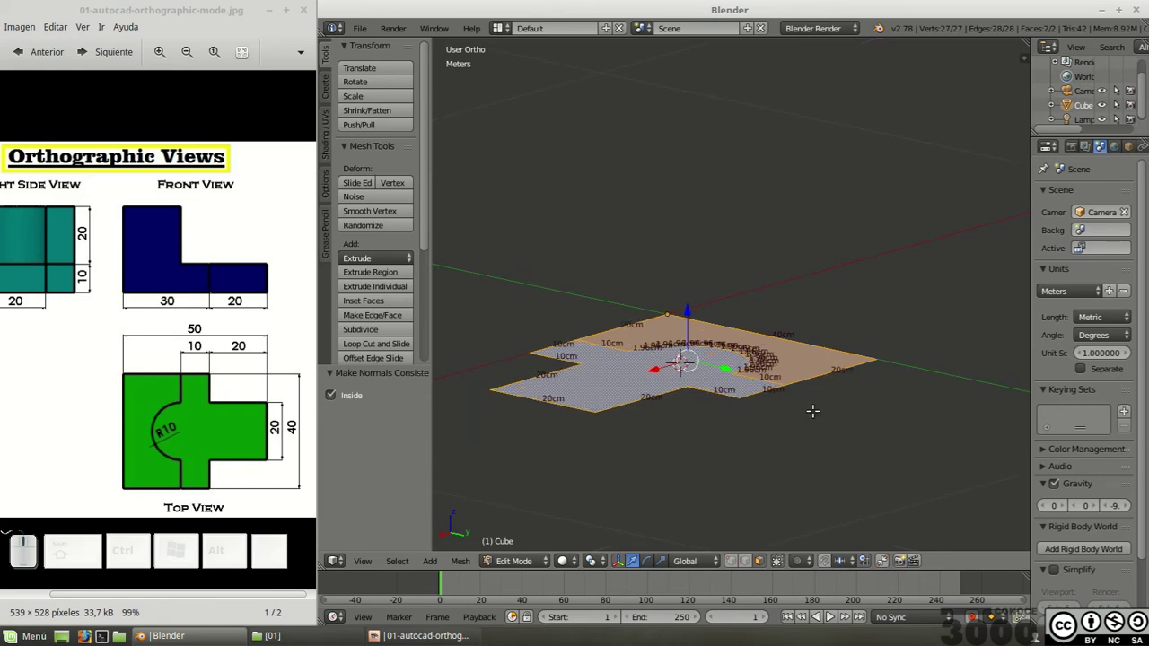
Step: Extrude both faces 10 cm up along Z, then deselect the left top face
key(e)
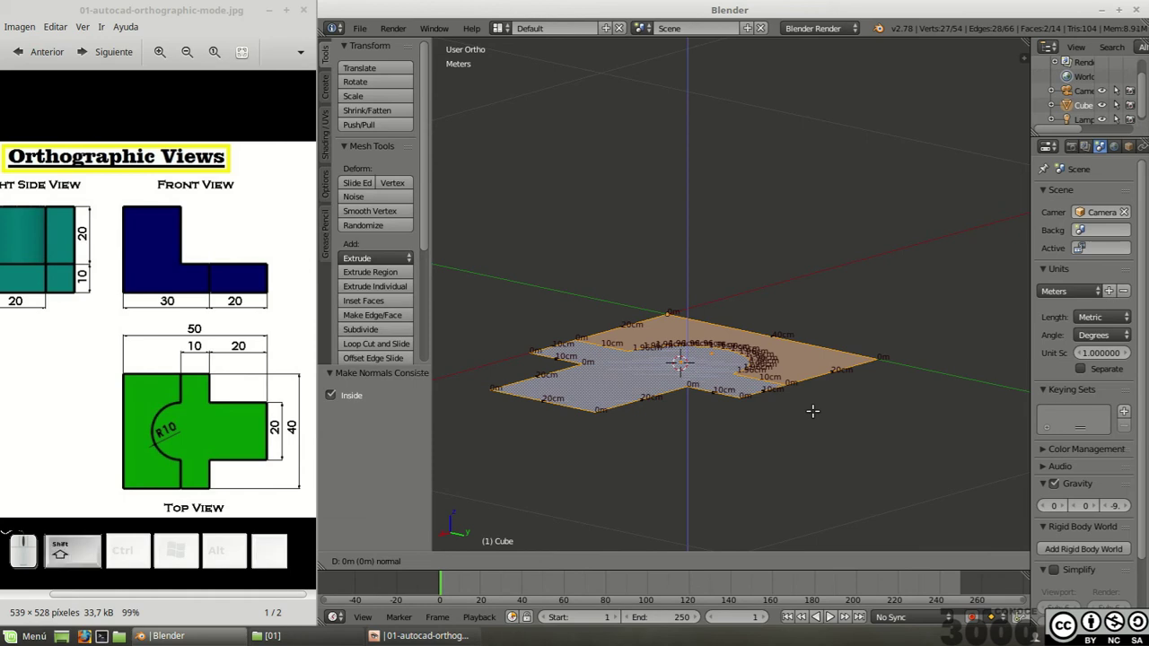
key(shift+0)
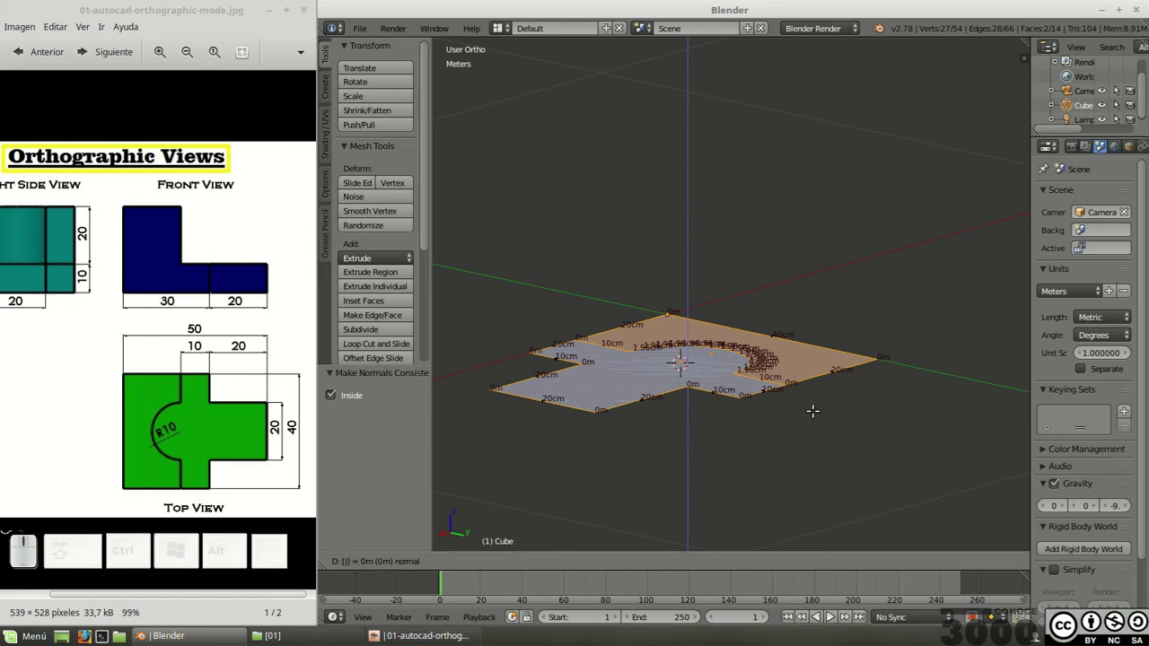
key(KP_1)
key(KP_0)
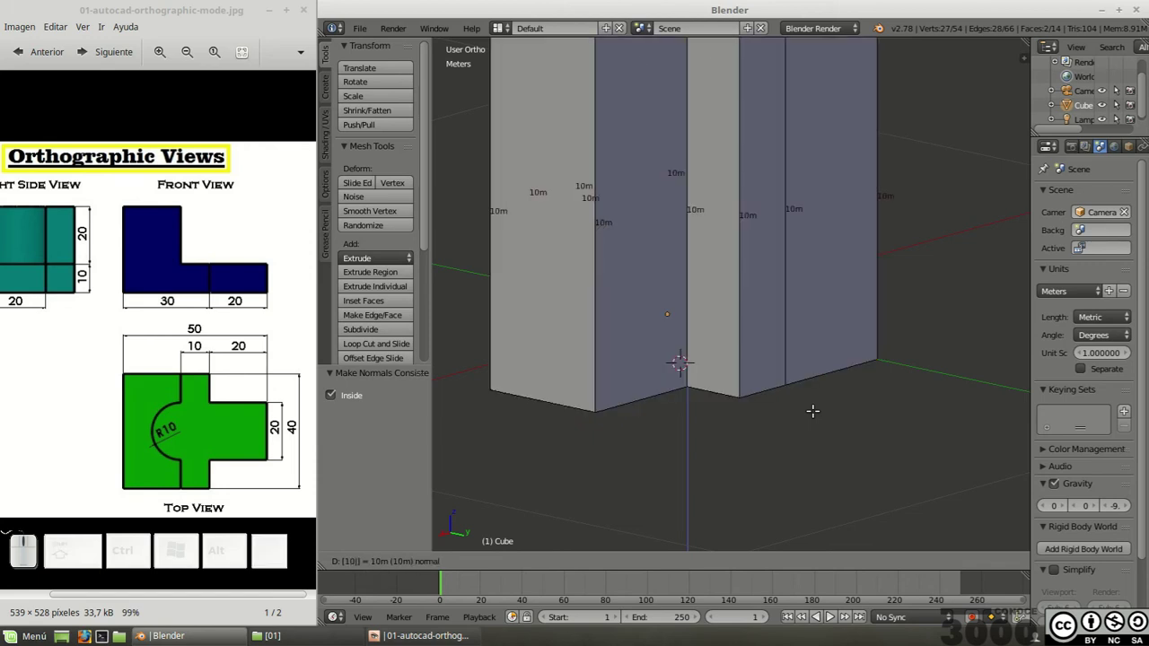
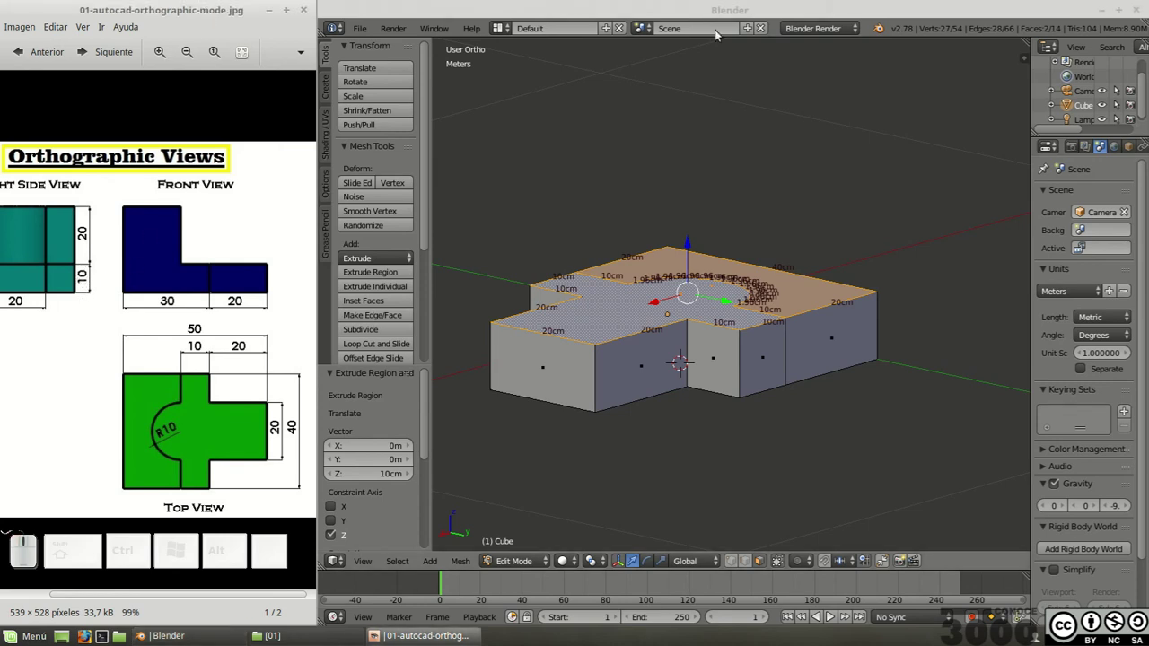
click(724, 10)
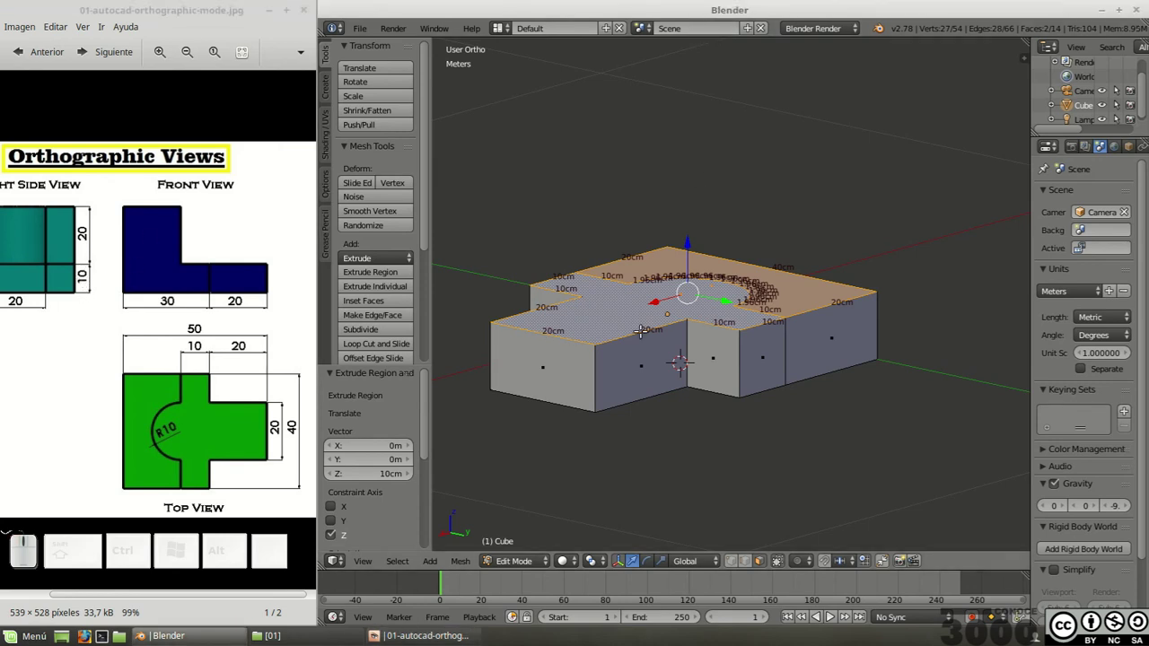
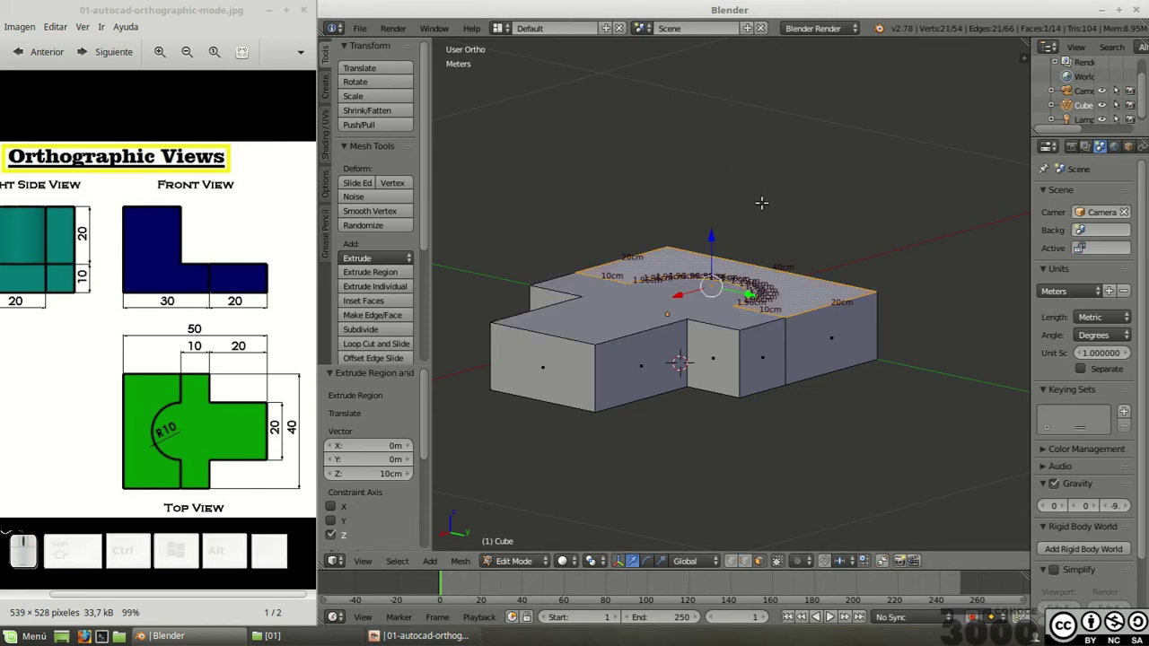
Step: Extrude the arched right-hand top face a further 20 cm upward along Z
key(e)
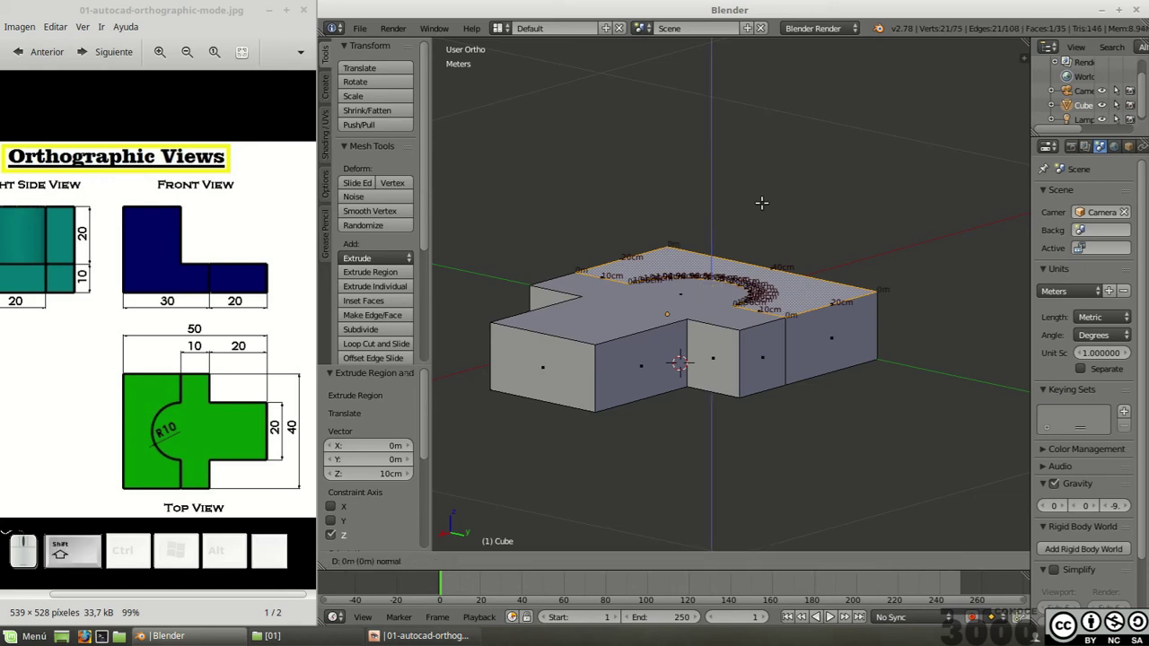
key(shift+0)
key(KP_2)
key(KP_0)
key(c)
key(m)
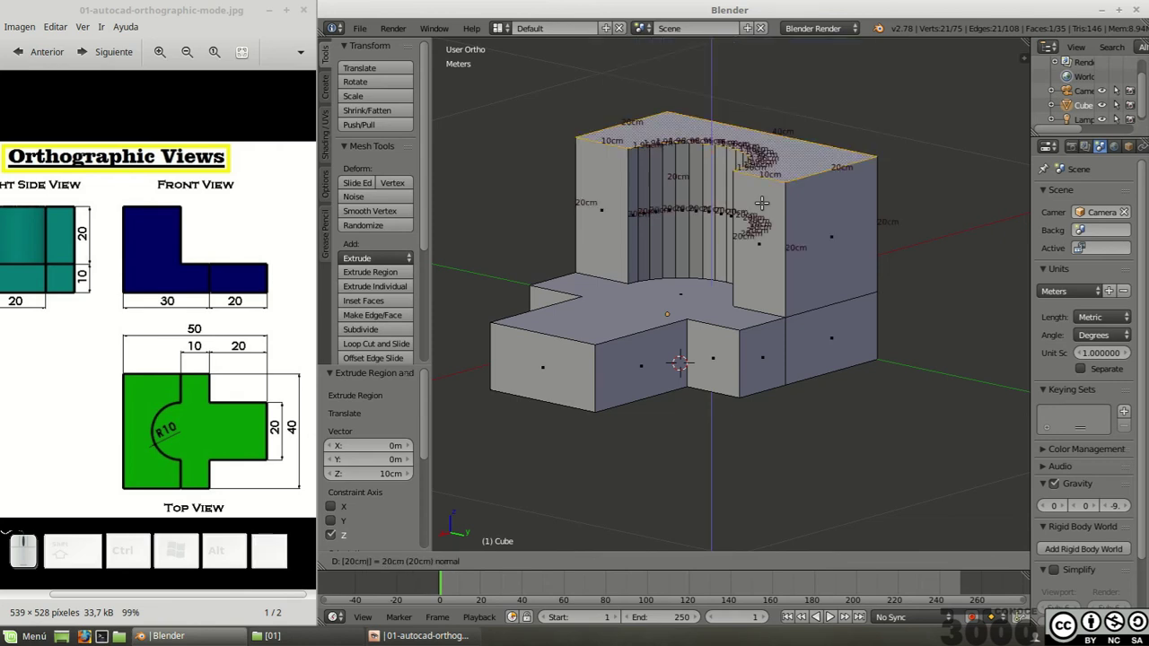
key(KP_Enter)
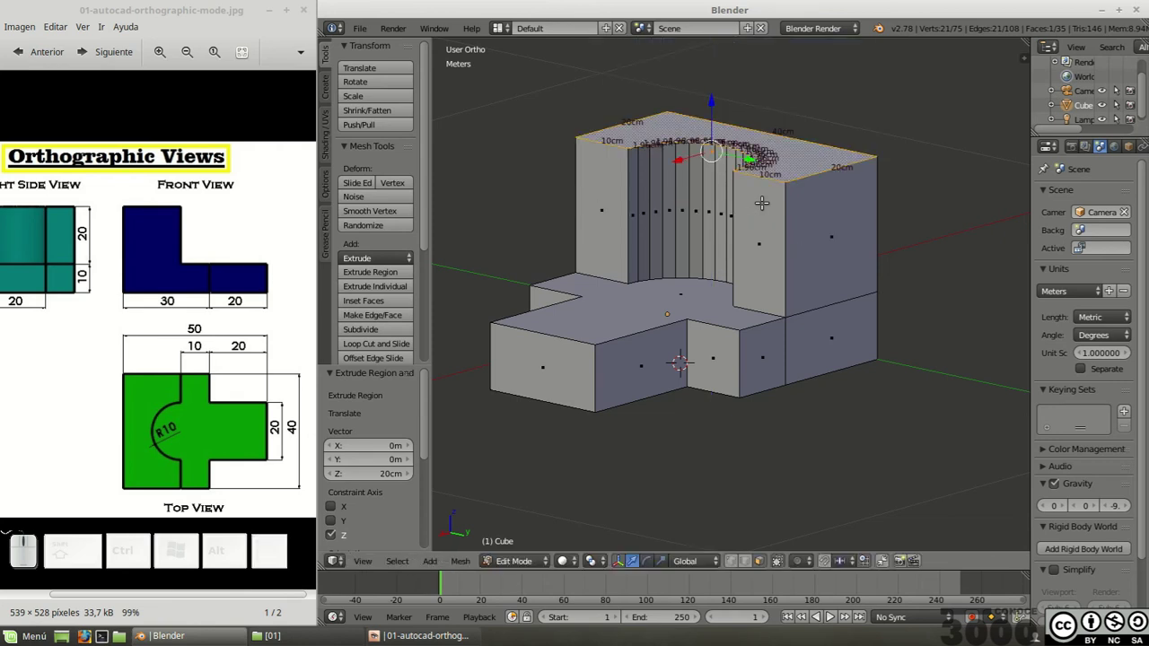
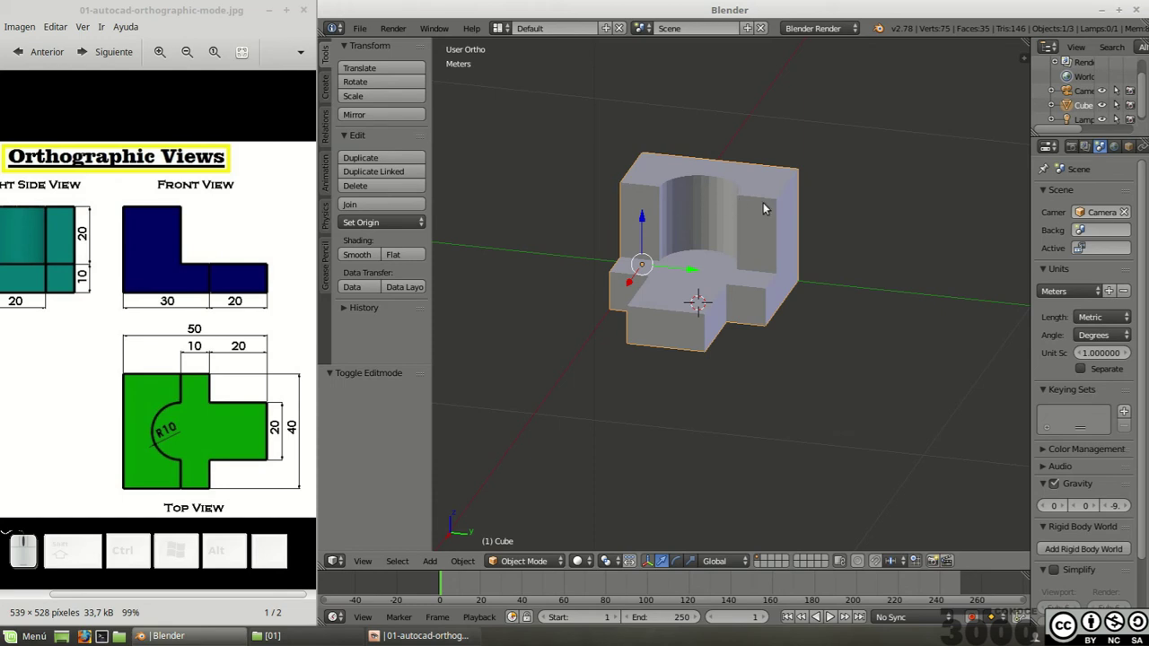
Step: Switch the image viewer to the pictorial reference drawing and return to Blender
click(234, 278)
key(Right)
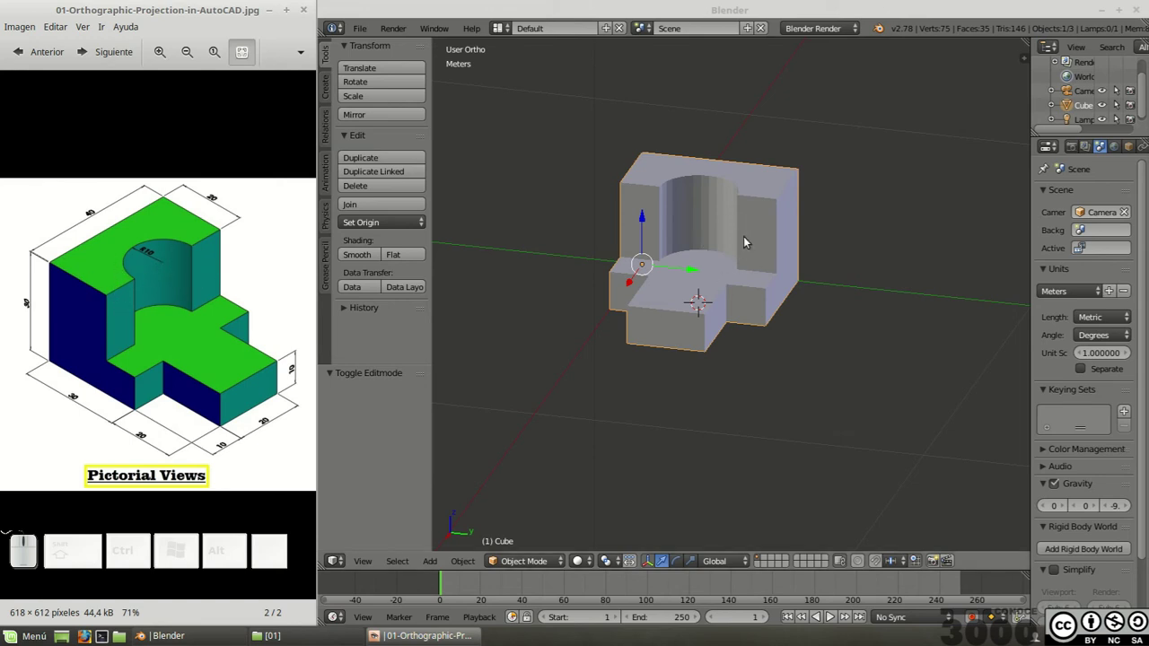
click(742, 17)
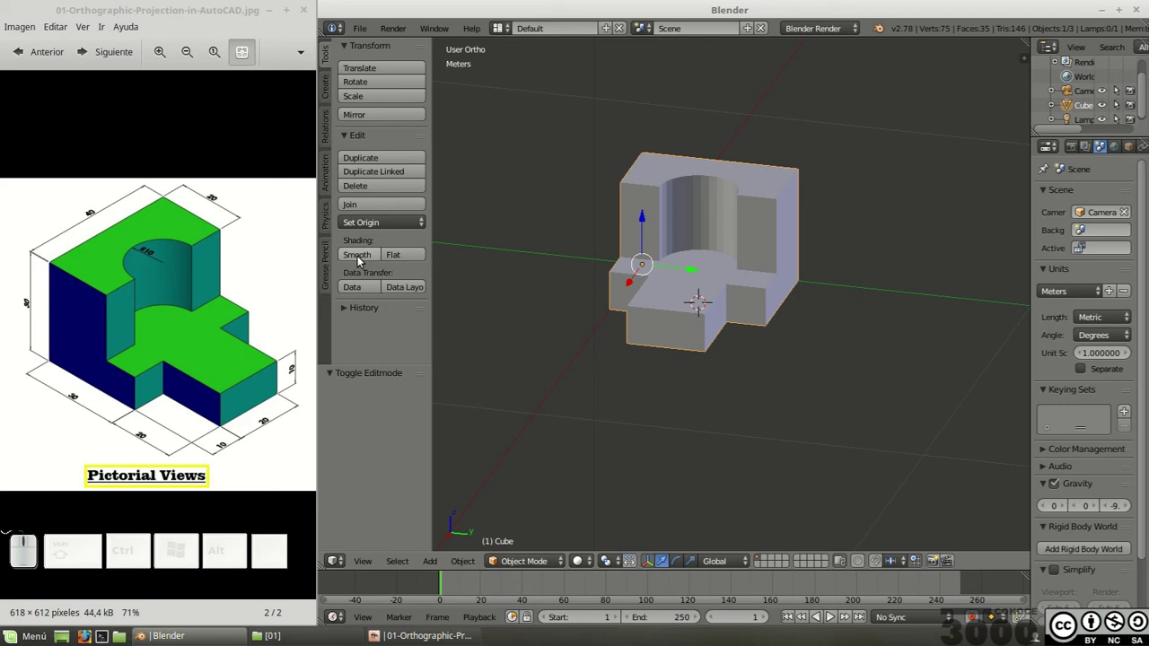
Step: Shade the part smooth, inspect it from around, then return it to flat shading
click(361, 254)
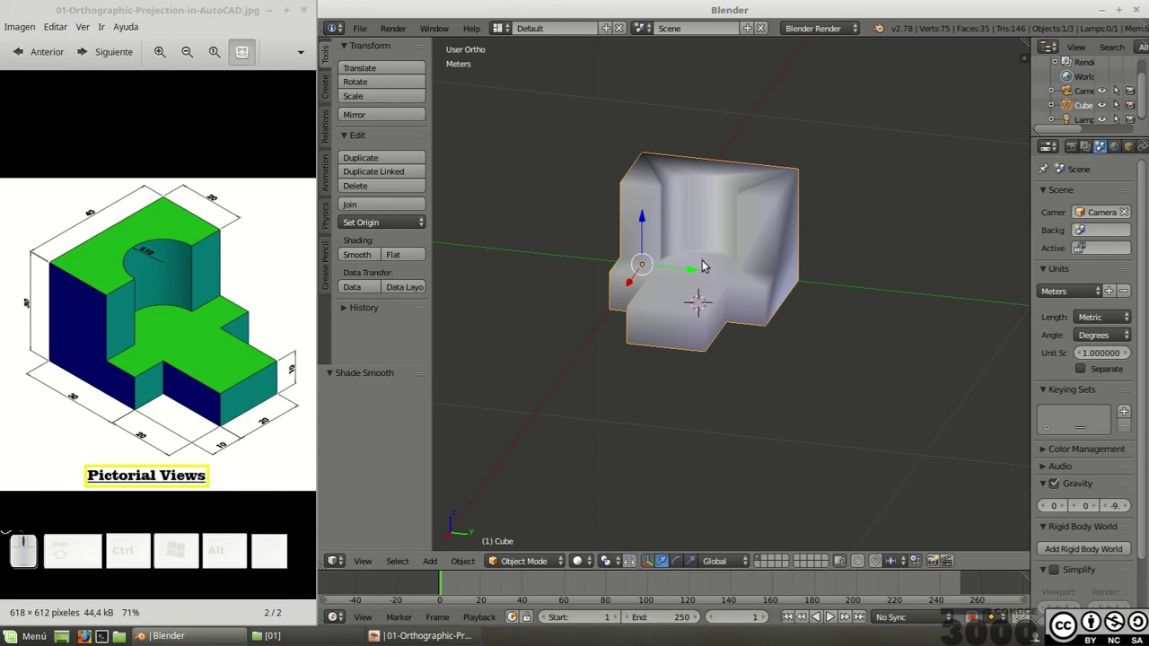
drag(816, 206, 699, 214)
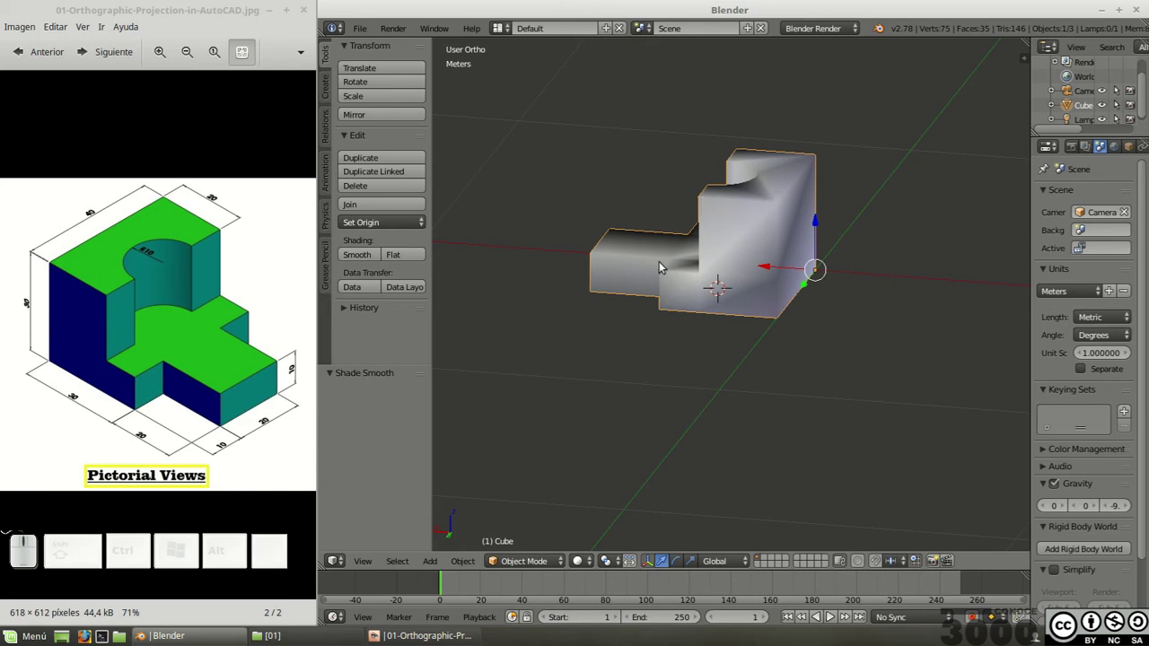
drag(620, 201, 763, 217)
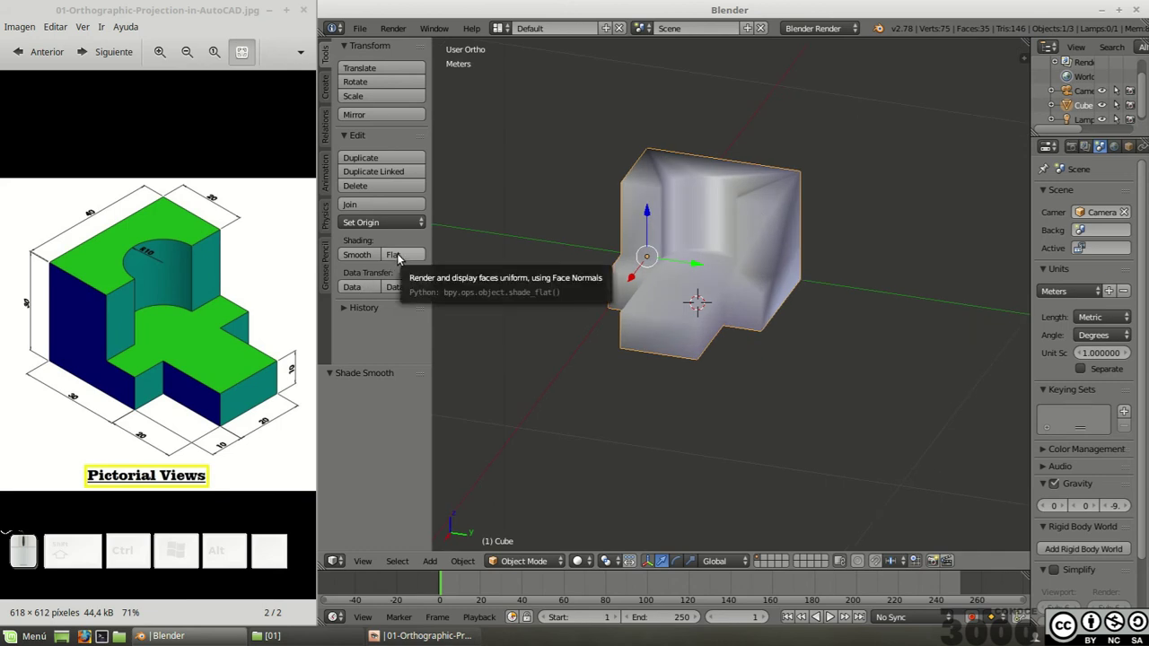
click(402, 256)
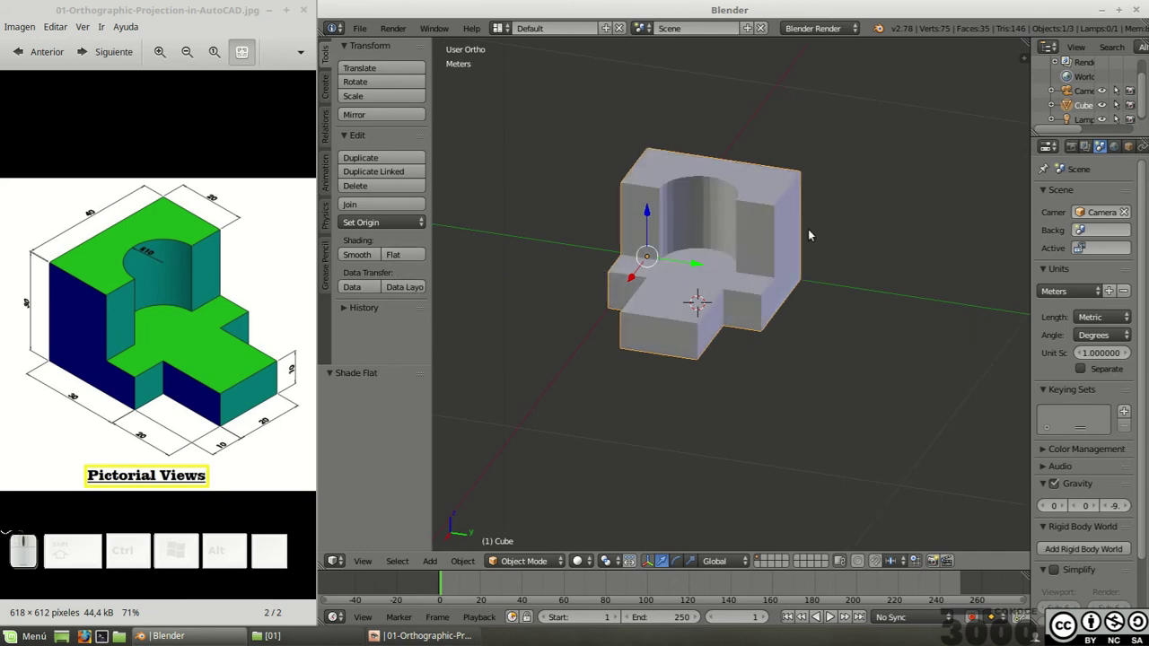
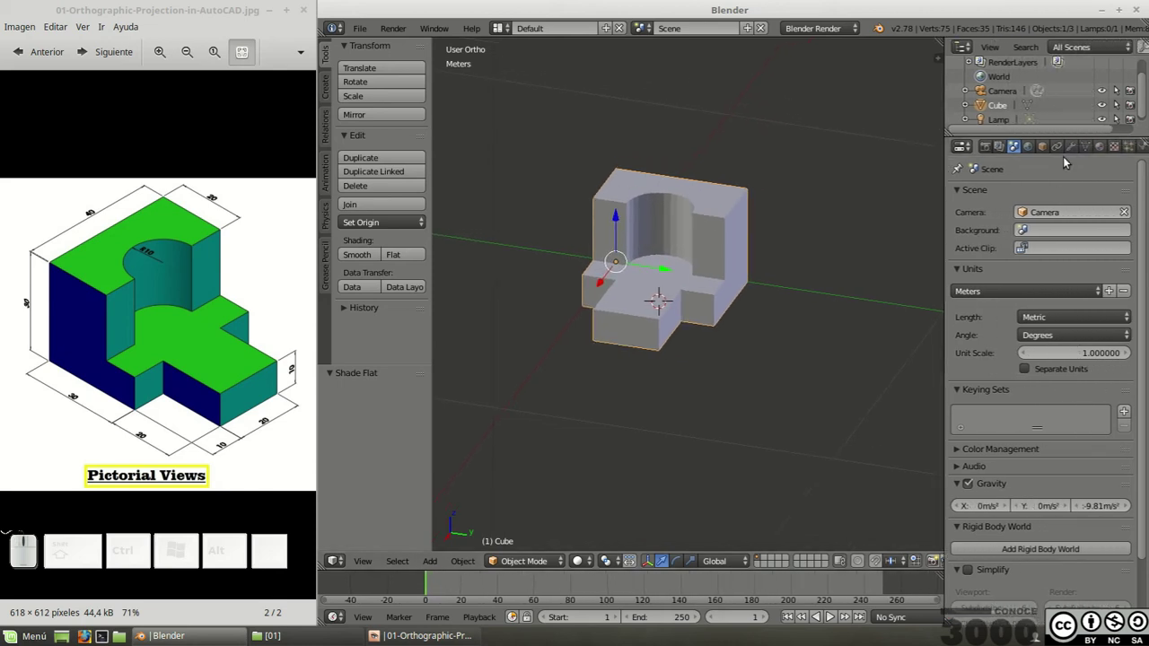
Step: Add an Edge Split modifier to the part from the Modifiers properties
click(1074, 155)
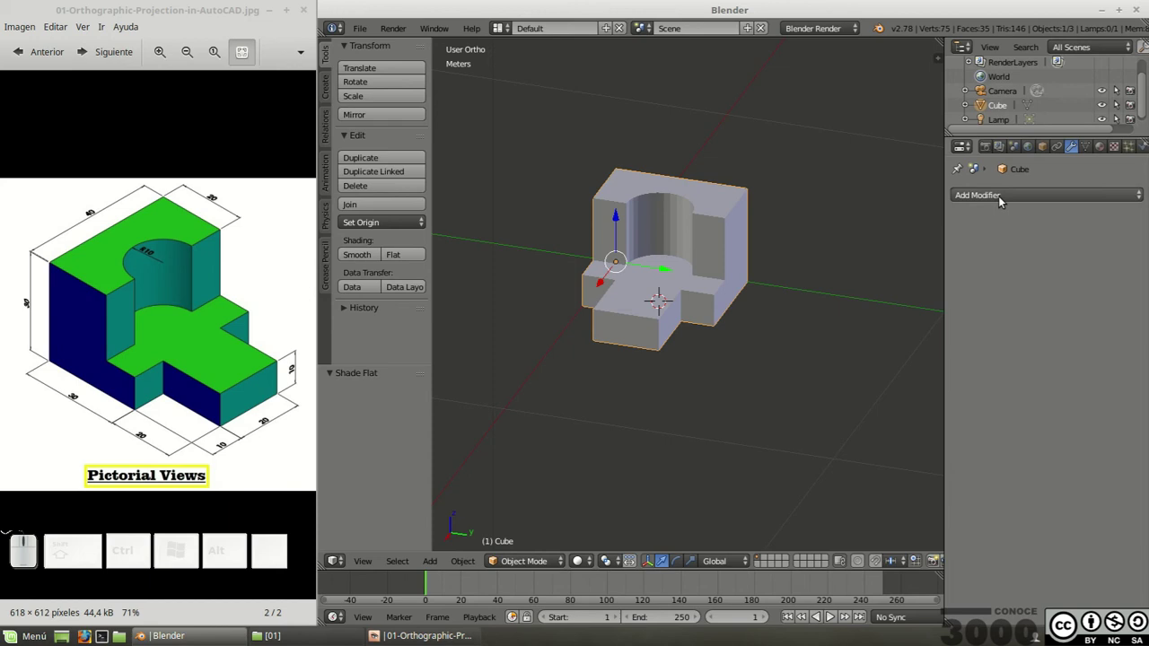
click(1006, 195)
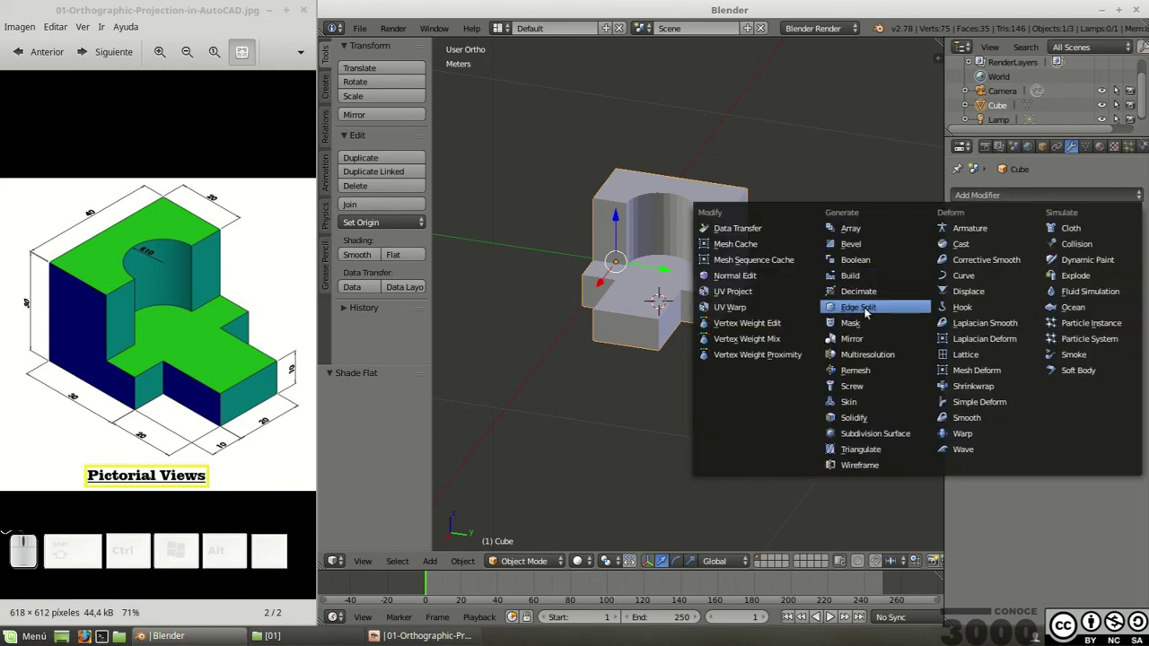
click(857, 311)
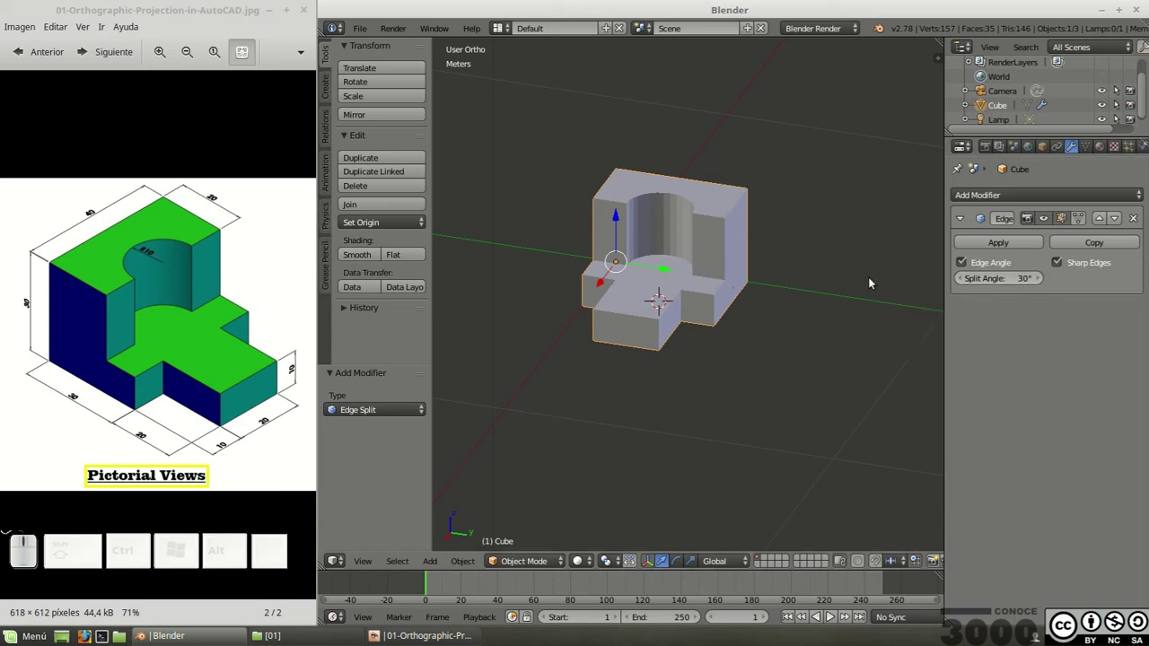
scroll(up, 3)
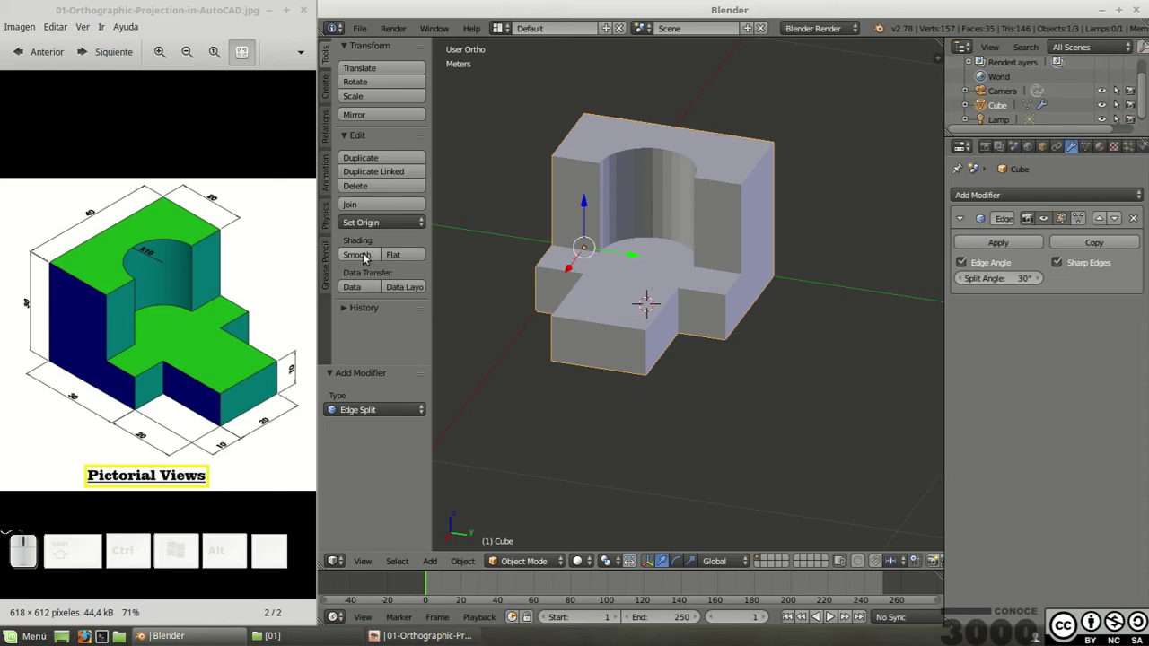
Step: Shade the part smooth with split edges and collapse the Edge Split modifier's settings
click(364, 256)
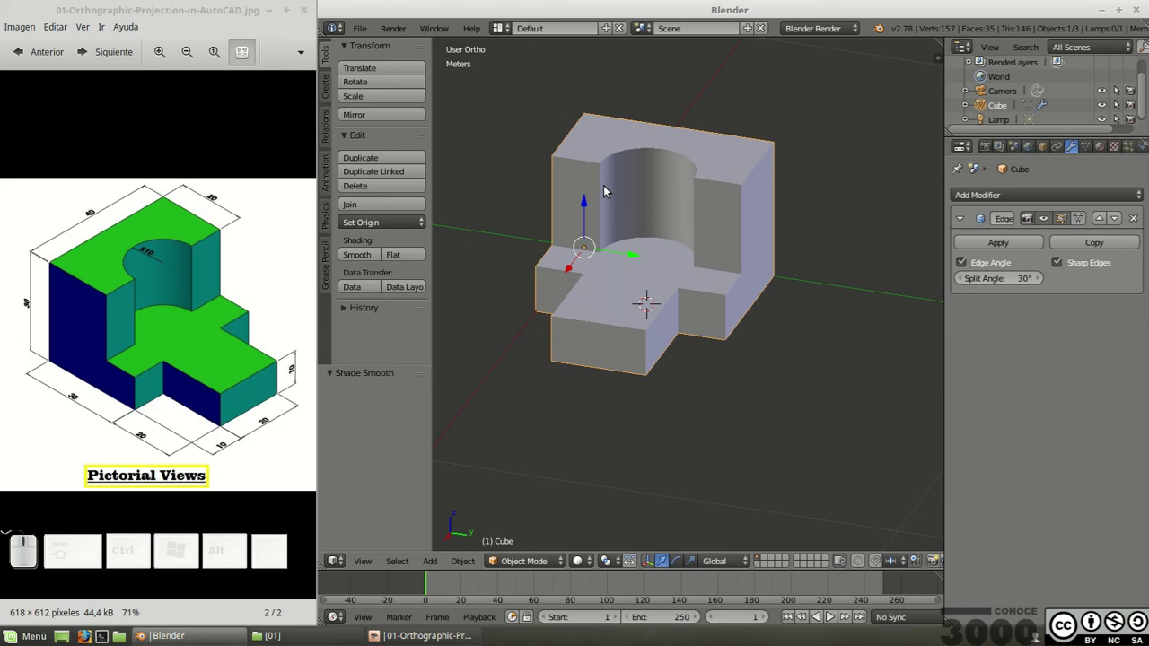
scroll(down, 3)
drag(706, 244, 693, 223)
scroll(up, 3)
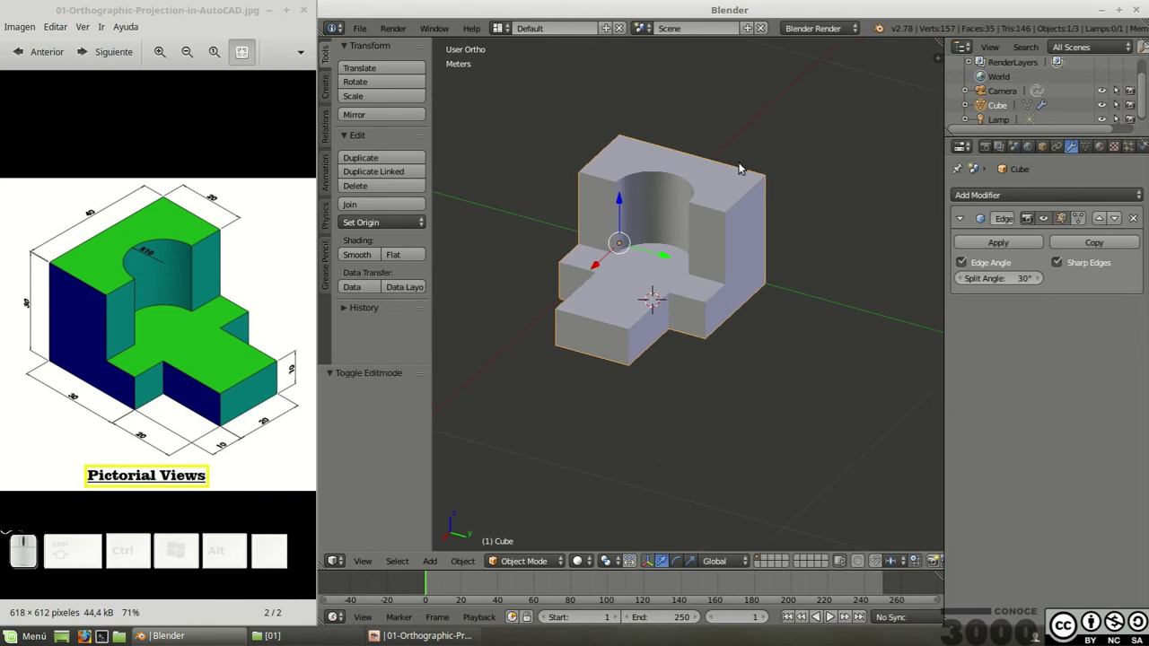
click(966, 219)
scroll(up, 3)
scroll(down, 3)
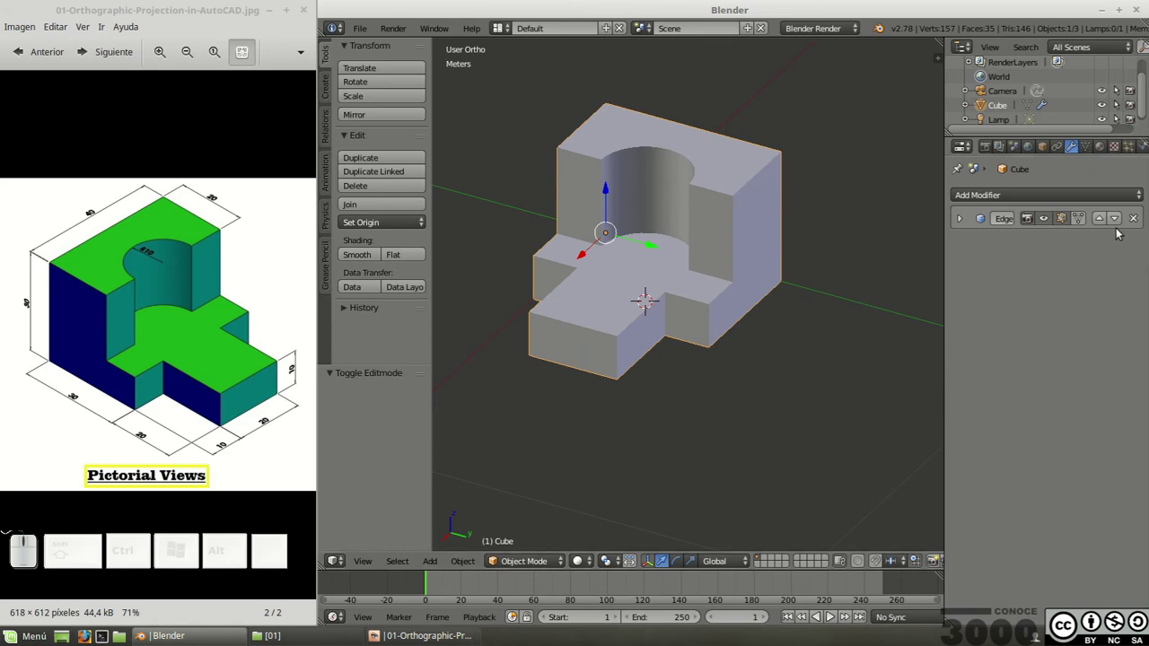
Step: Add a Bevel modifier and move it above Edge Split so the edges chamfer correctly
click(1061, 191)
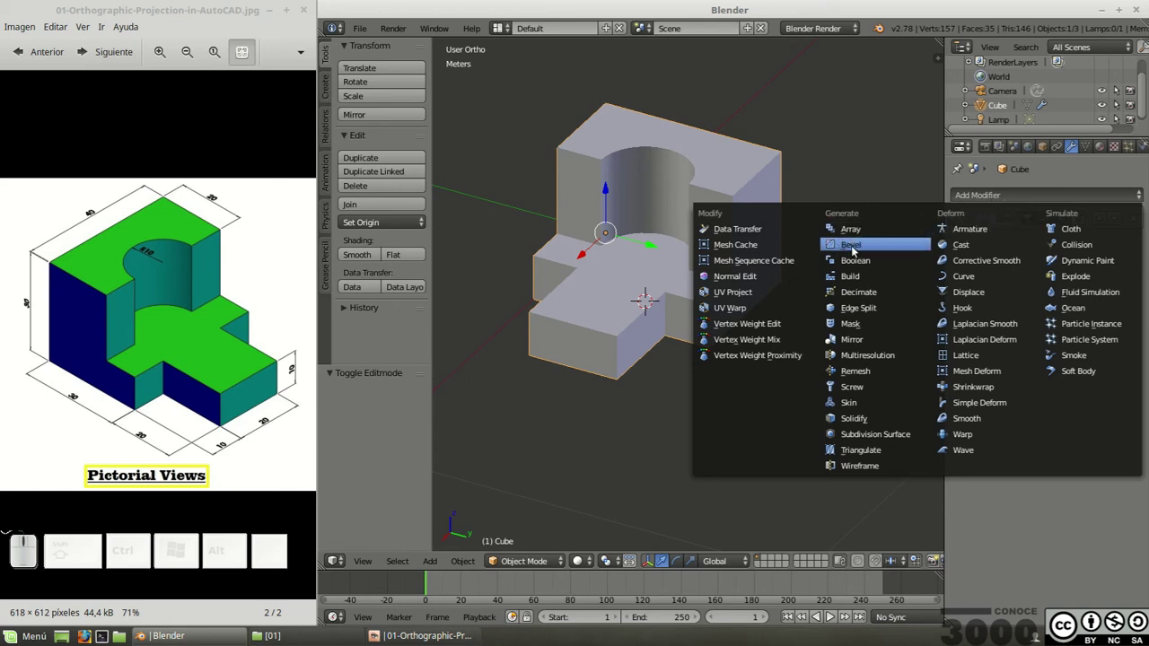
click(857, 249)
click(962, 250)
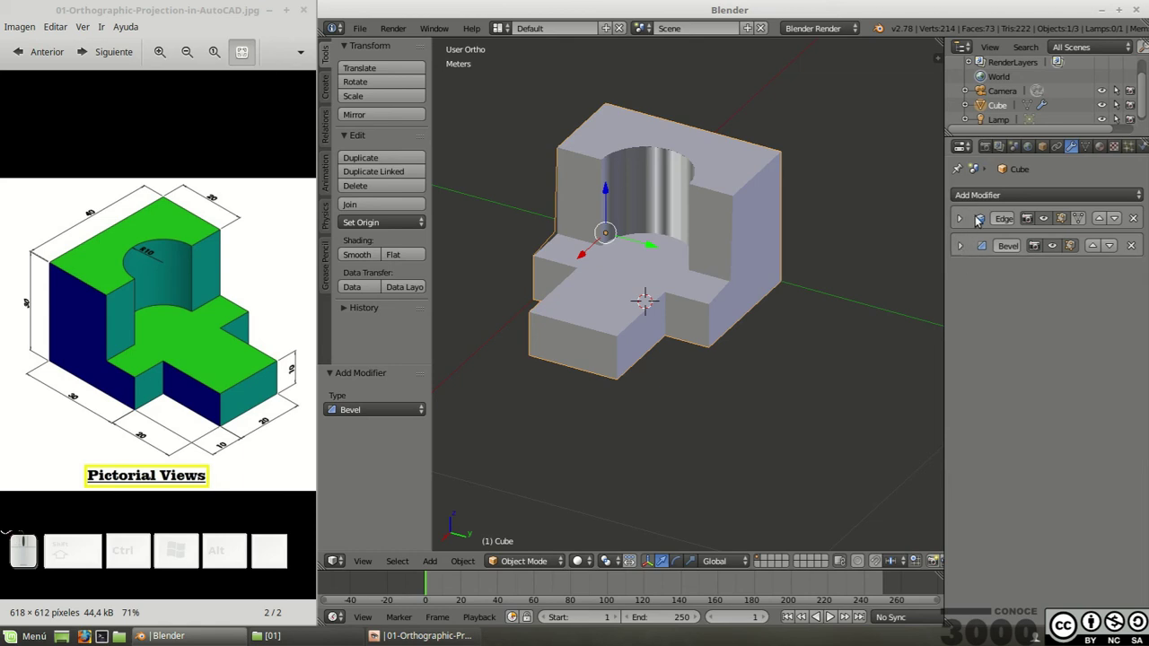
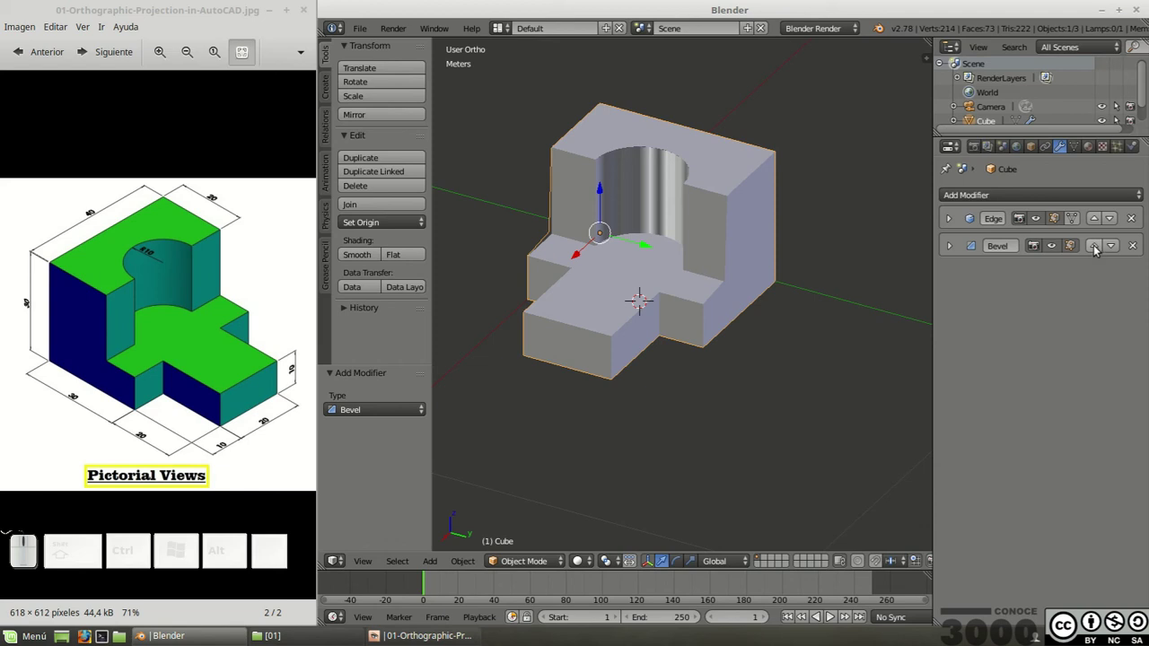
click(1099, 248)
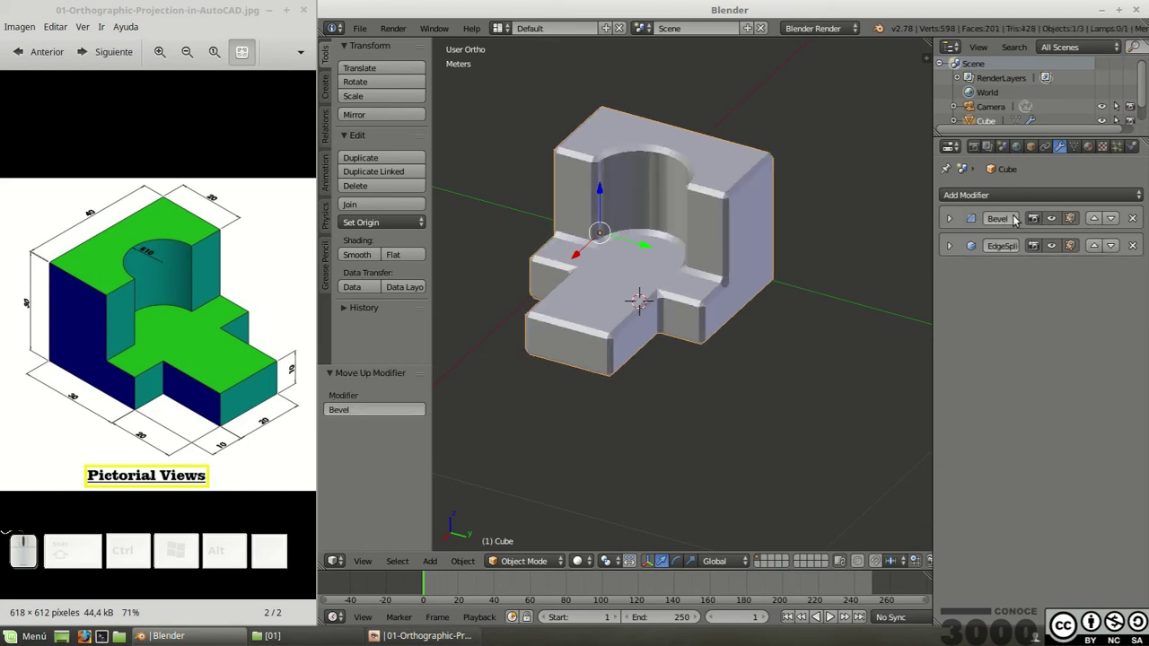
scroll(up, 3)
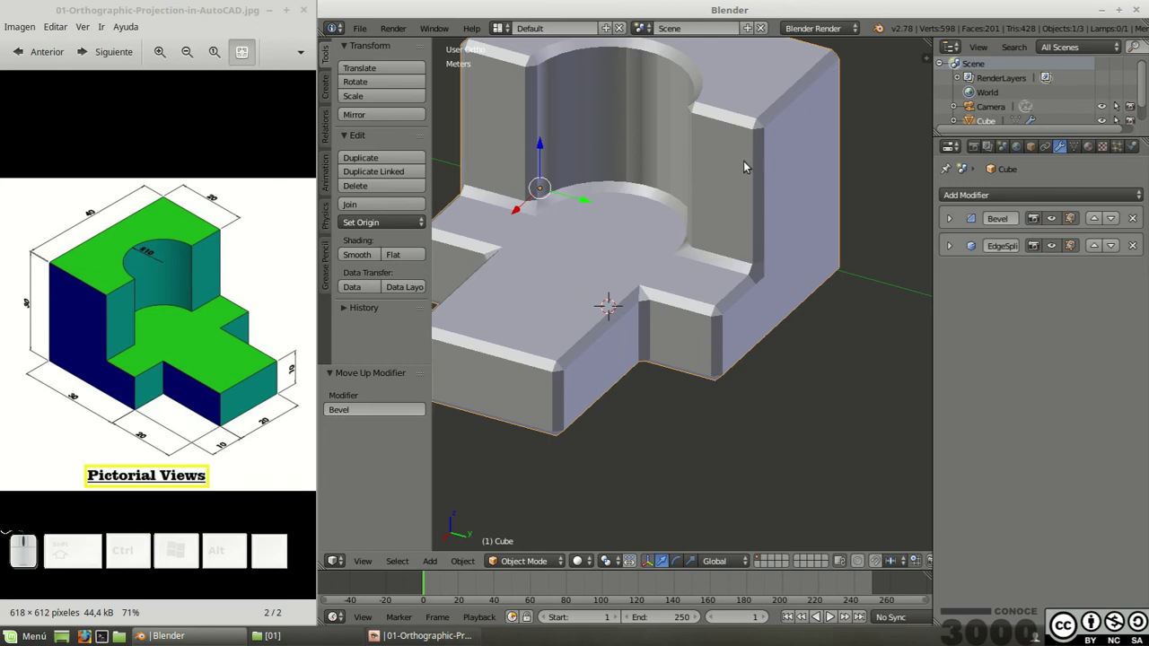
click(754, 132)
scroll(up, 3)
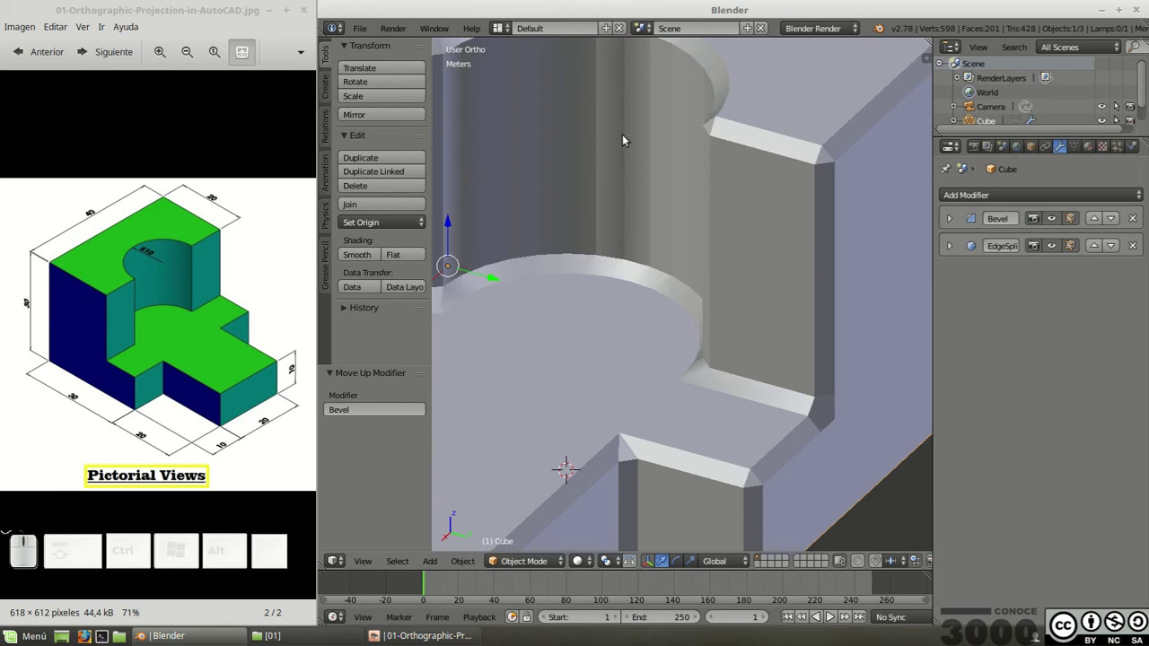
scroll(down, 3)
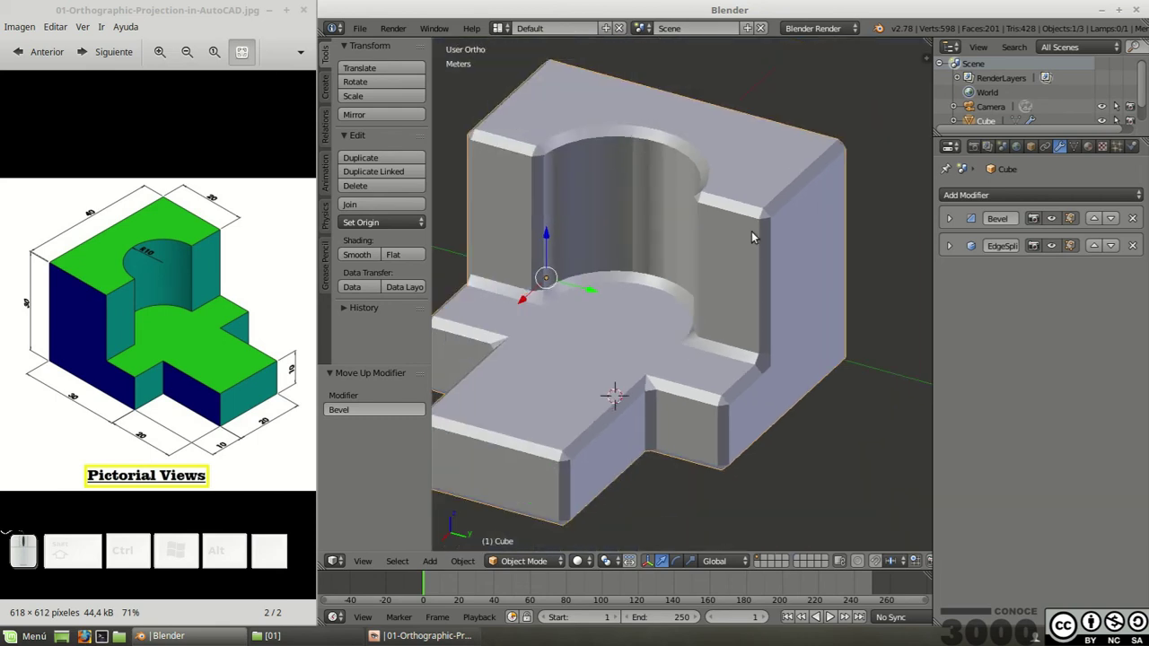
Step: Limit the bevel by angle and set its width to 5 mm
click(957, 219)
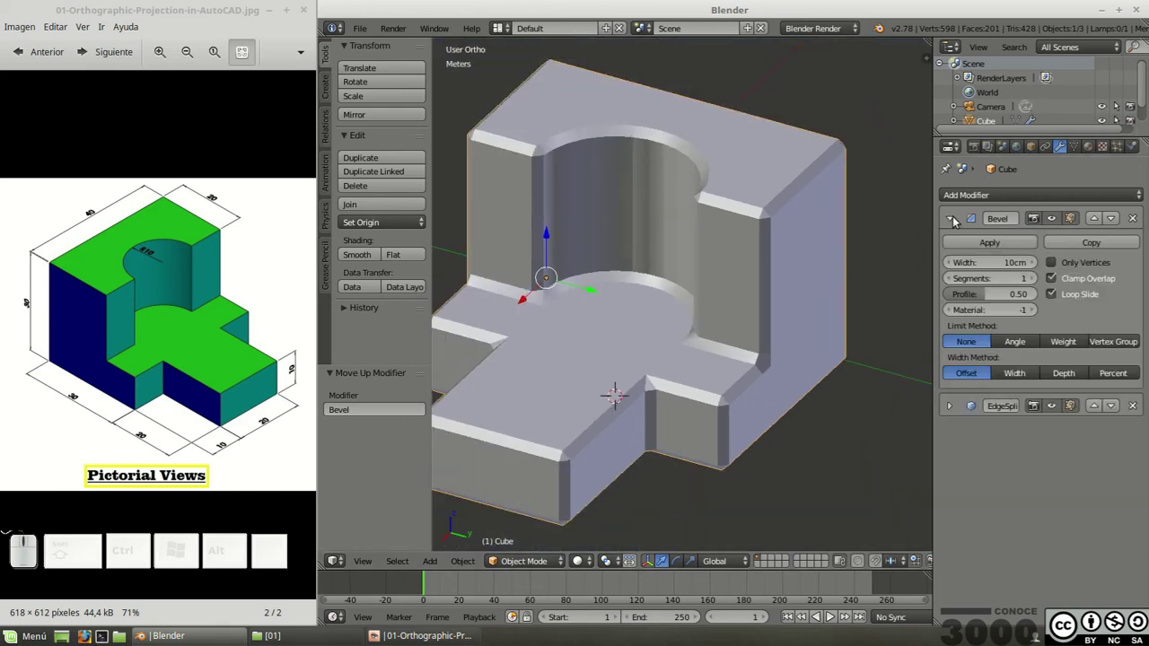
click(1021, 344)
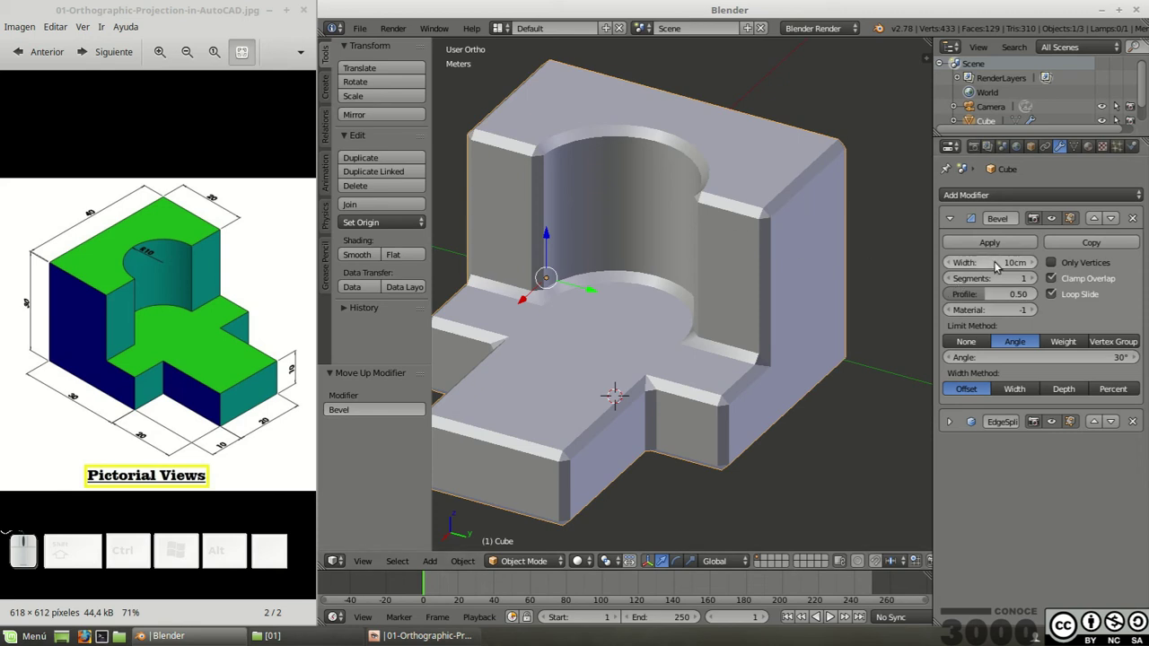
click(1010, 265)
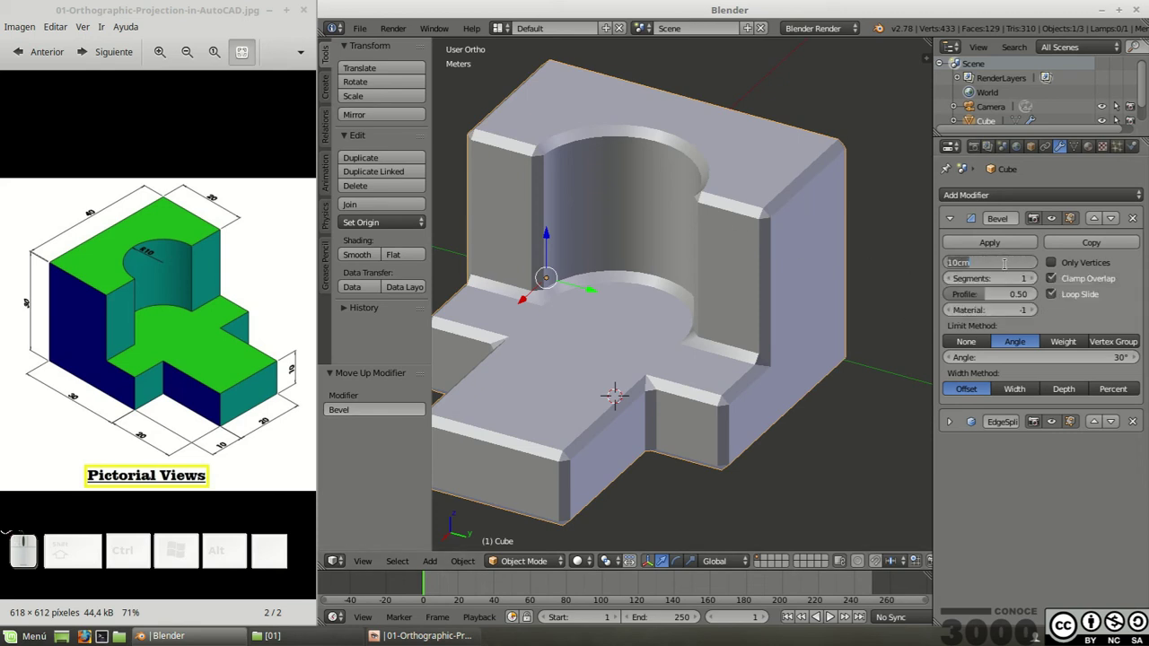
key(KP_0)
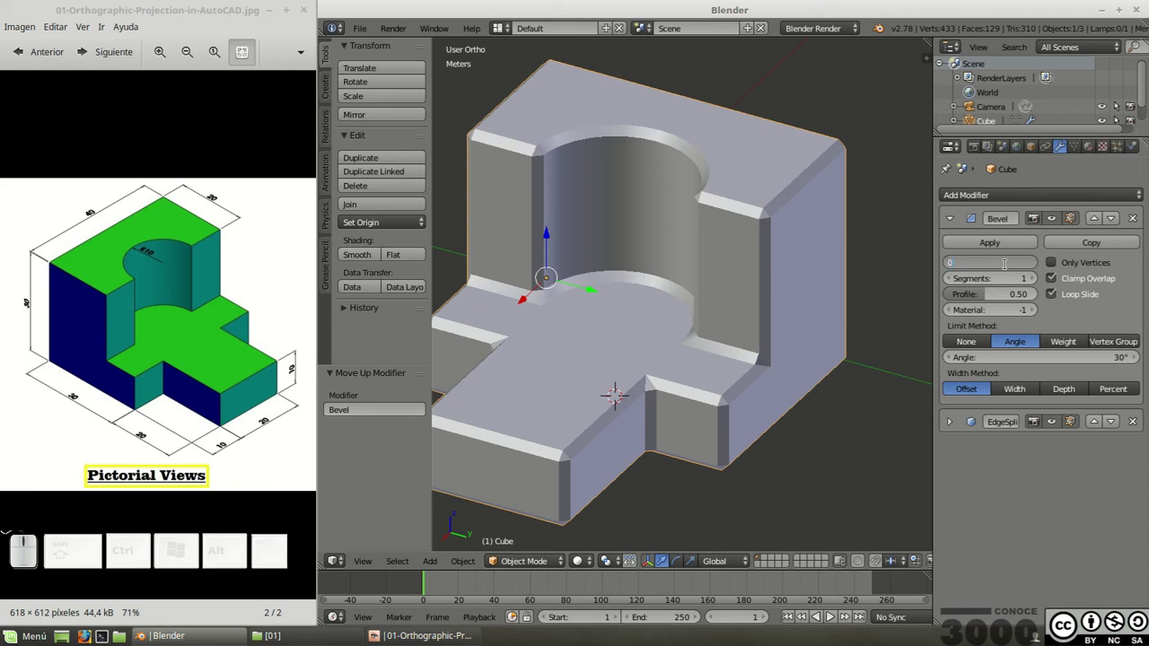
key(KP_Decimal)
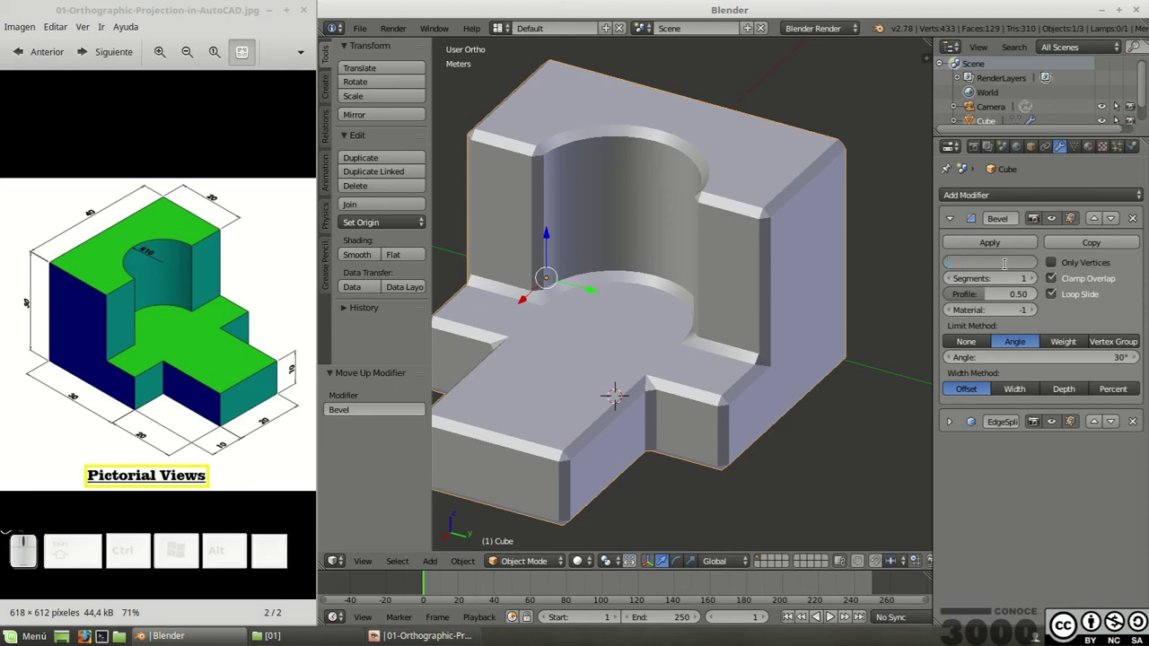
key(KP_5)
key(space)
key(m)
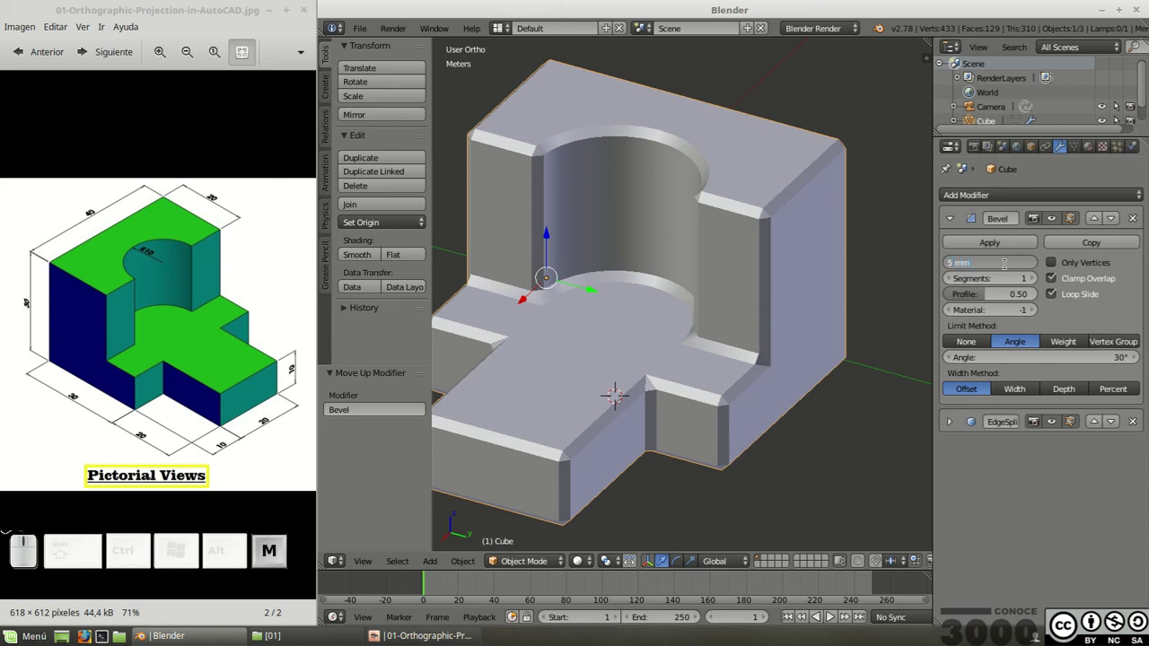
key(KP_Enter)
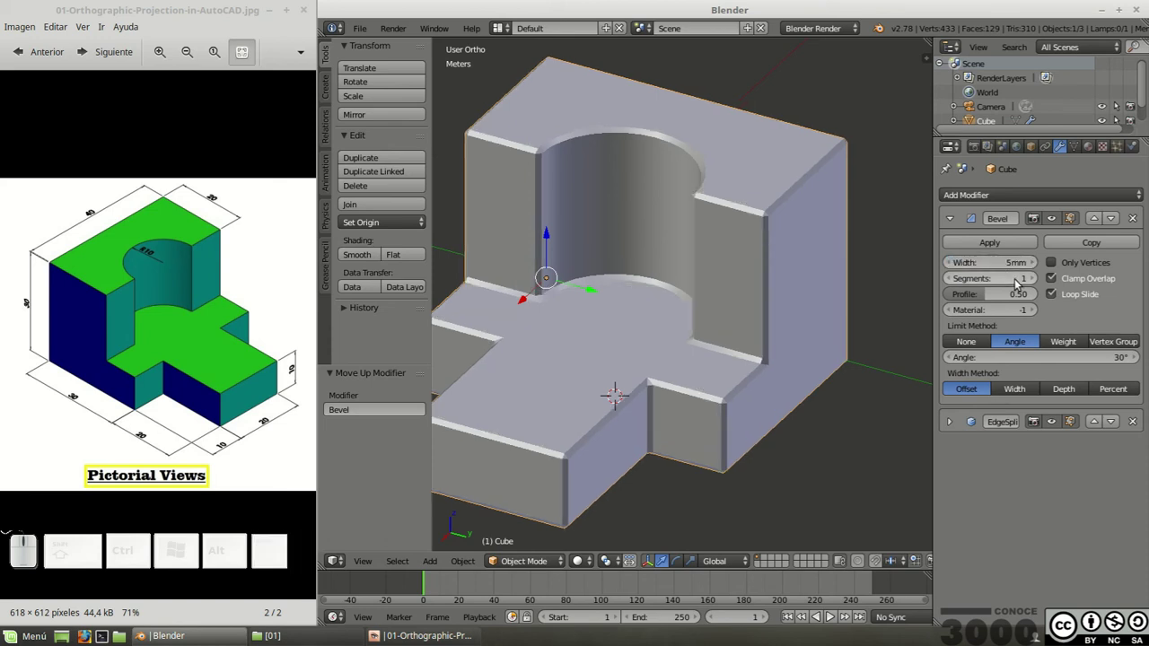
Step: Raise the bevel to 6 segments and zoom in on a rounded corner to inspect it
click(1020, 283)
key(KP_6)
key(KP_Enter)
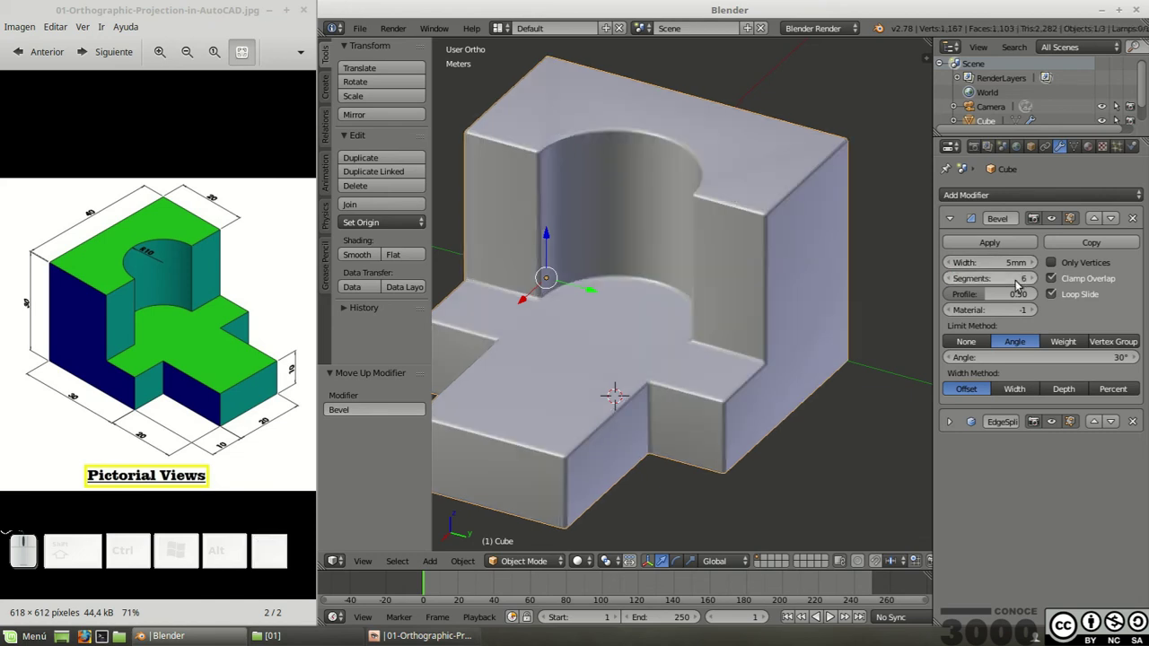
scroll(up, 3)
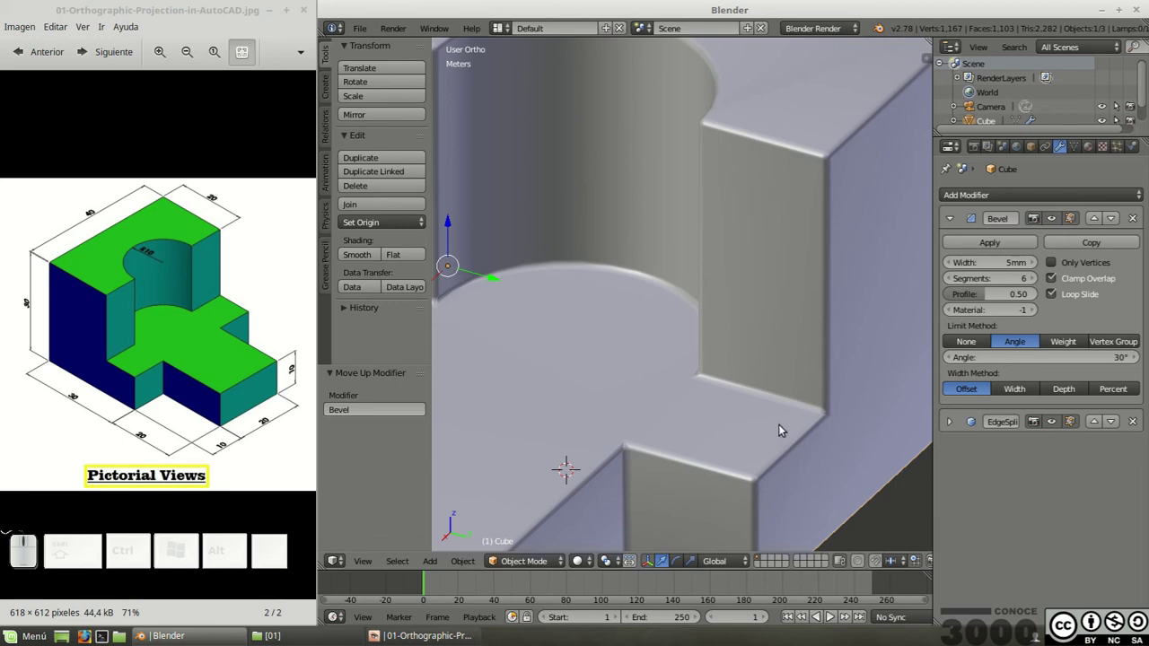
drag(809, 414, 748, 290)
scroll(up, 3)
scroll(down, 3)
Step: In wireframe view, try bevel segment counts of 1, 2 and 3 on a corner
key(Tab)
key(Tab)
key(z)
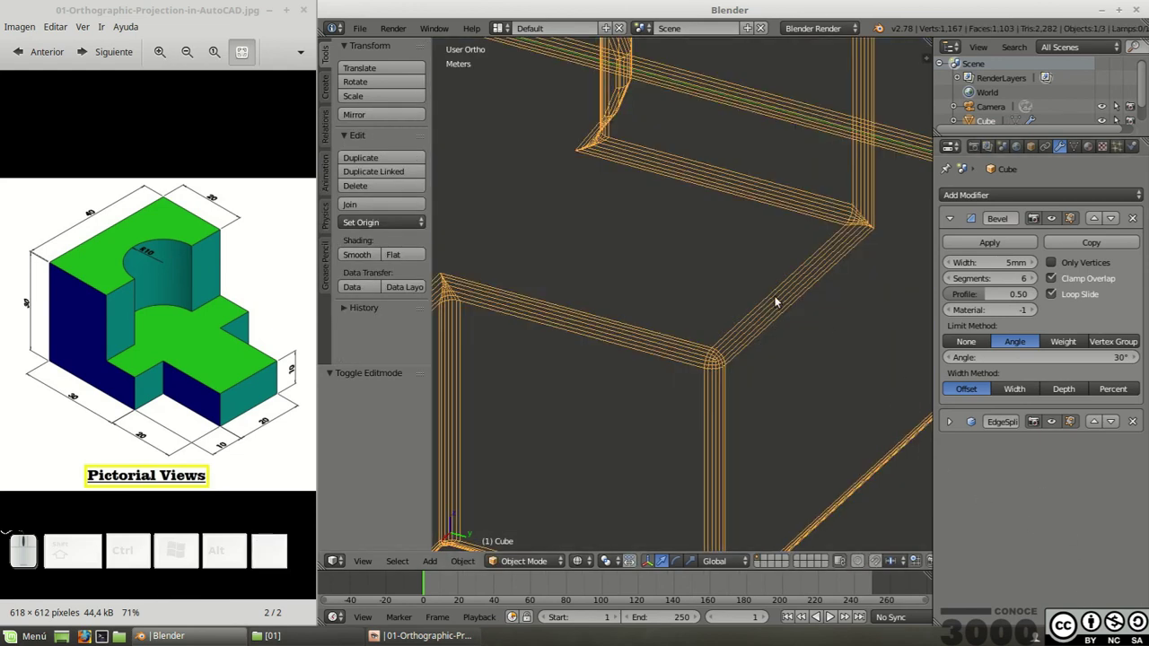
scroll(up, 3)
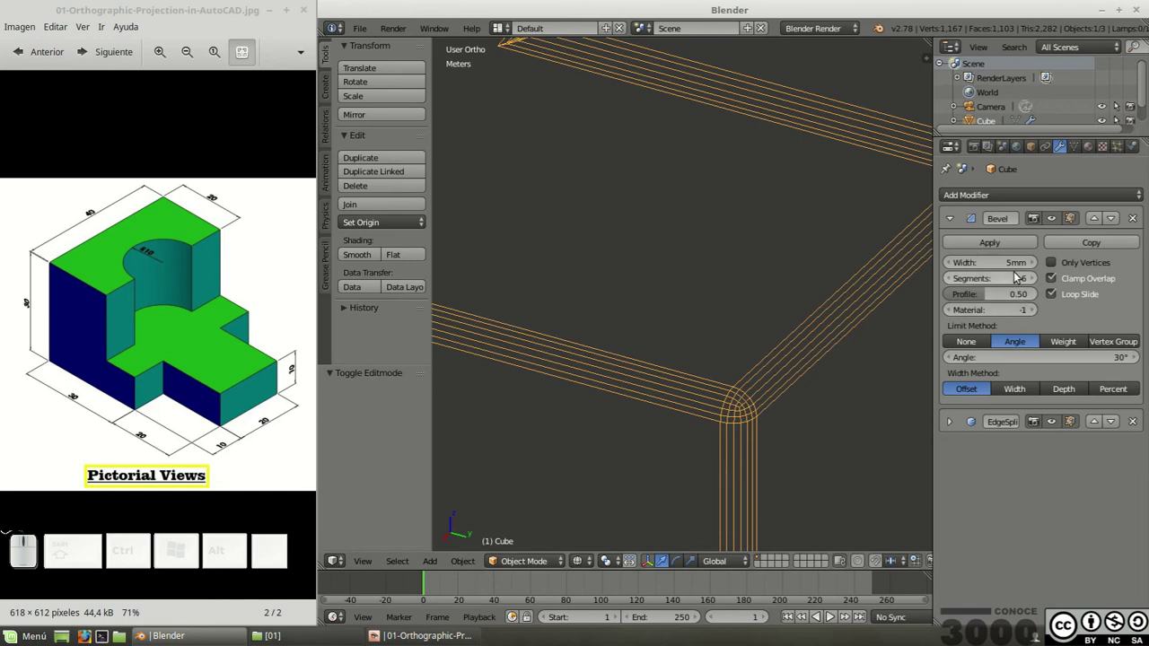
click(1020, 286)
key(KP_1)
key(KP_Enter)
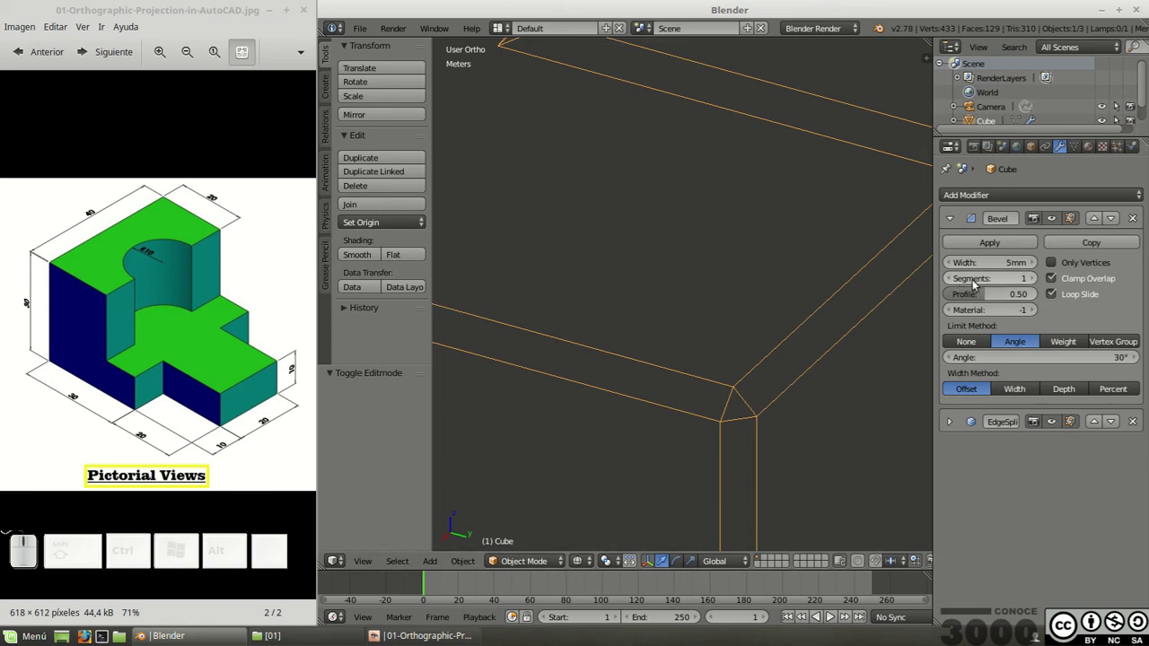
click(1006, 278)
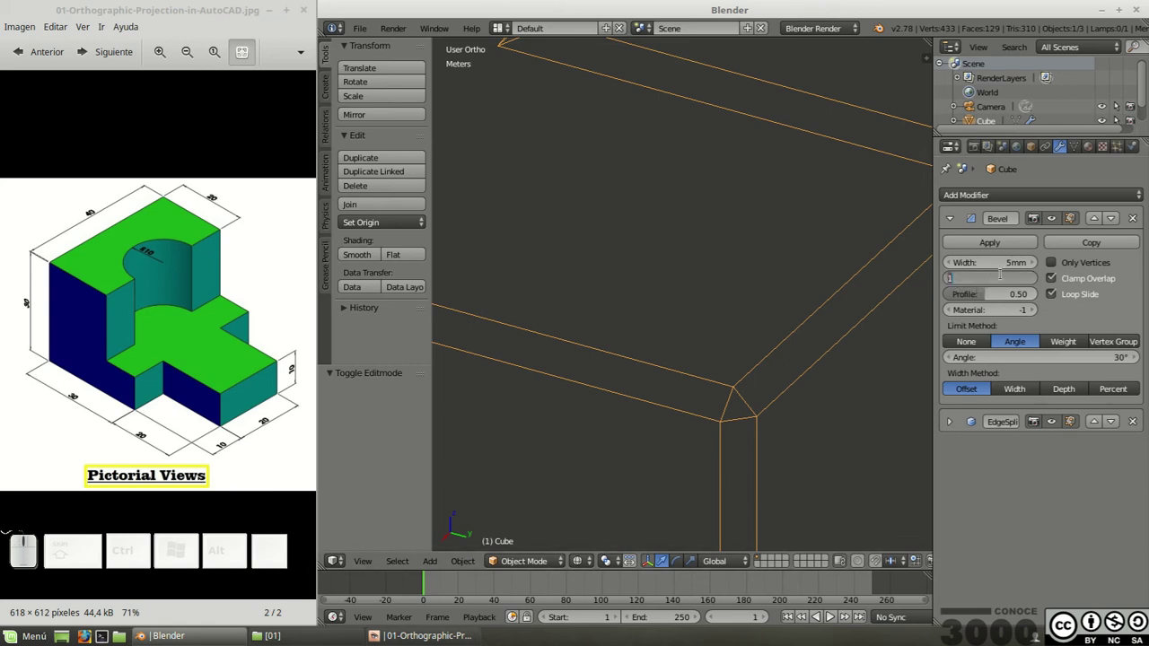
key(KP_2)
key(KP_Enter)
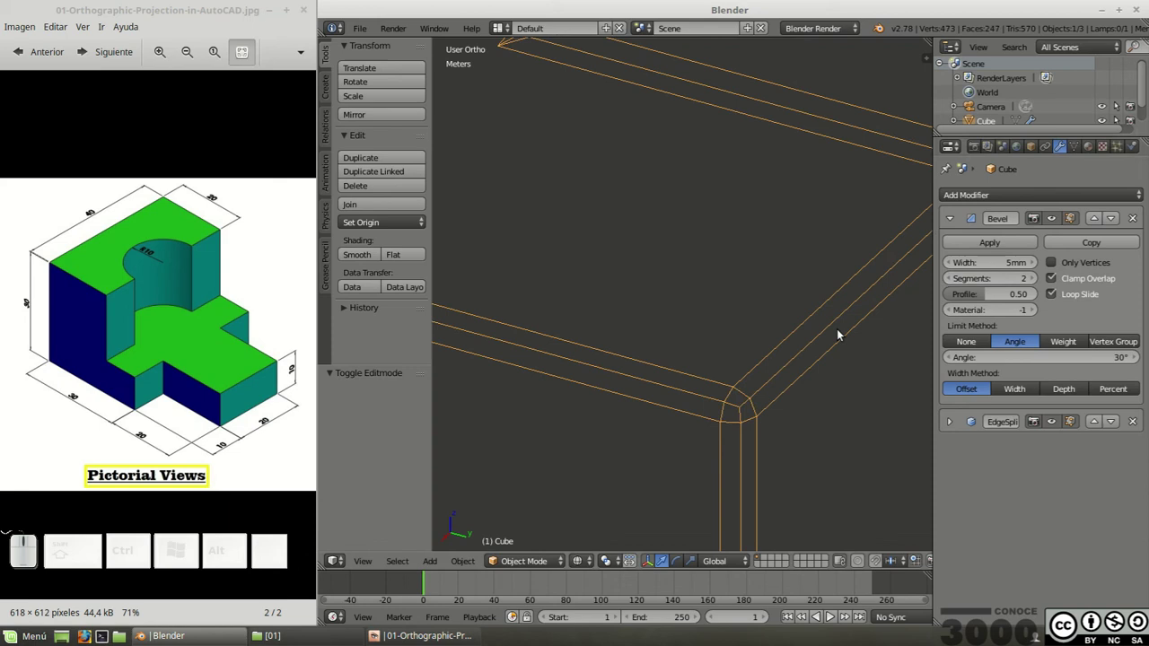
click(1018, 280)
key(KP_Enter)
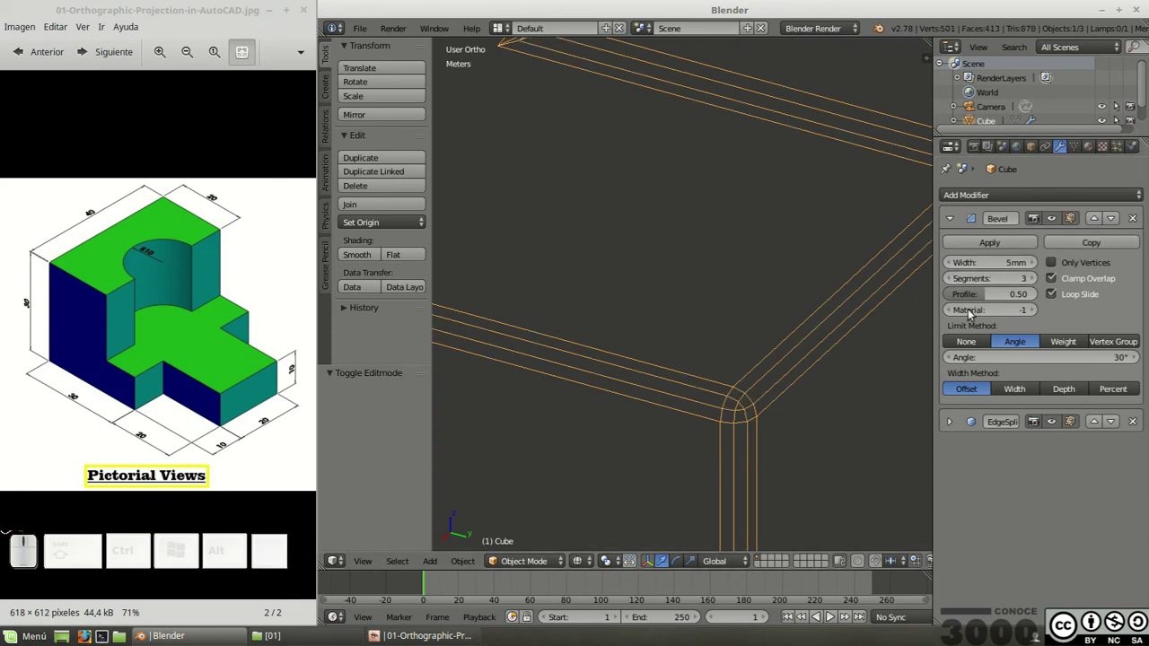
Step: Set the bevel back to 6 segments, return to solid shading and zoom out to view the whole part
click(1020, 277)
key(KP_6)
key(KP_Enter)
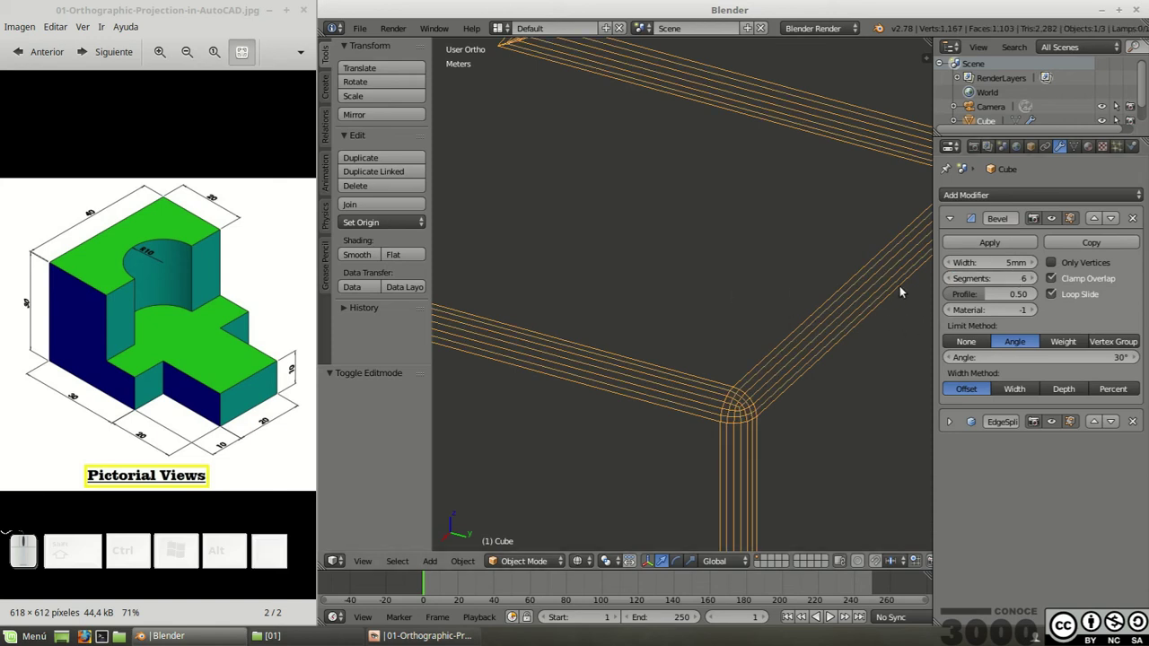
scroll(down, 3)
scroll(down, 3)
scroll(down, 3)
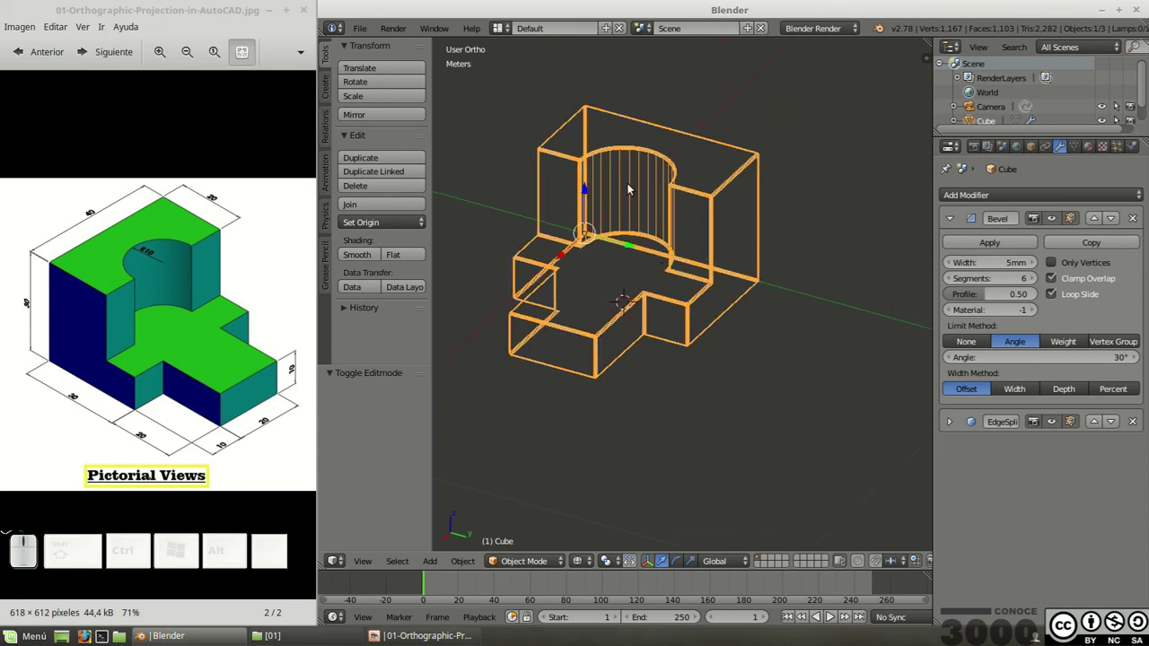
key(z)
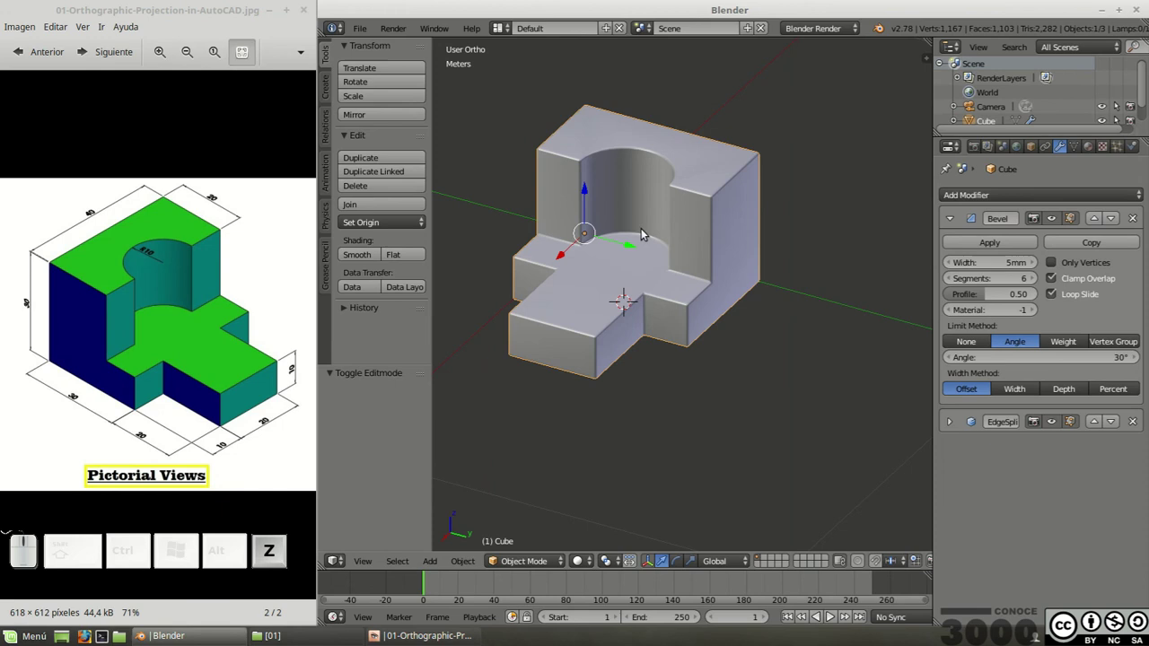
drag(569, 220, 684, 229)
scroll(down, 3)
scroll(up, 3)
scroll(down, 3)
scroll(up, 3)
scroll(down, 3)
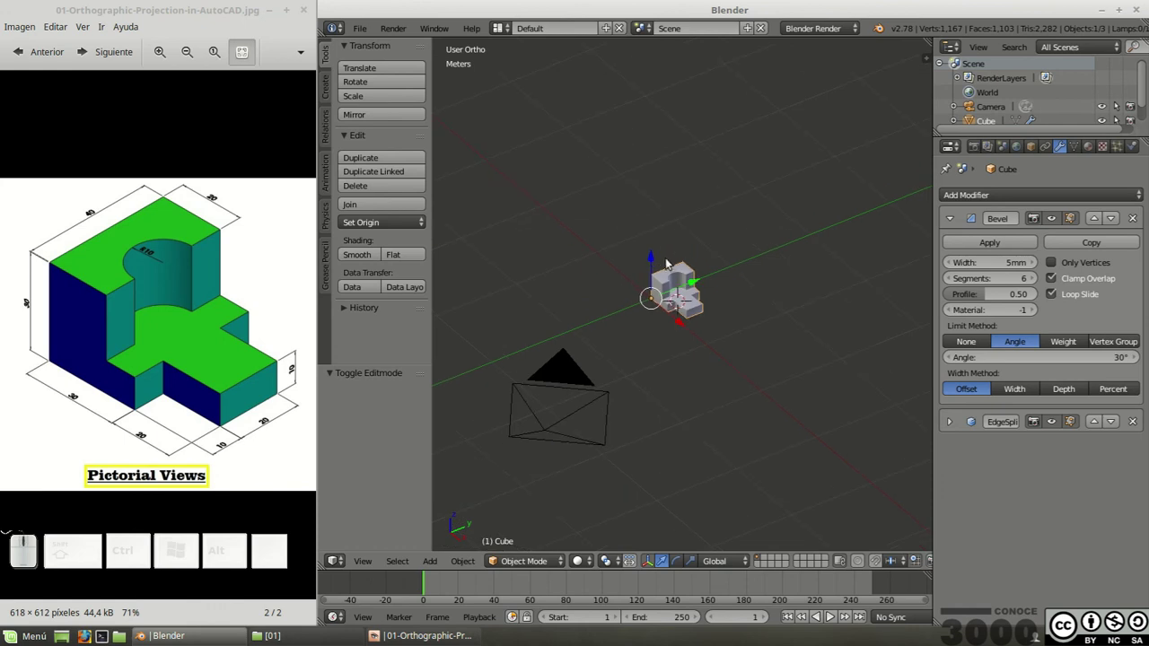
Step: Add a mesh plane beneath the part and scale it up into a large ground plane
key(shift+a)
click(719, 262)
key(s)
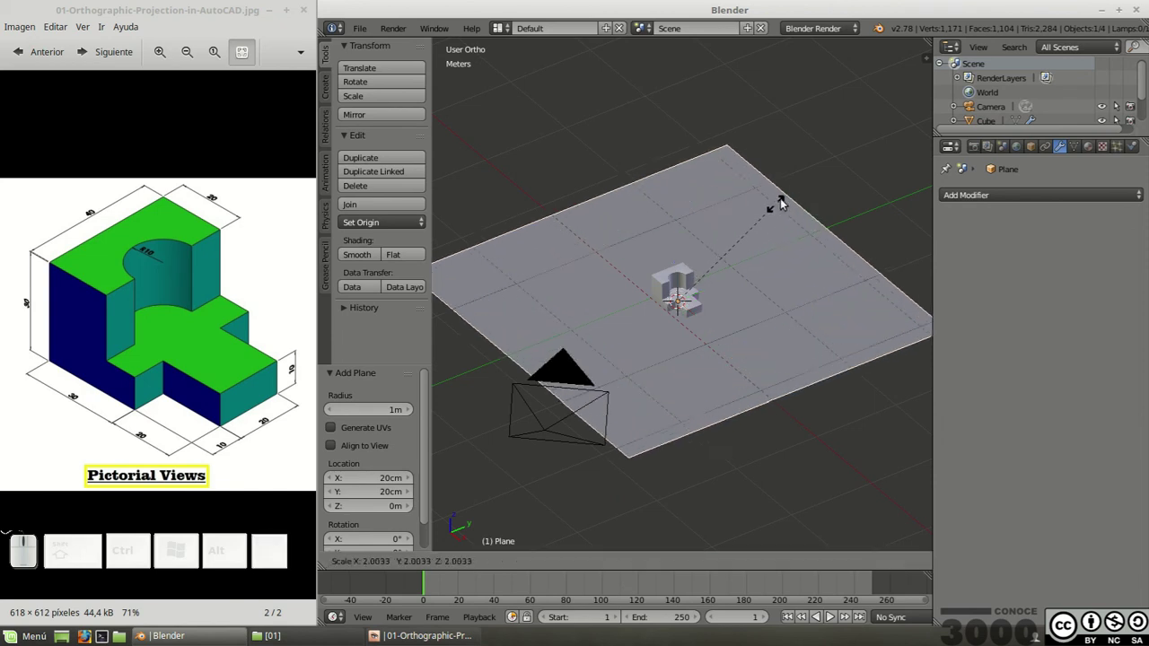
click(865, 154)
Step: Select the camera and move it closer so the part is framed, checking from top view
key(s)
click(816, 124)
right_click(564, 378)
key(KP_0)
scroll(up, 3)
scroll(up, 3)
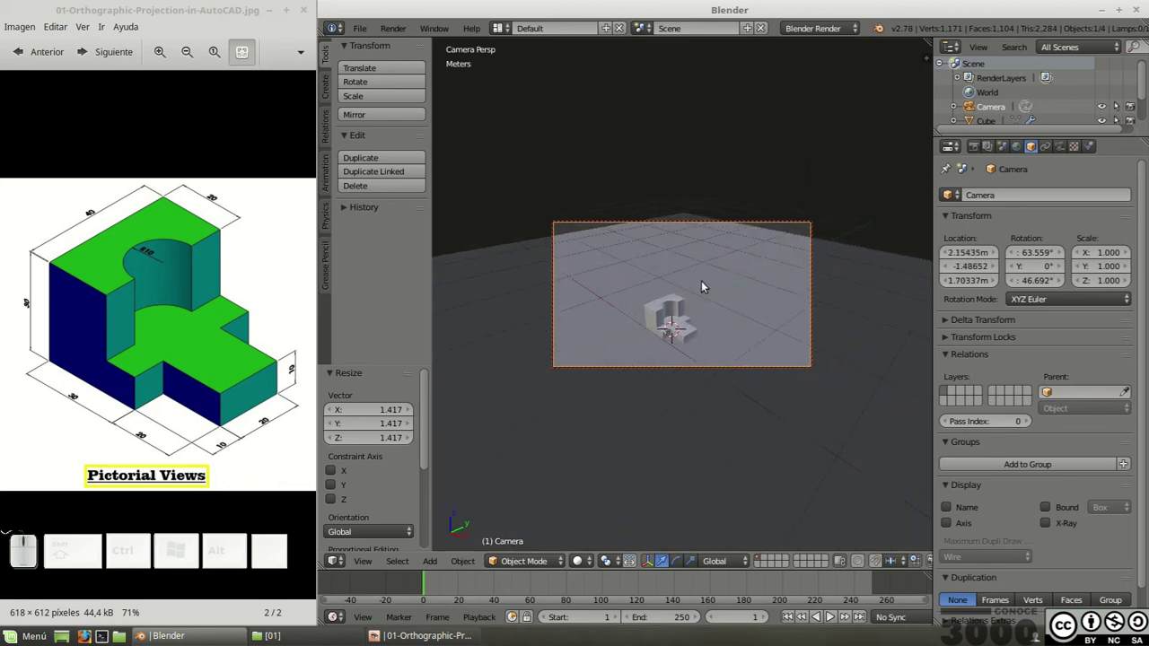
drag(672, 275, 732, 285)
middle_click(754, 283)
scroll(up, 3)
scroll(down, 3)
scroll(up, 3)
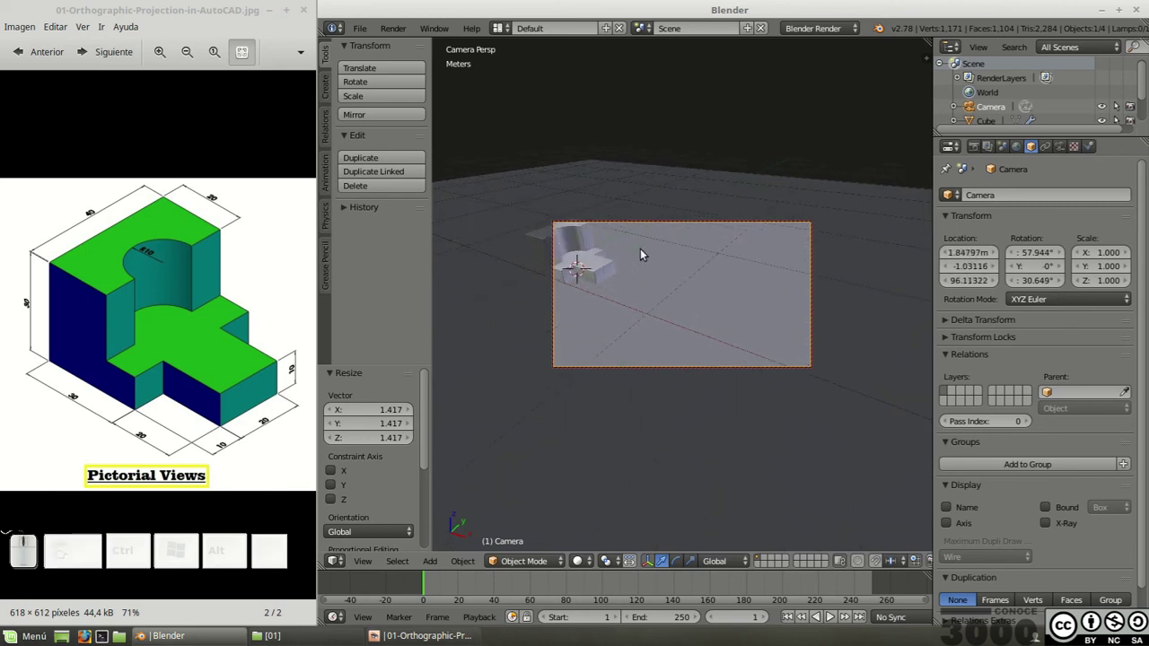
drag(645, 251, 685, 290)
key(KP_7)
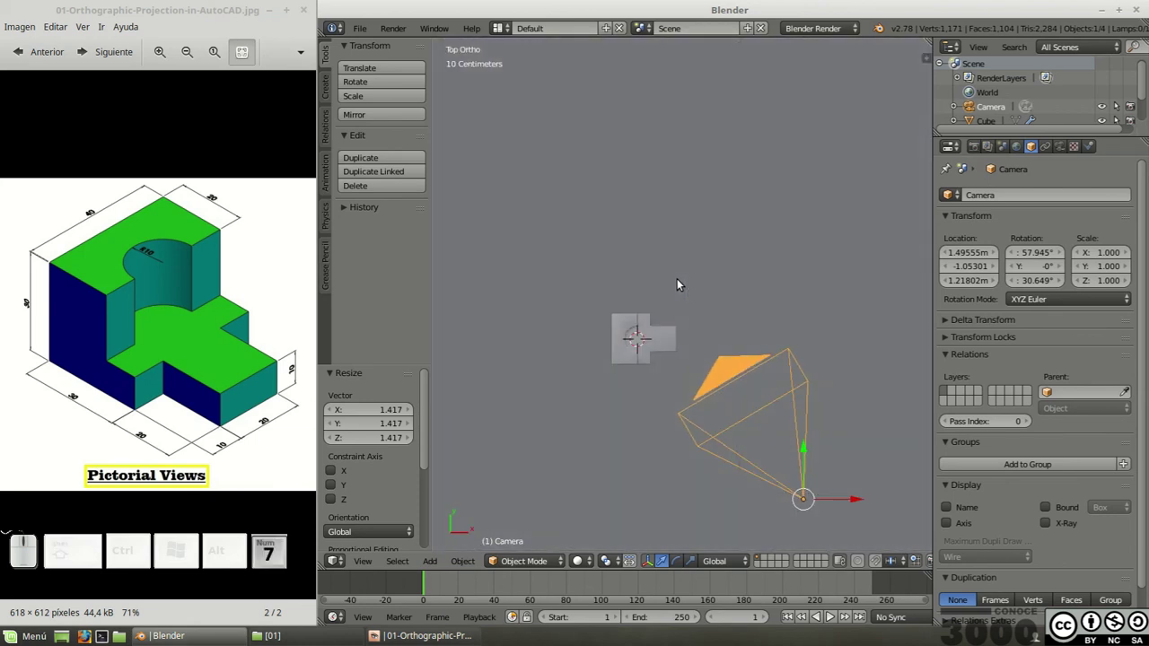
scroll(down, 3)
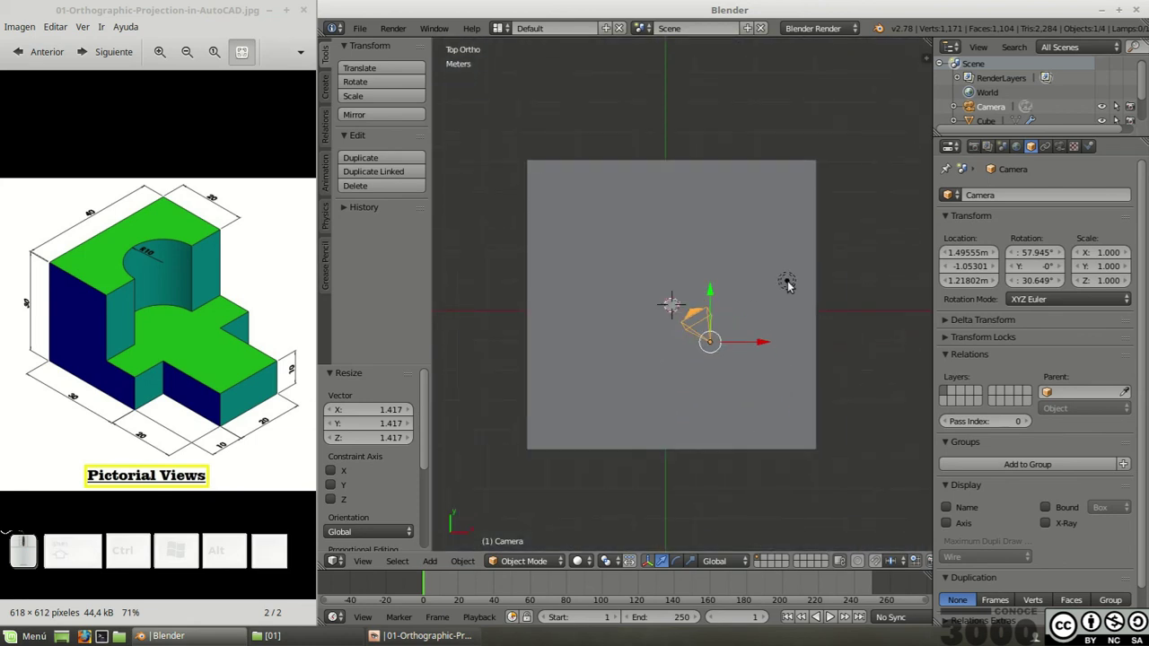
Step: Select the lamp and switch the render engine to Cycles Render
right_click(793, 283)
click(822, 32)
click(812, 77)
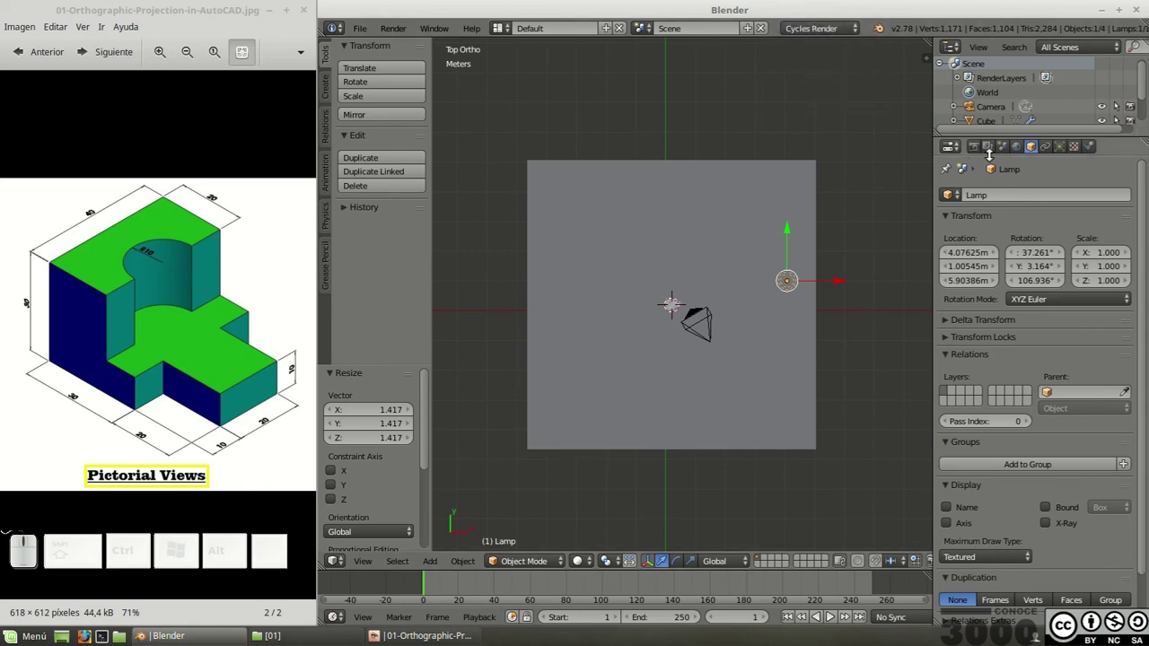
Step: Make the lamp a node-based Sun light with strength 3.5
click(1068, 149)
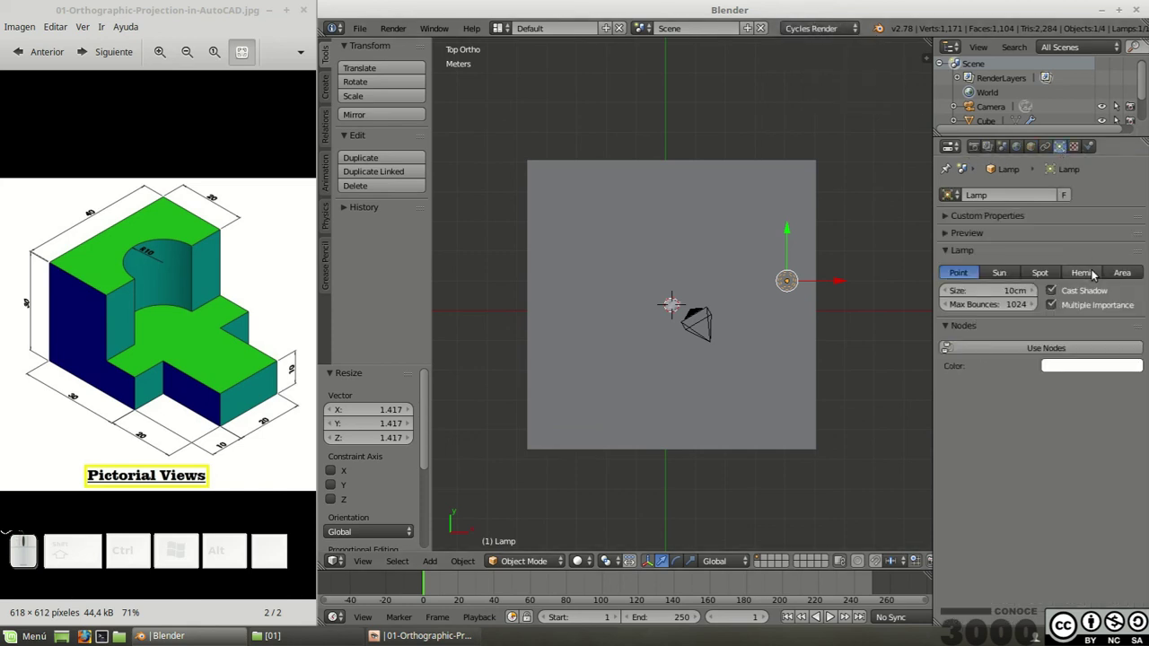
click(1010, 274)
click(1026, 348)
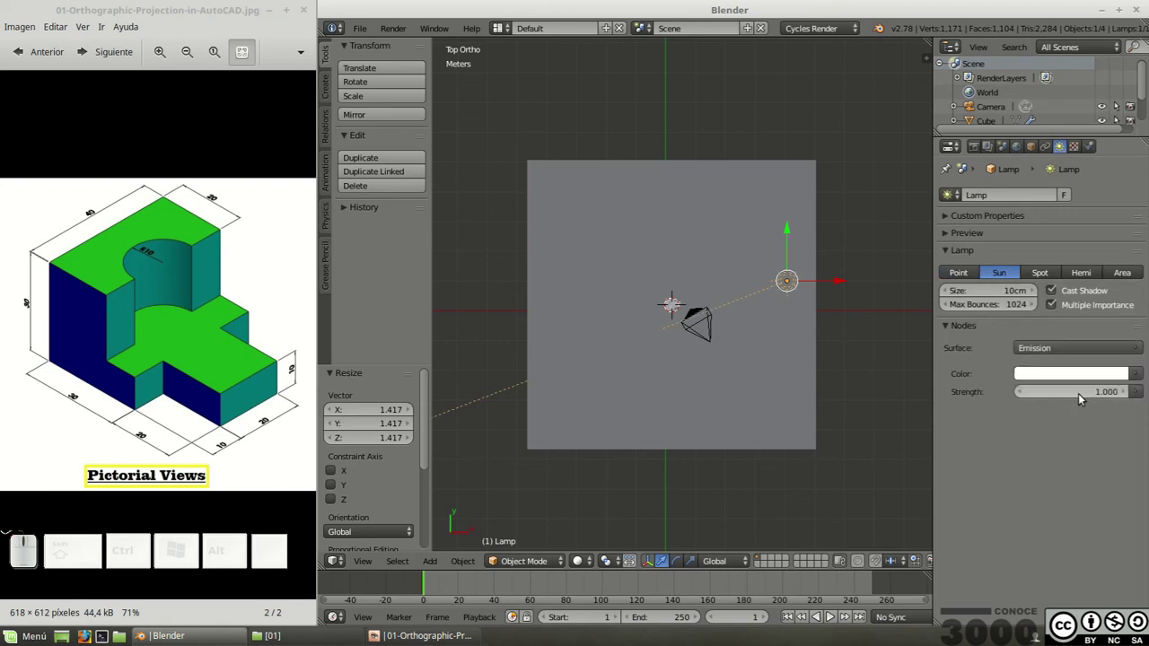
click(1086, 396)
key(KP_Decimal)
key(KP_5)
key(KP_Enter)
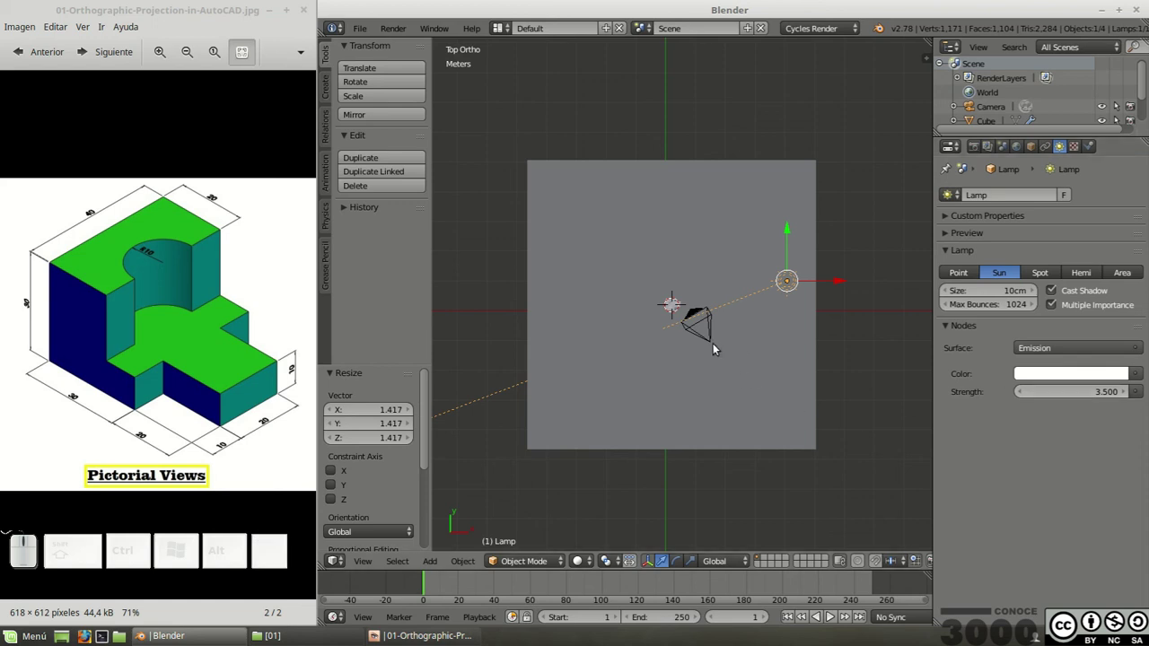
Step: Rotate and tilt the sun from several views so it is angled toward the part
key(r)
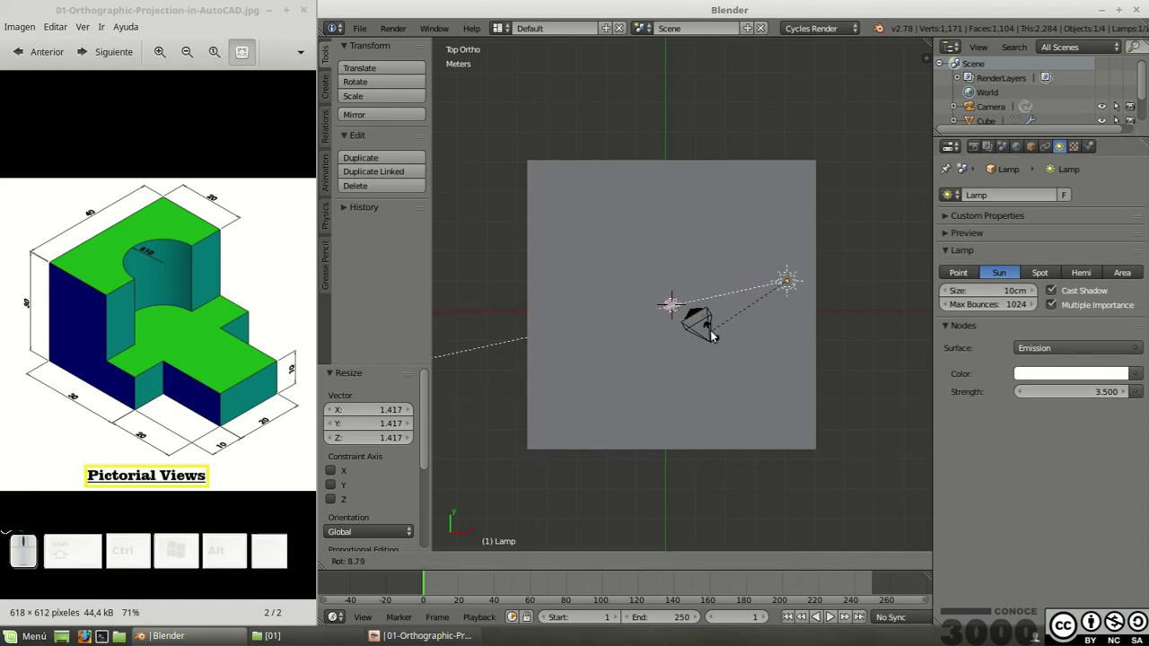
click(717, 334)
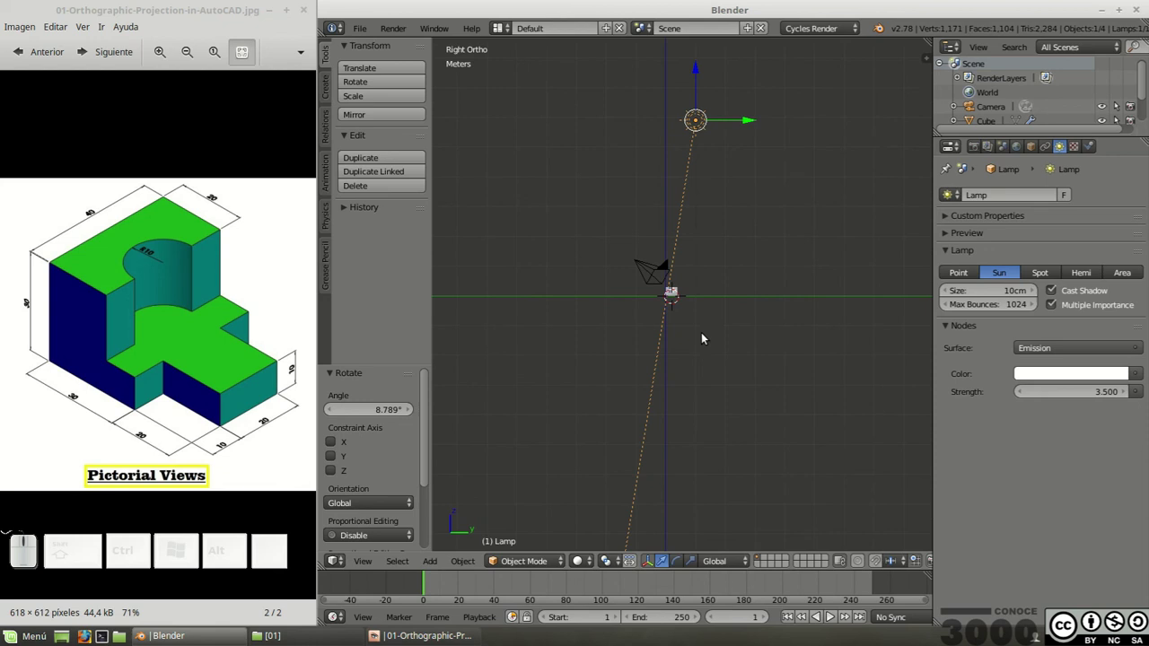
scroll(up, 3)
key(r)
click(724, 268)
key(KP_1)
key(r)
click(681, 203)
key(KP_7)
scroll(down, 3)
scroll(up, 3)
drag(681, 202, 1123, 8)
Step: Bring up User Preferences on the Add-ons section, positioned higher on screen
click(1123, 8)
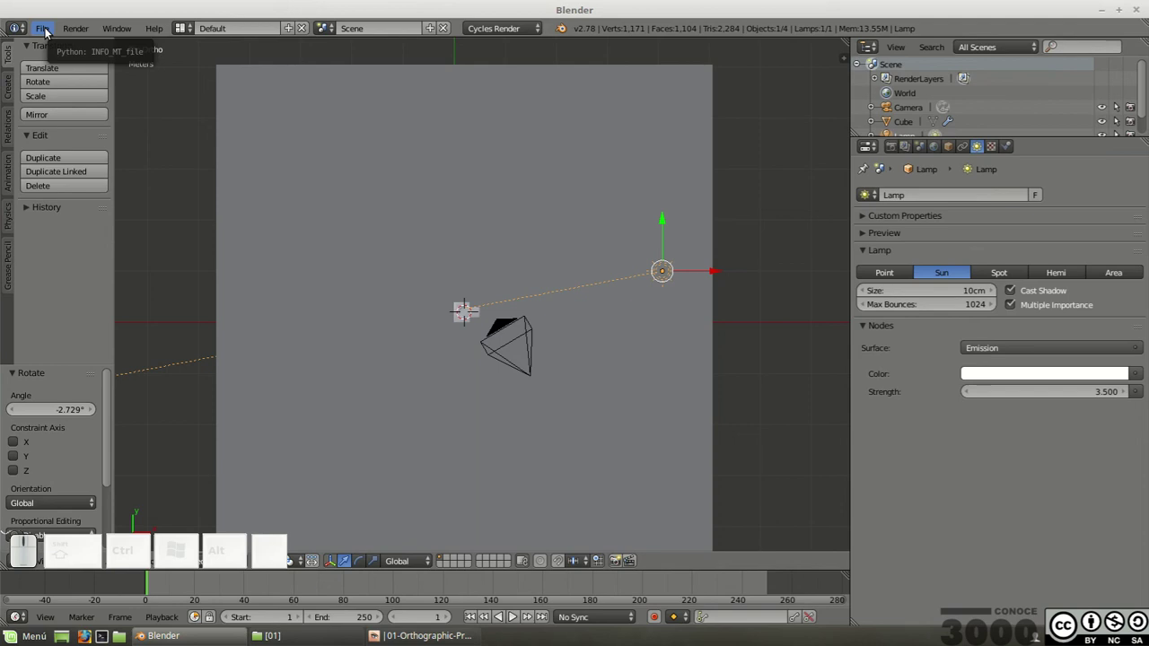
click(52, 31)
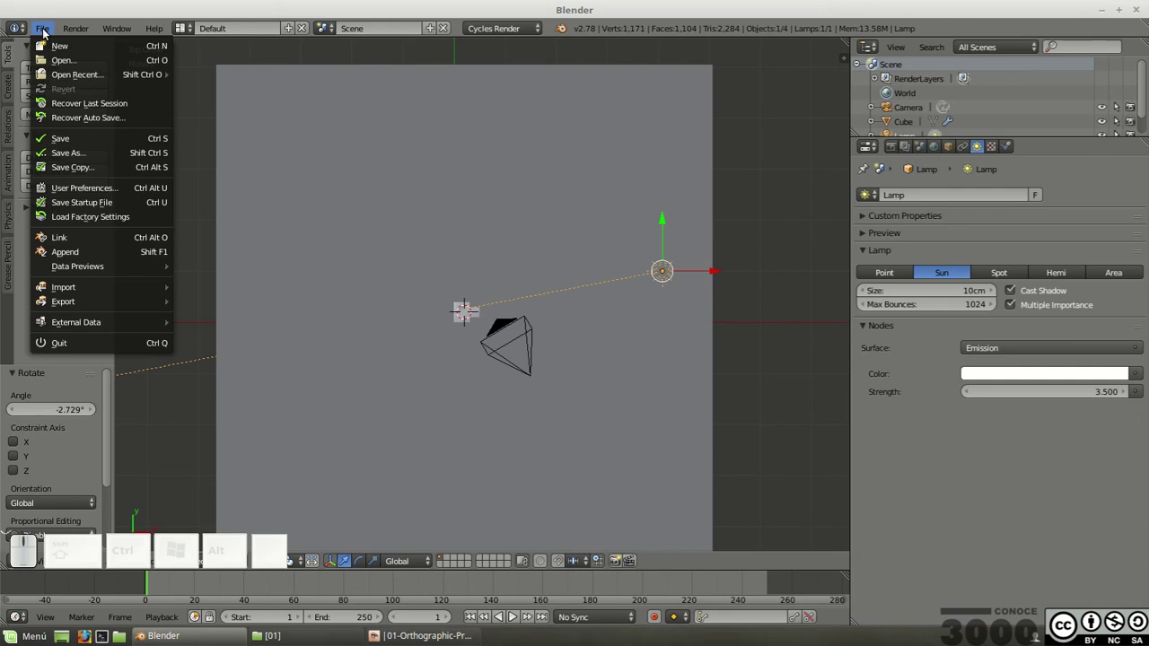
click(47, 32)
click(47, 31)
click(56, 191)
drag(250, 27, 392, 123)
click(418, 121)
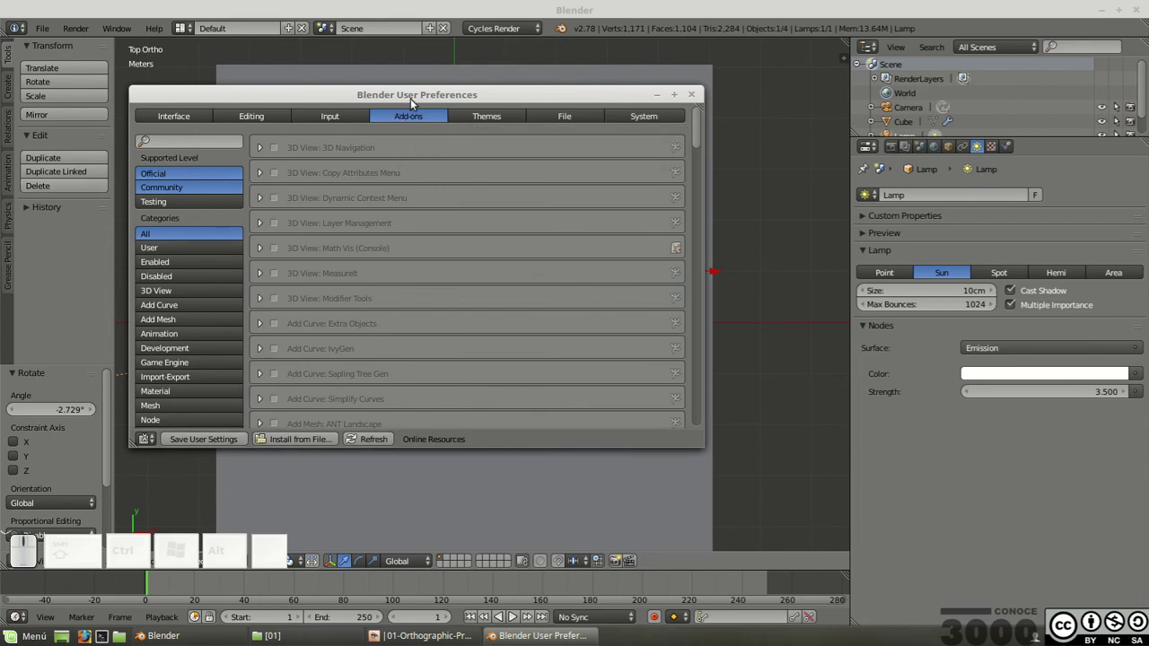
drag(407, 95, 405, 68)
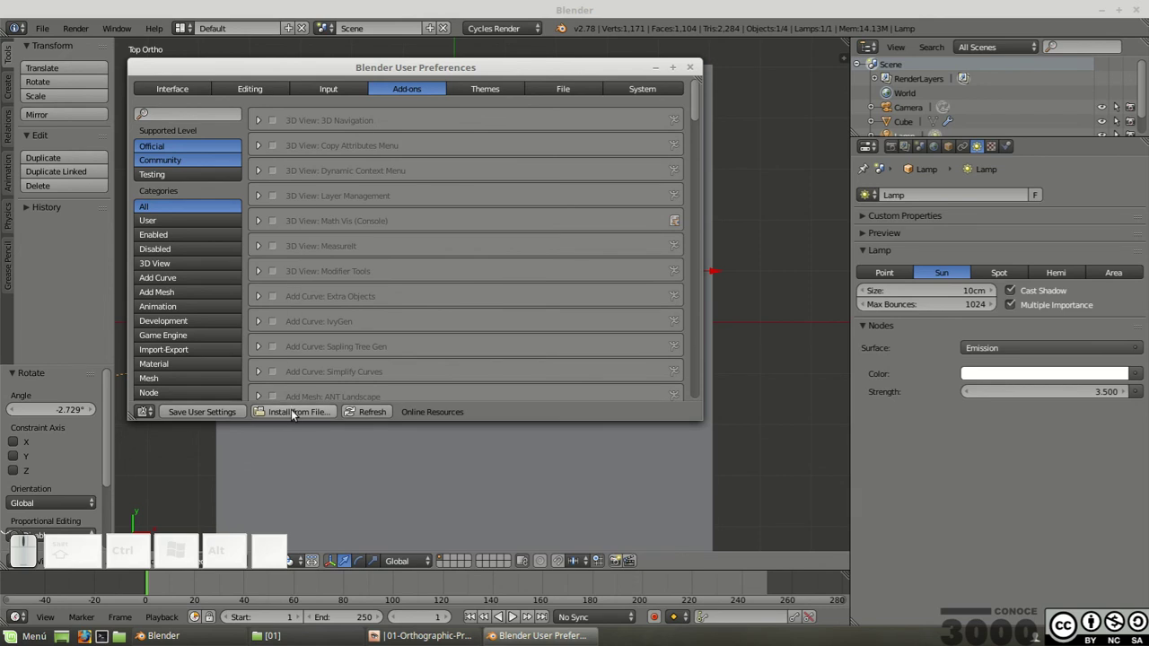
Step: Install pbr_materials_textures.zip from the Escritorio/Add ons folder as an add-on
click(296, 411)
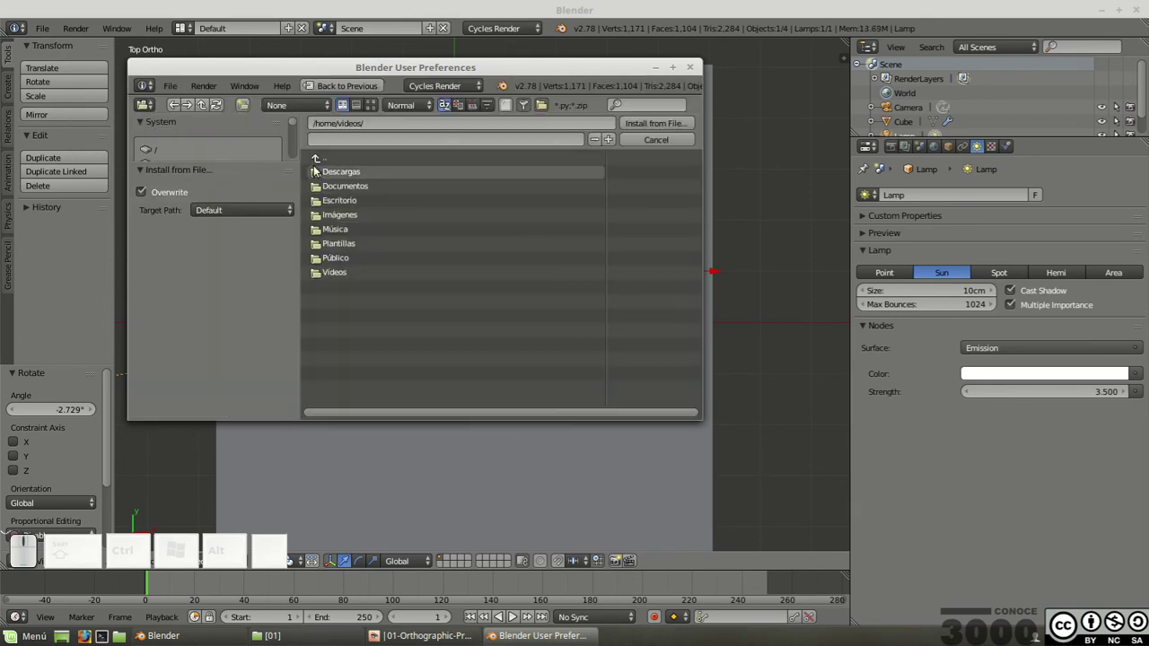
click(323, 161)
click(322, 186)
click(329, 207)
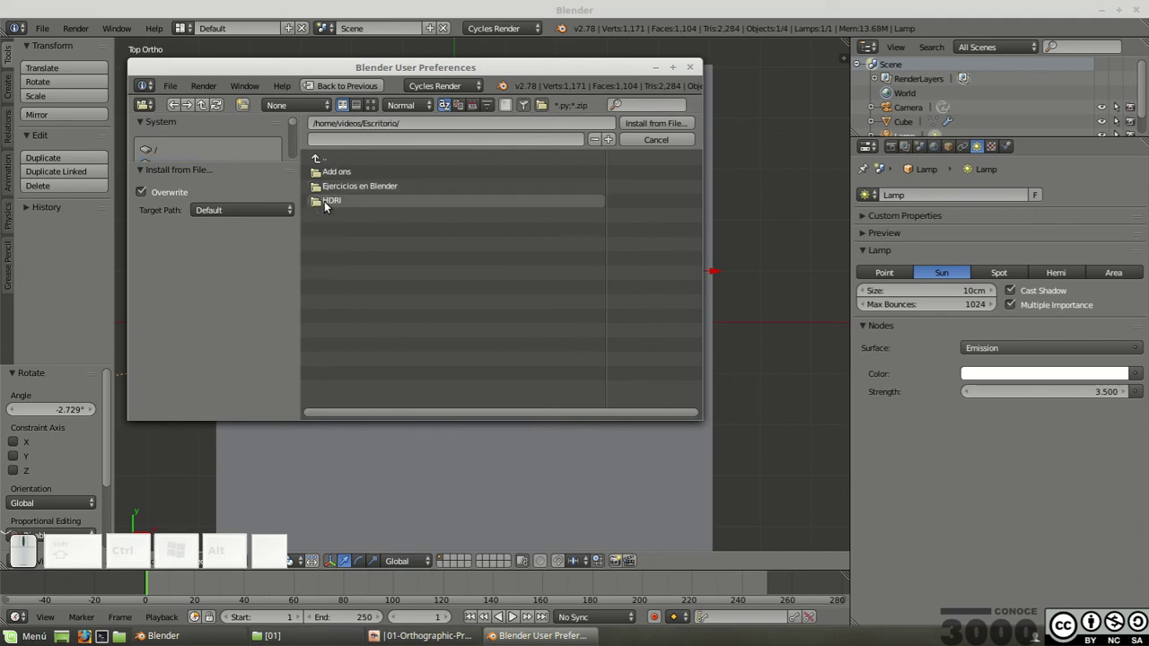
click(326, 175)
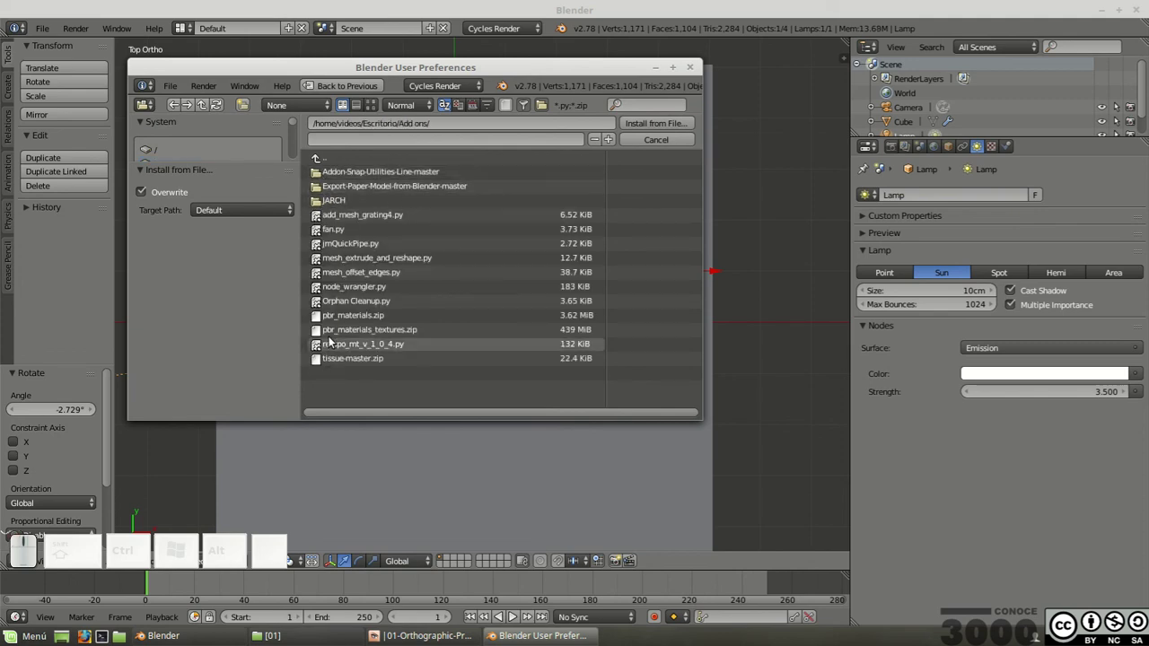
click(330, 334)
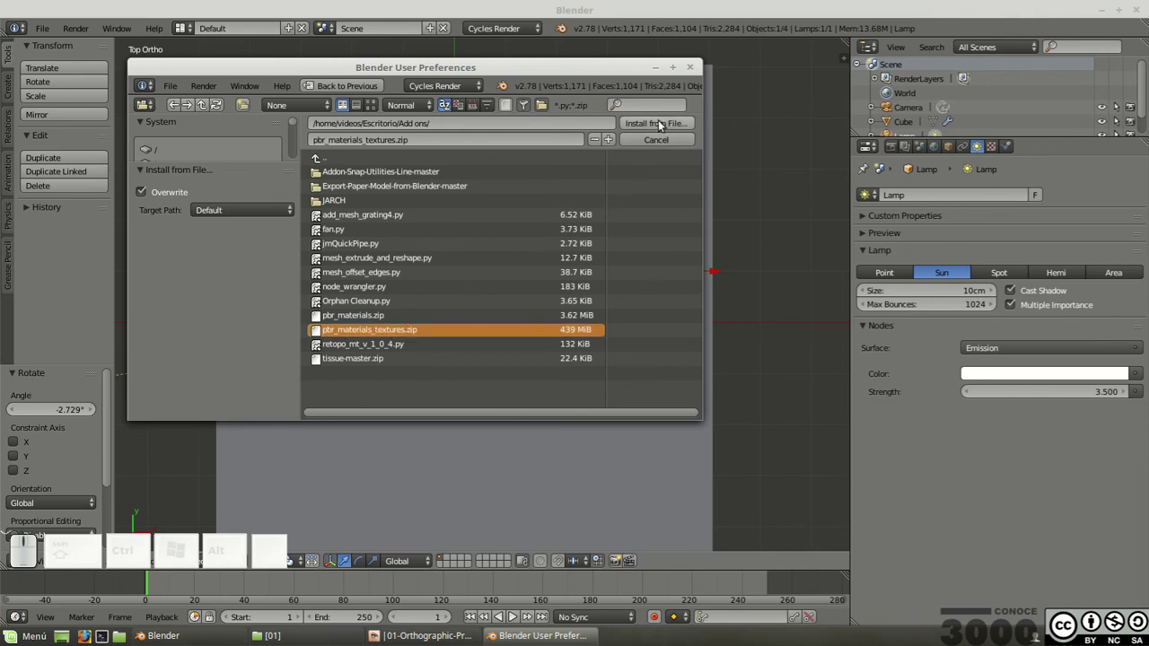
click(662, 127)
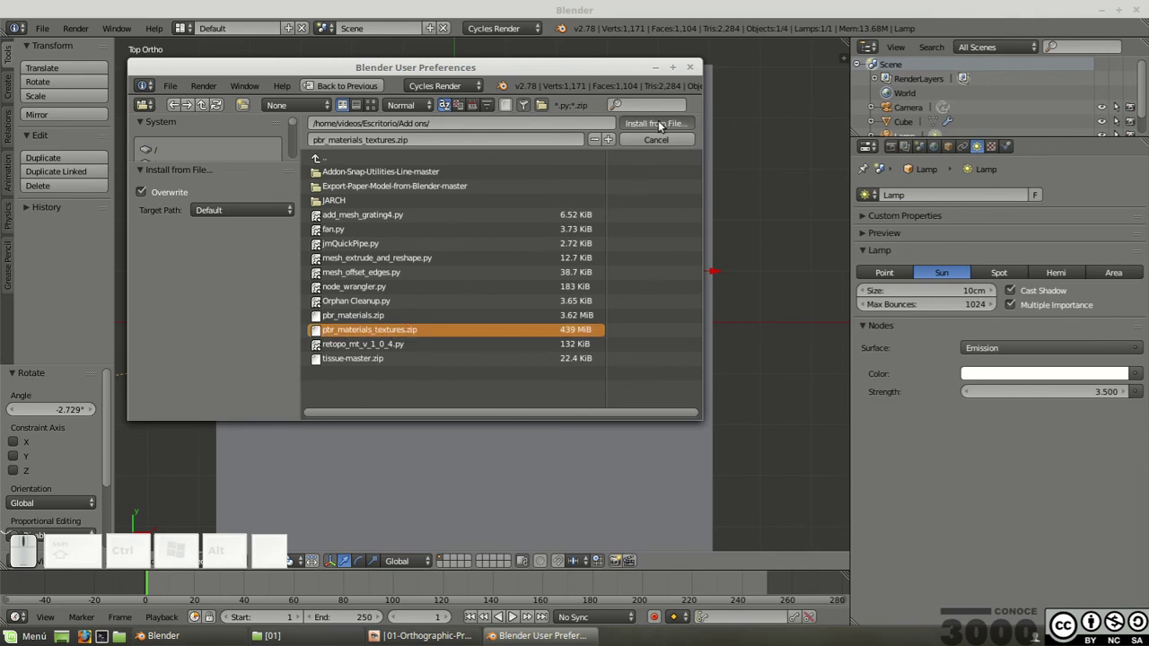
click(664, 124)
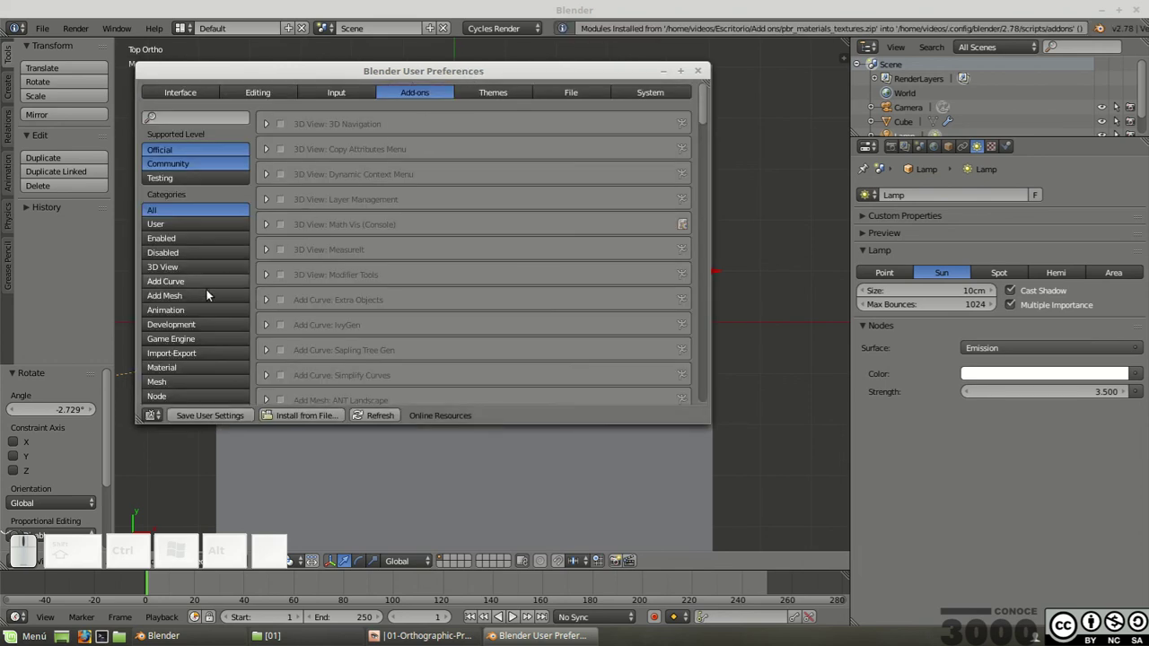
Step: Filter add-ons by Material, enable 'Material: PBR Materials' and close the preferences window
scroll(down, 3)
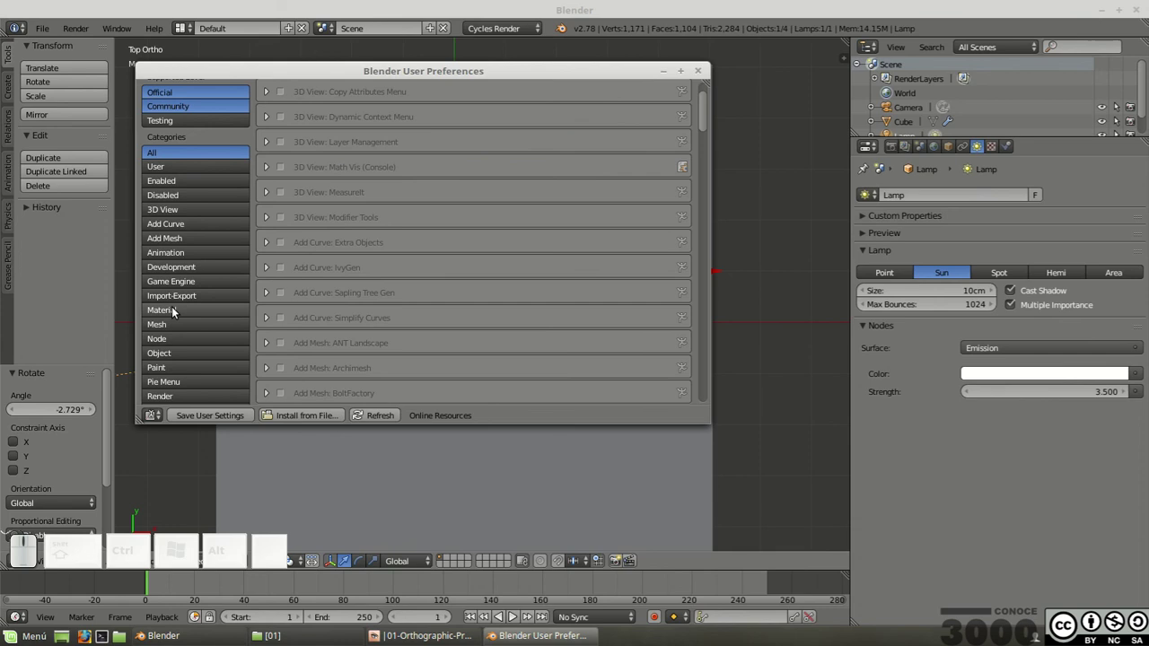
click(176, 313)
scroll(up, 3)
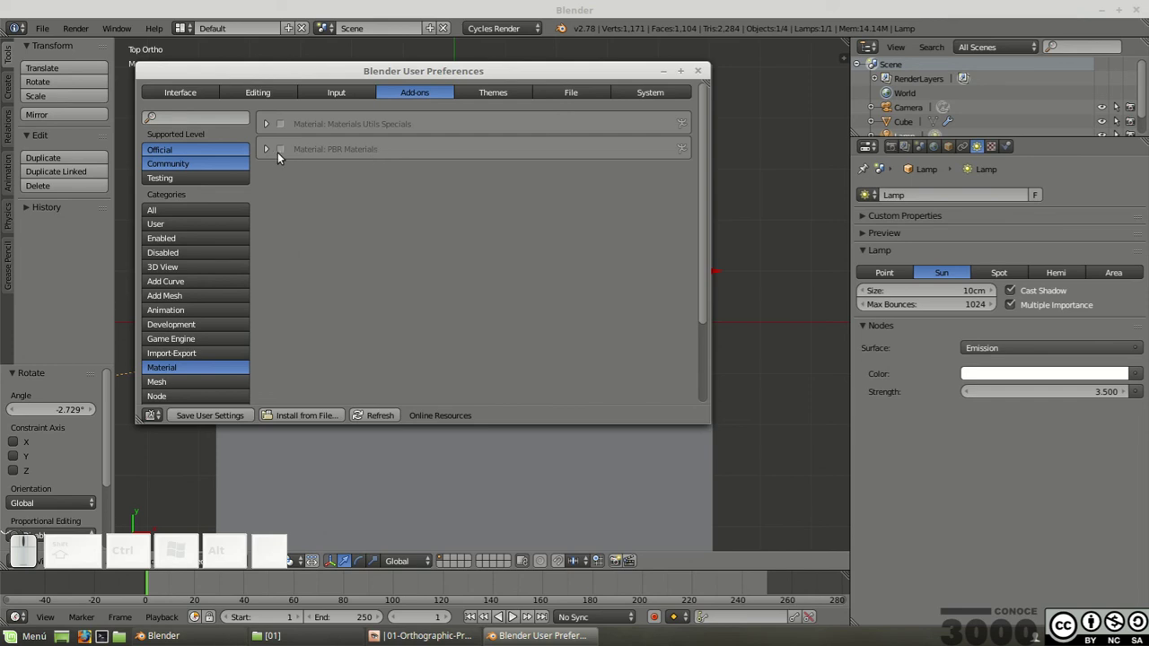
click(282, 158)
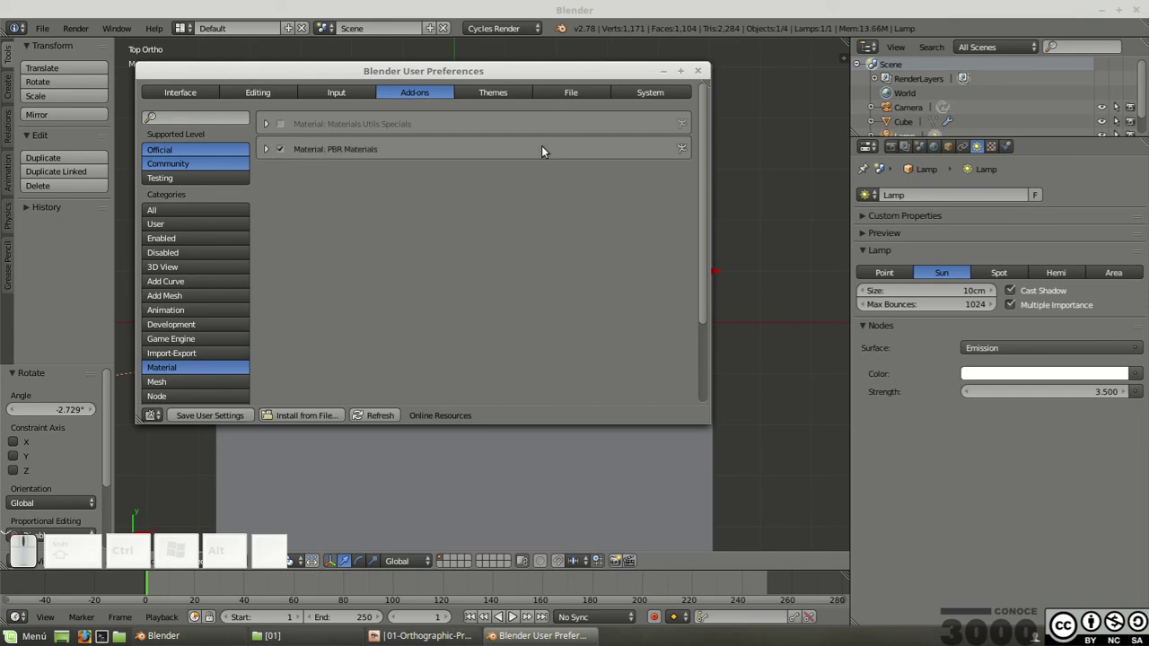
click(703, 73)
drag(613, 409, 584, 297)
scroll(up, 3)
scroll(down, 3)
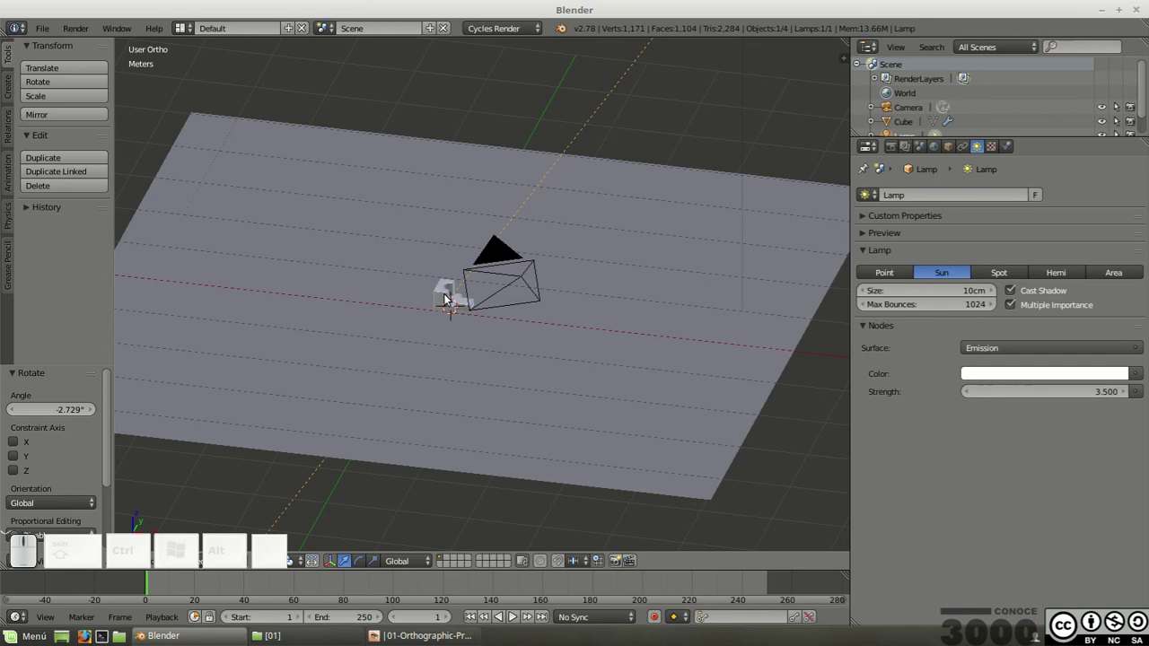
Step: Select the cube, switch its material to nodes with PBR Materials, and apply the Plastic preset
right_click(444, 287)
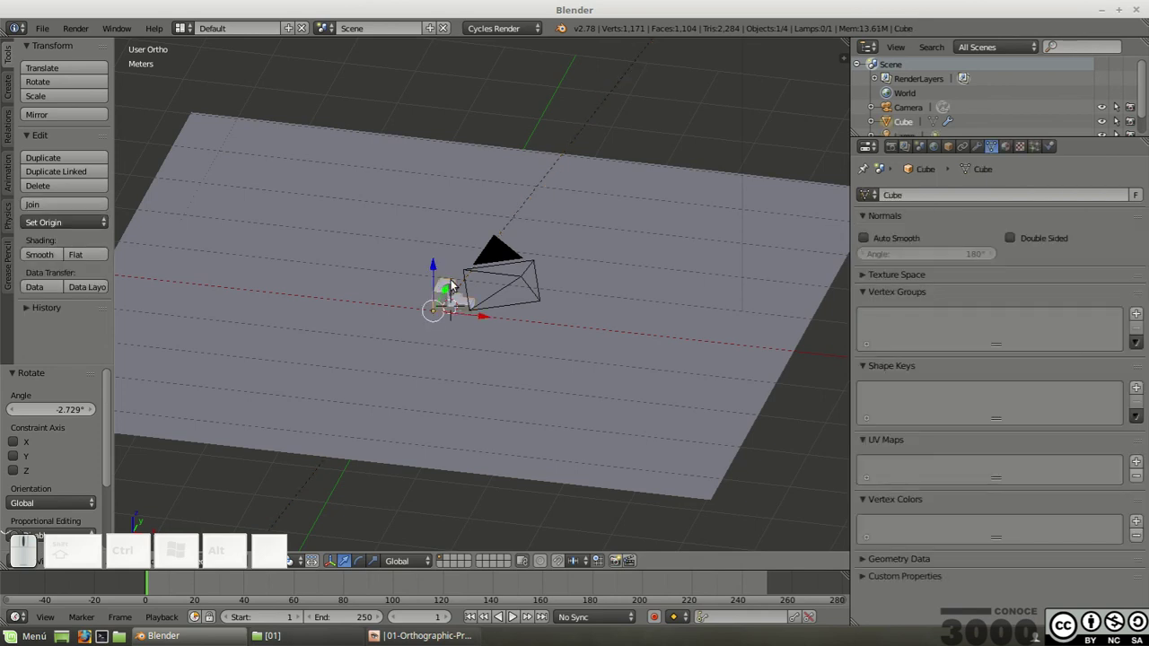
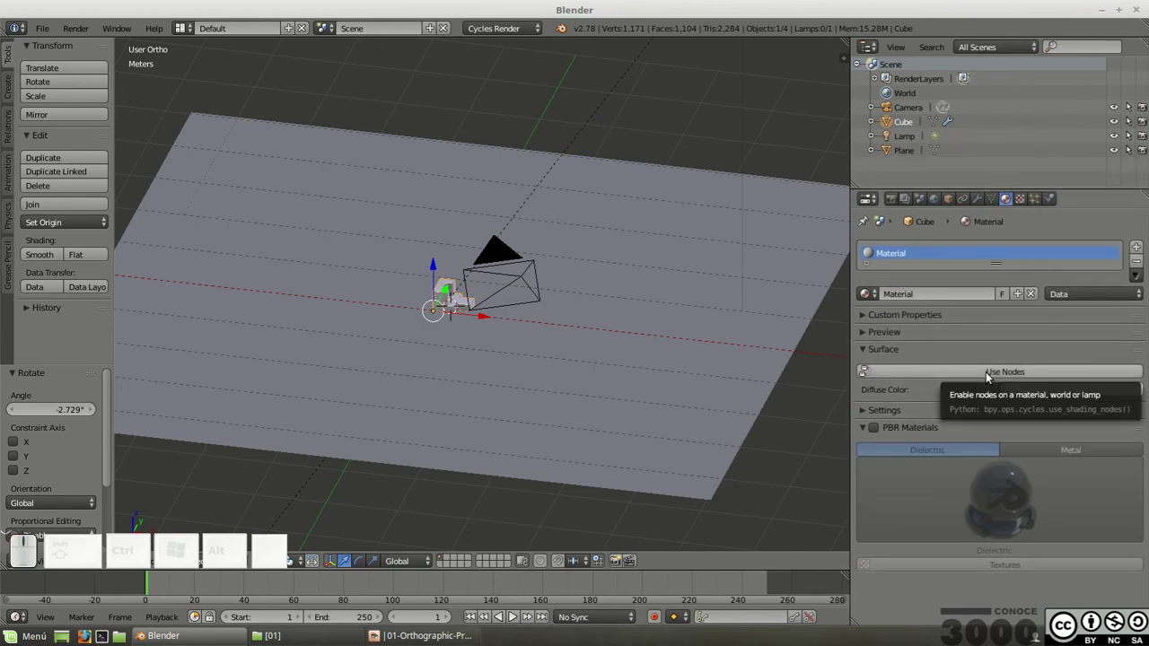
click(992, 375)
scroll(down, 3)
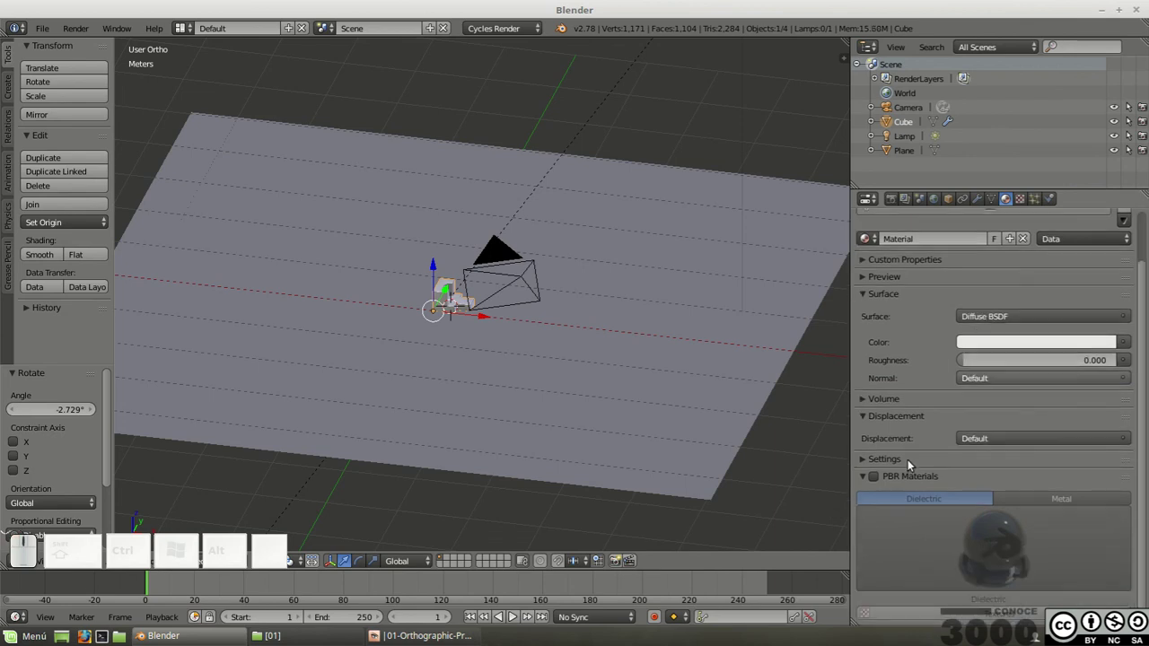
click(877, 478)
scroll(down, 3)
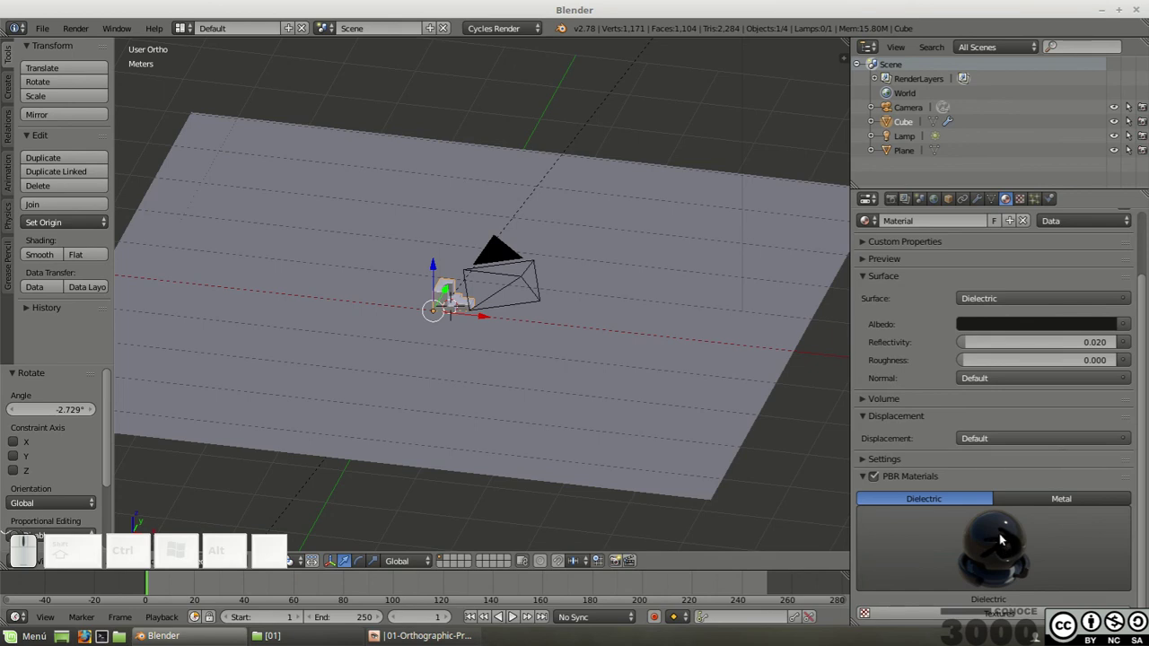
click(998, 534)
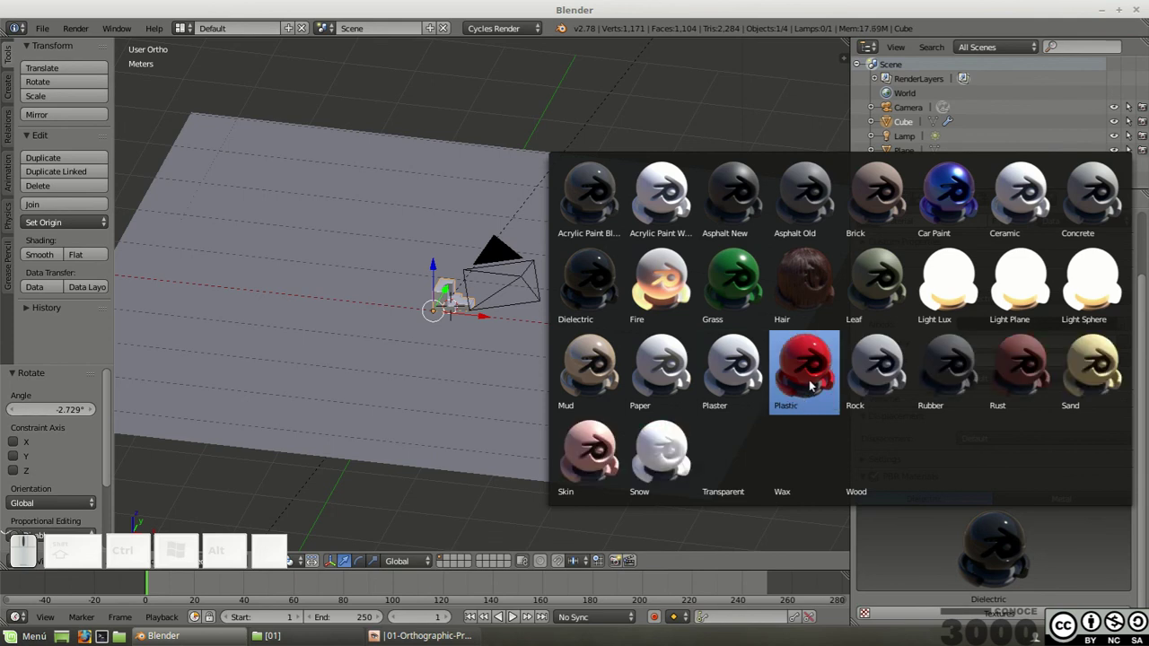
click(813, 371)
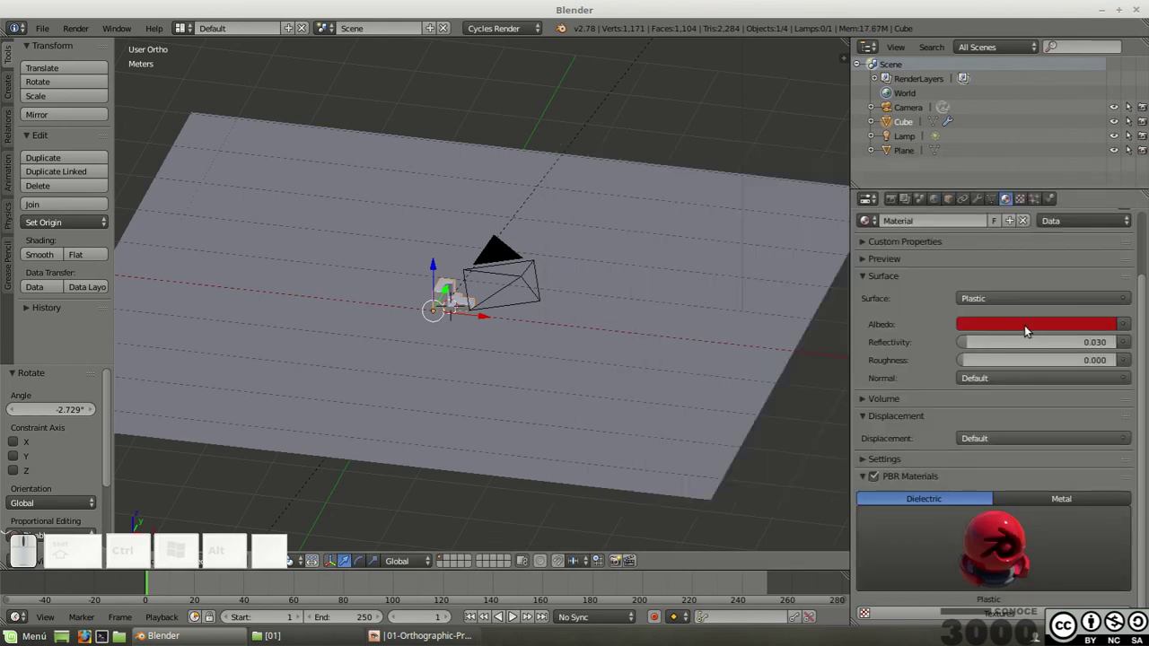
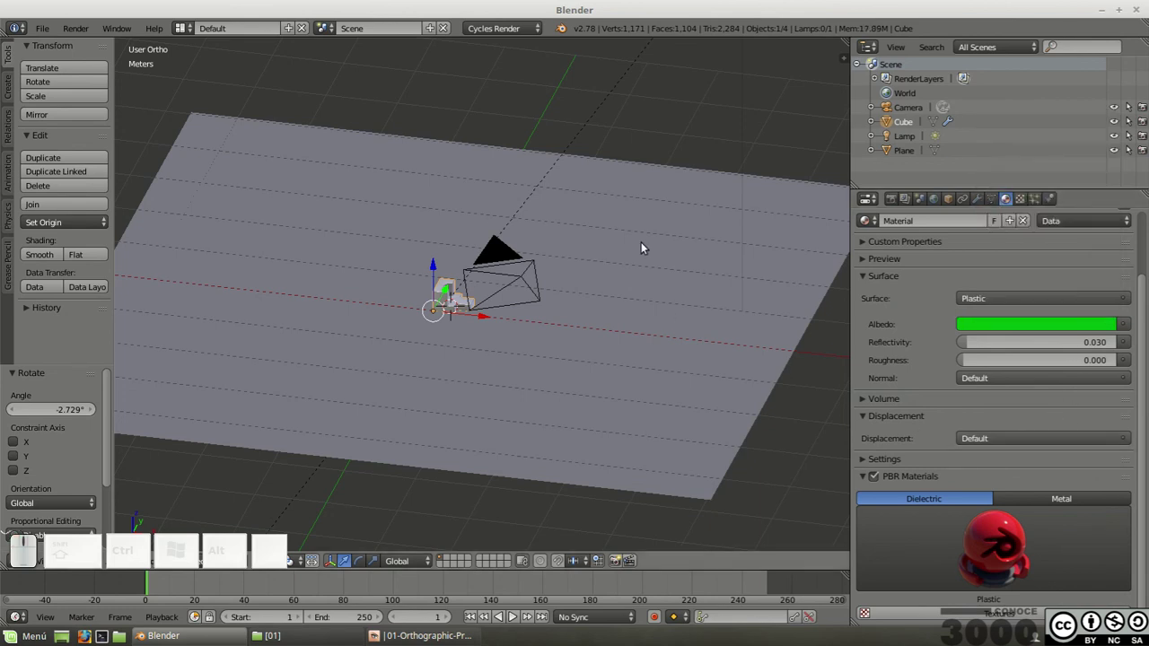
Step: Give the ground plane a new material using the PBR Plastic preset
right_click(666, 173)
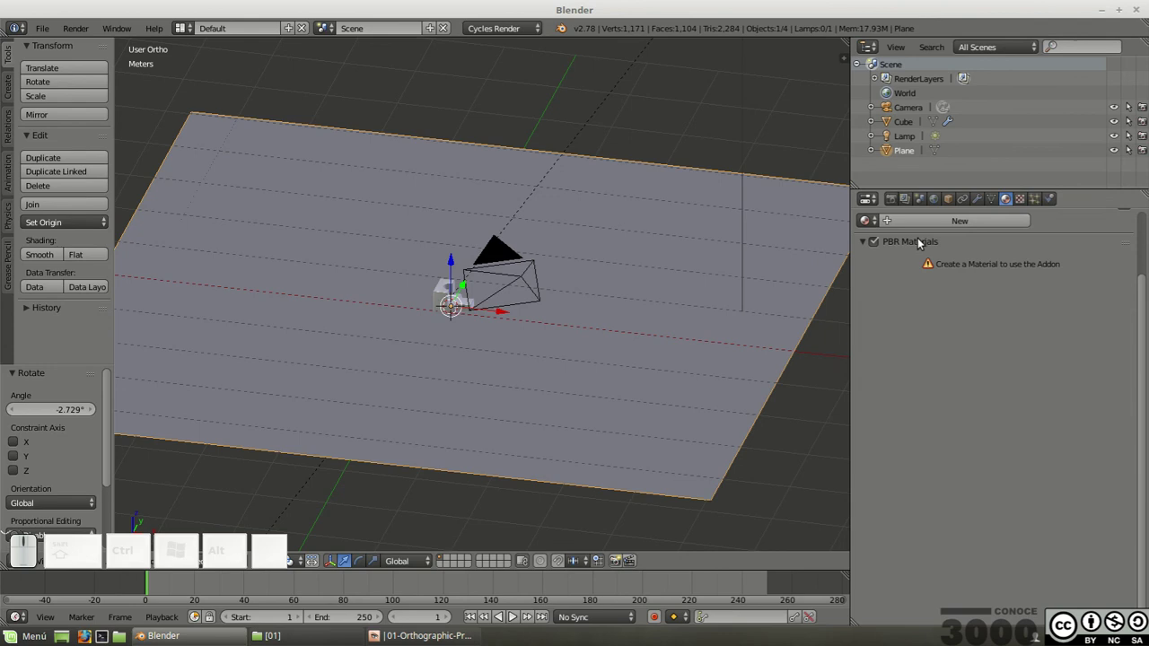
click(956, 223)
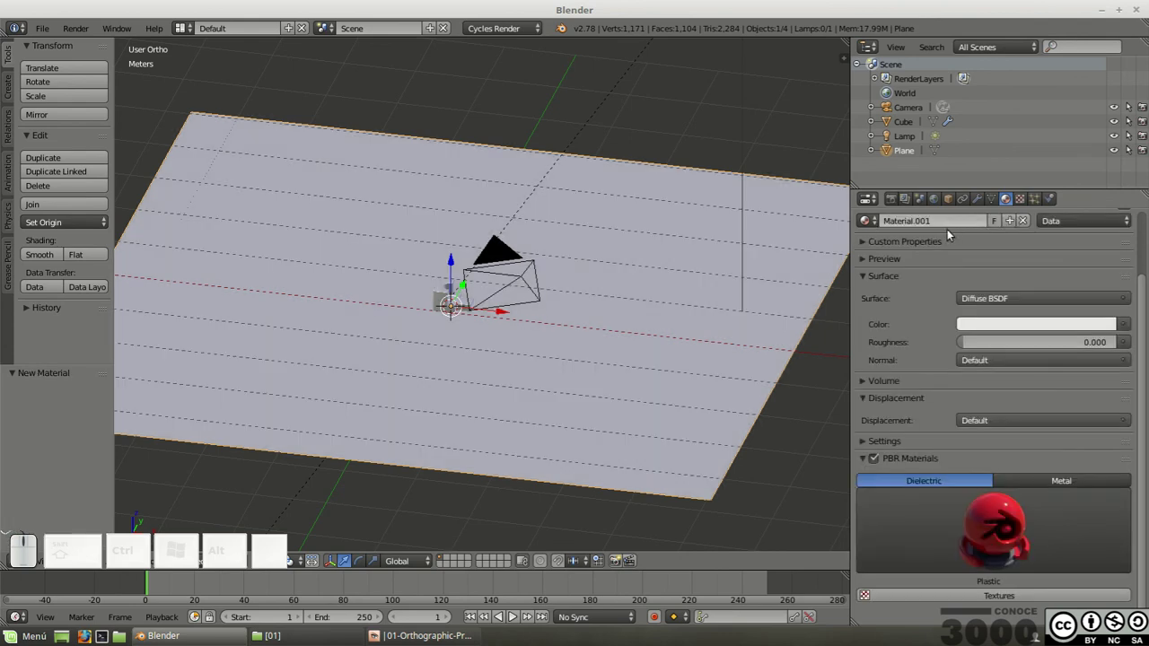
click(999, 518)
click(821, 327)
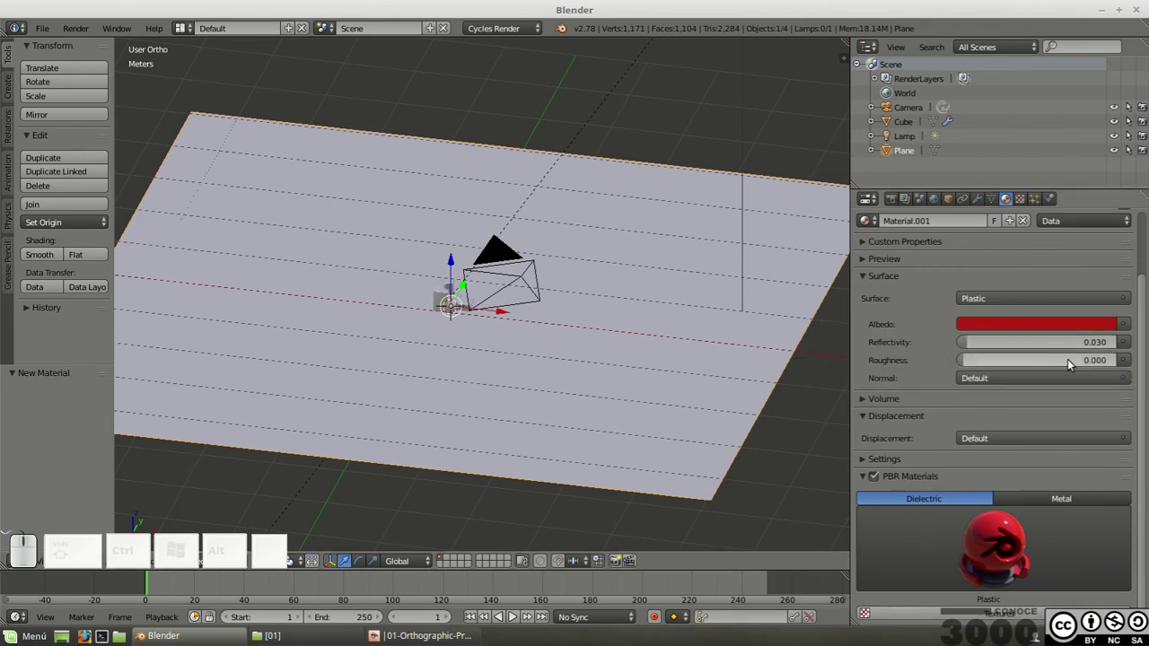
Step: Set the plane material's roughness to 0.02
click(1073, 363)
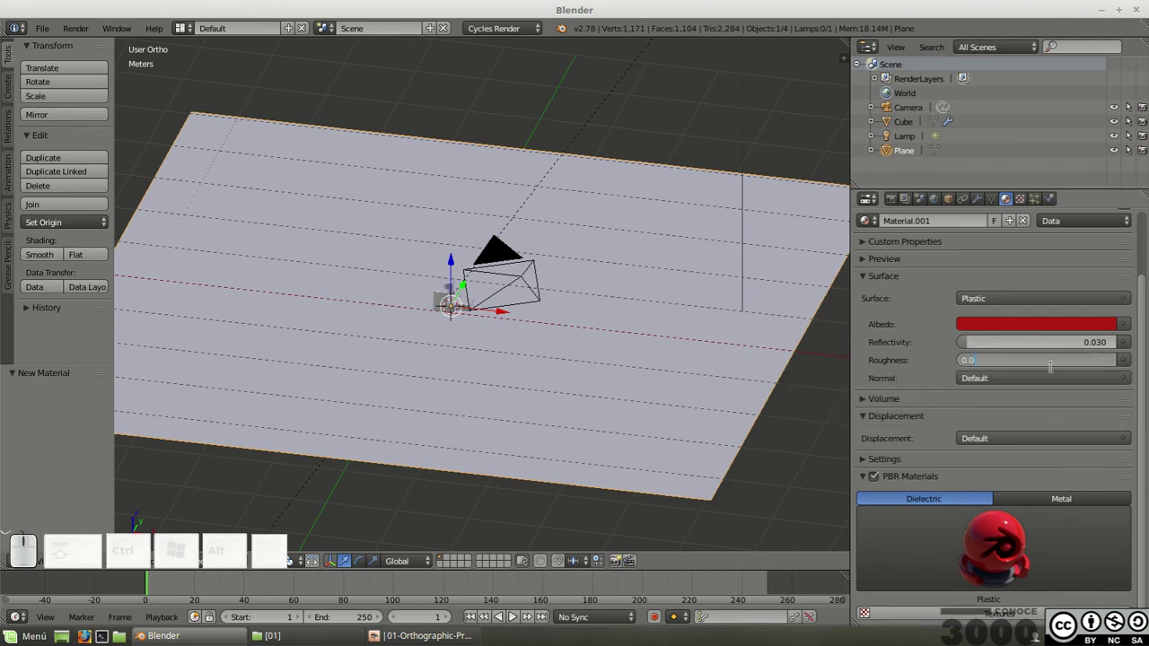
key(KP_0)
key(KP_Decimal)
key(KP_0)
key(KP_2)
key(KP_Enter)
Step: Set the cube material's roughness to 0.02 and render a test image of the scene
right_click(448, 292)
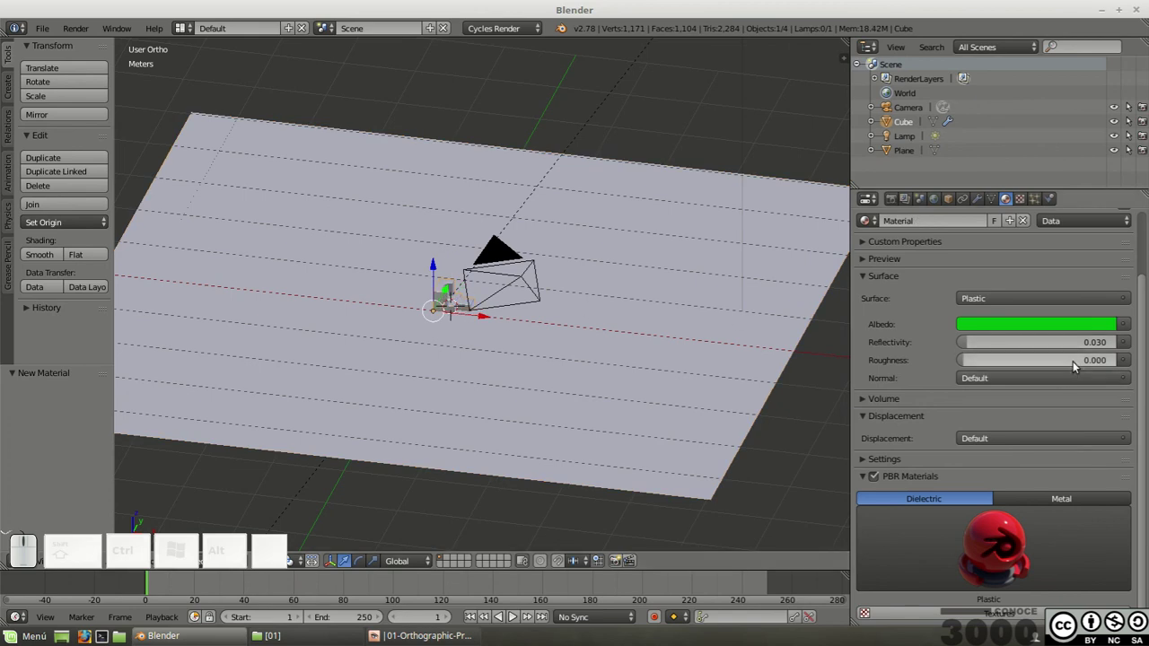
click(1080, 362)
key(KP_0)
key(KP_Decimal)
key(KP_0)
key(KP_2)
key(KP_Enter)
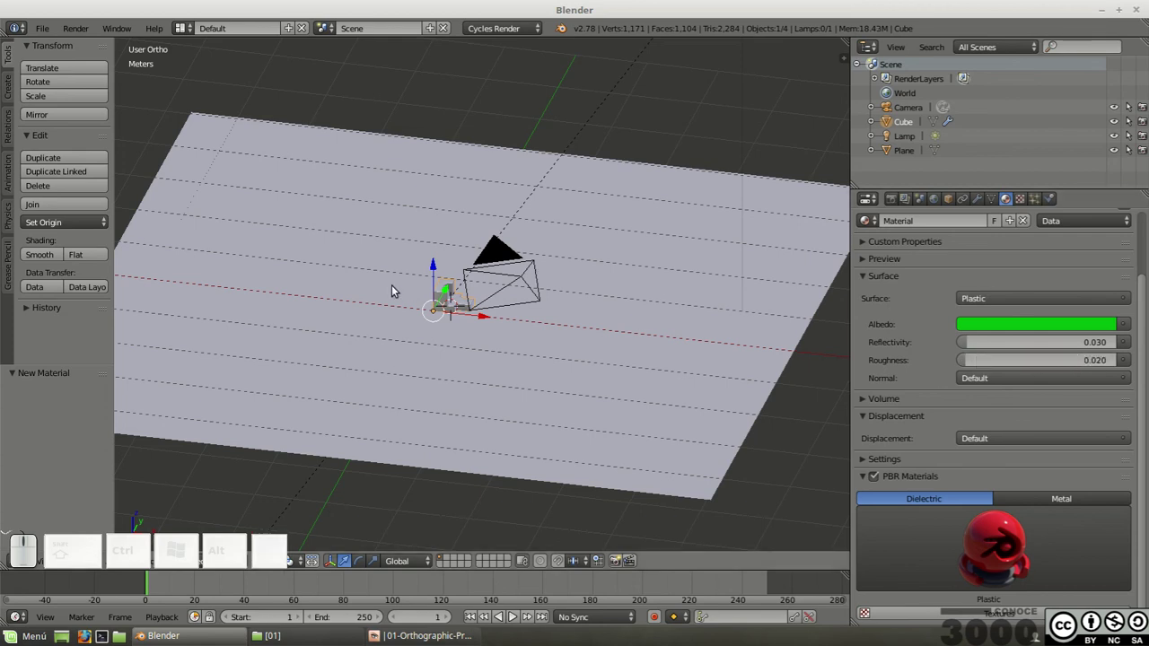
key(KP_0)
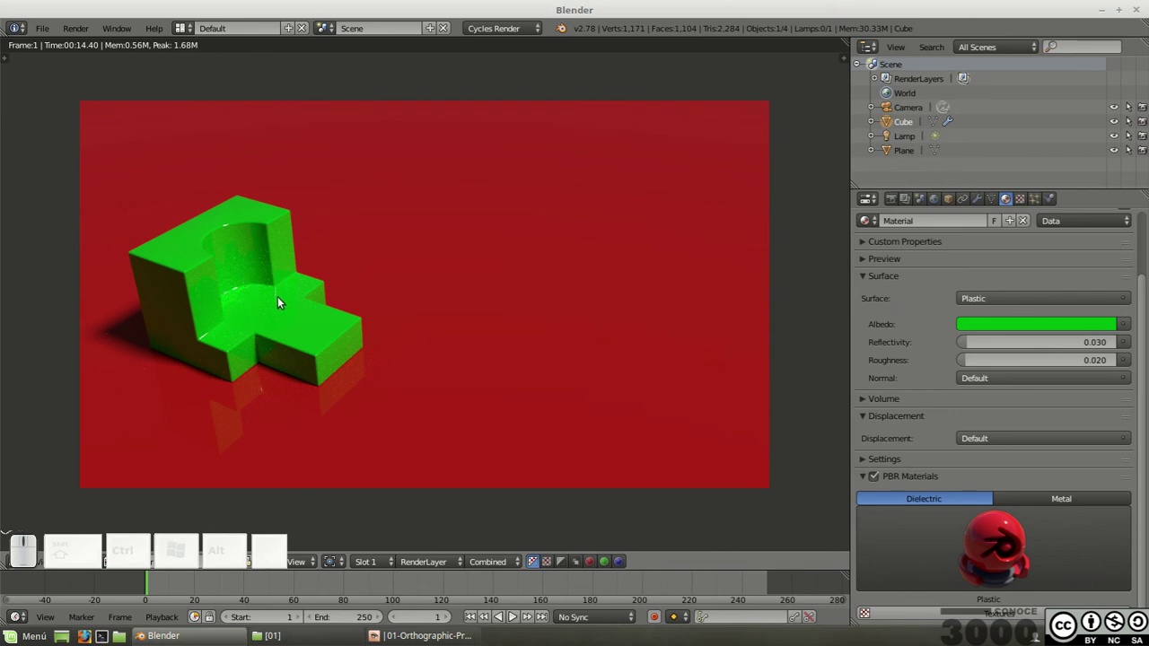
Step: Return to the viewport and untick Reflective and Refractive Caustics under Light Paths
key(Escape)
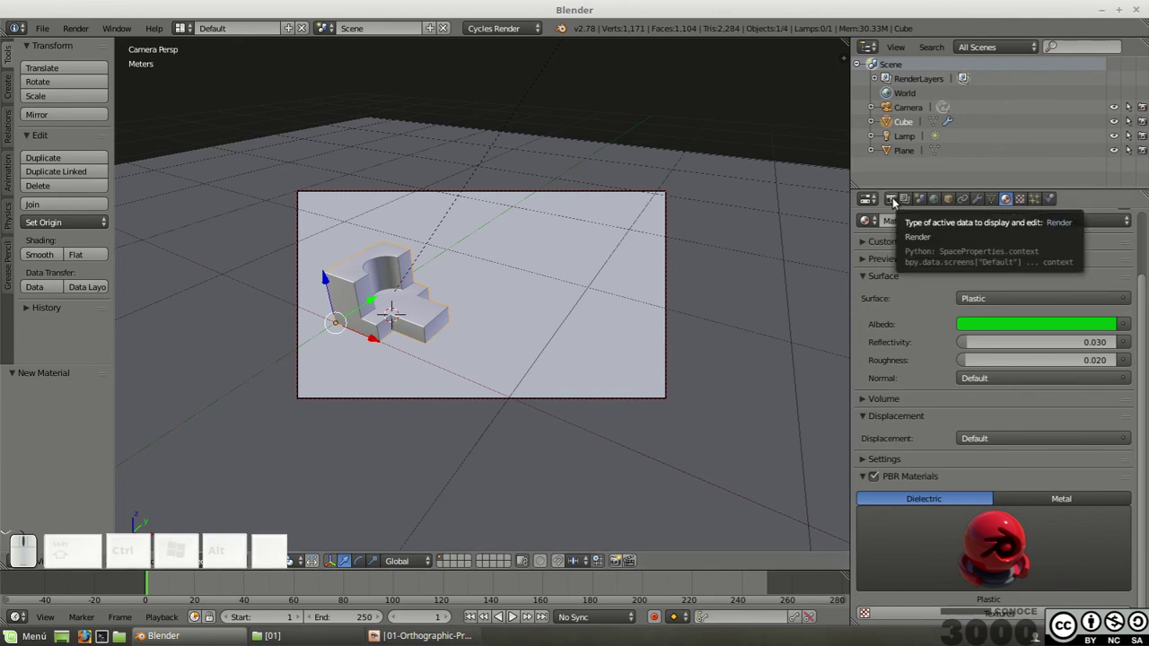
click(895, 200)
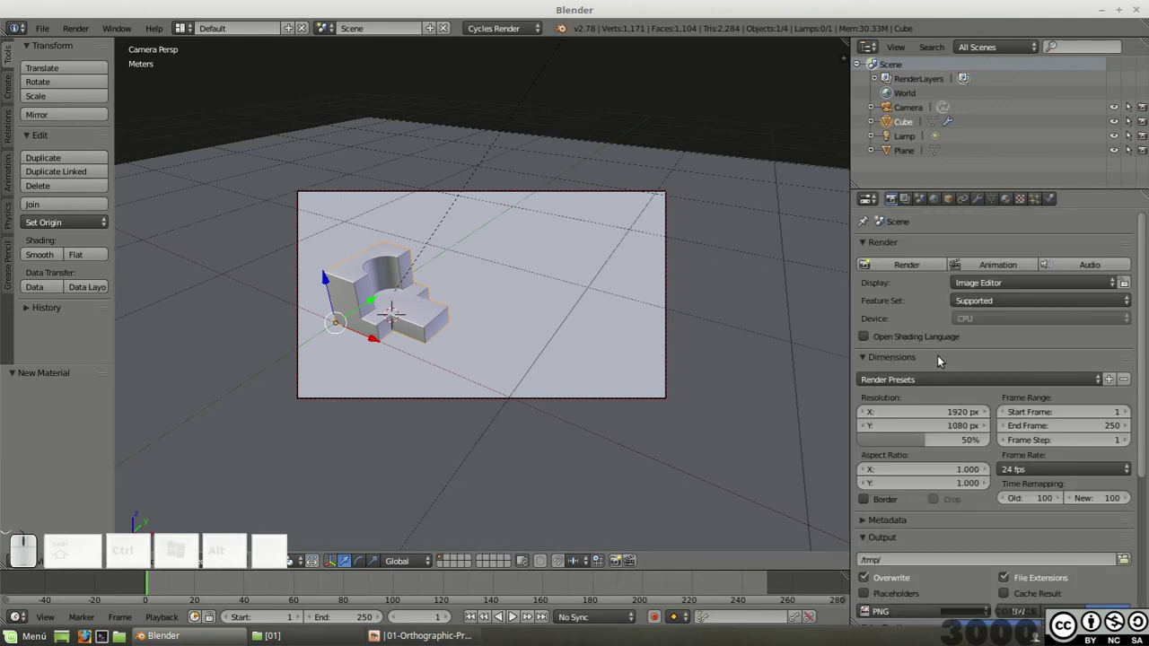
scroll(down, 3)
scroll(down, 3)
click(865, 488)
scroll(down, 3)
scroll(down, 3)
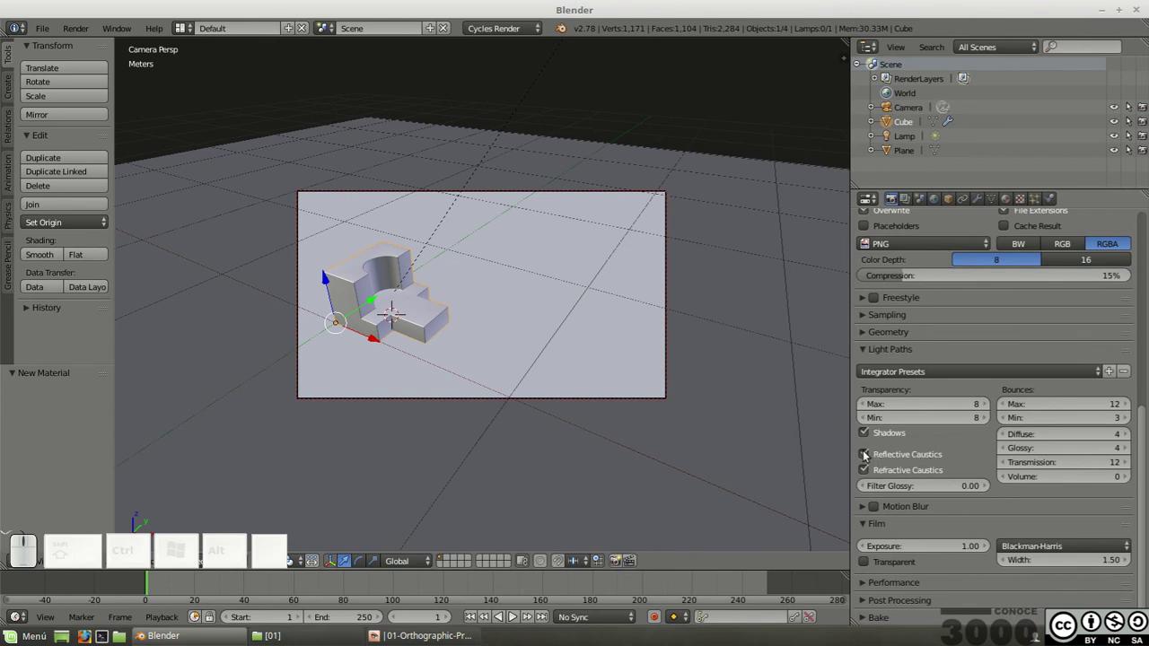
click(867, 453)
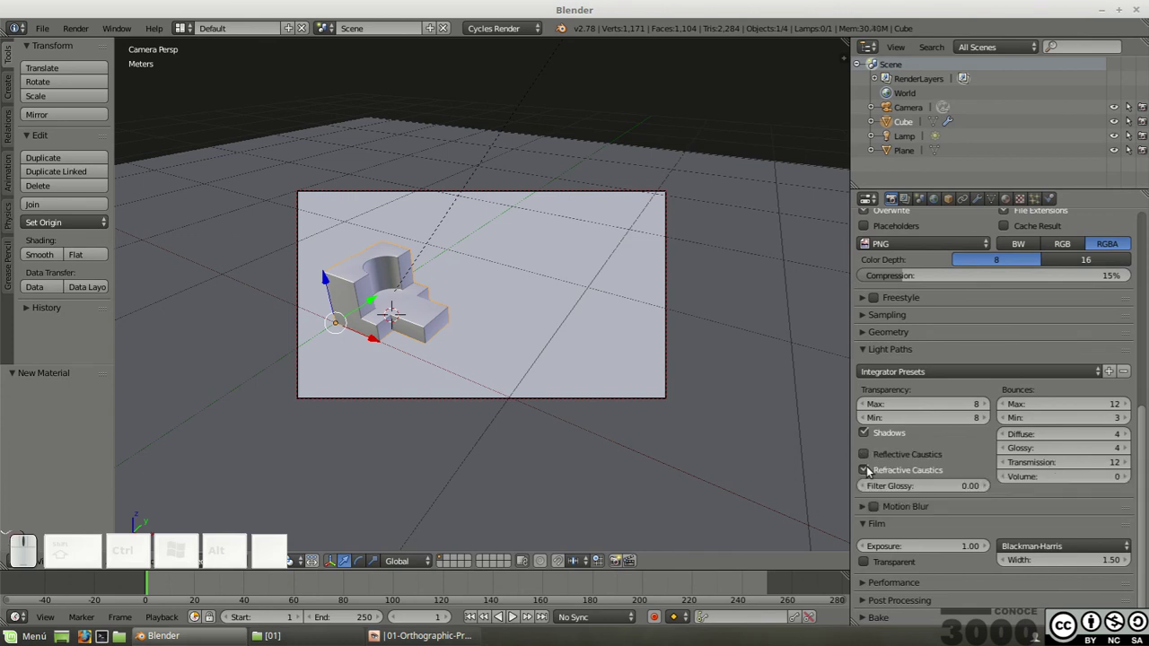
click(867, 471)
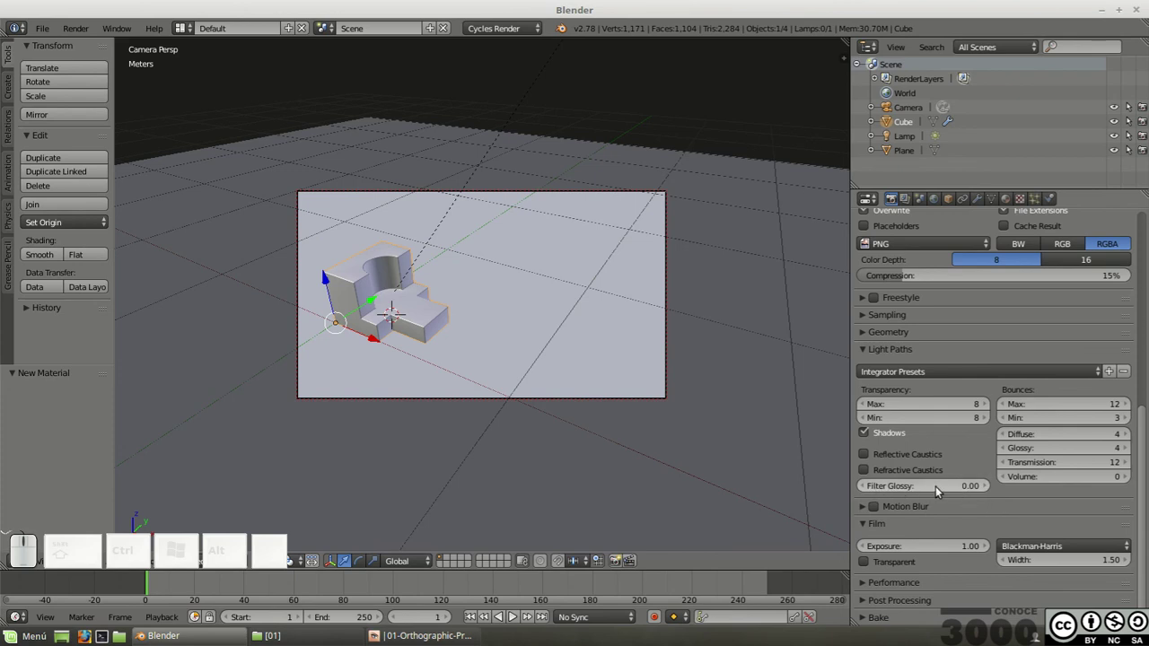
Step: Set Filter Glossy to 0.5 and start a fresh render
click(943, 489)
key(KP_0)
key(KP_Decimal)
key(KP_5)
key(KP_Enter)
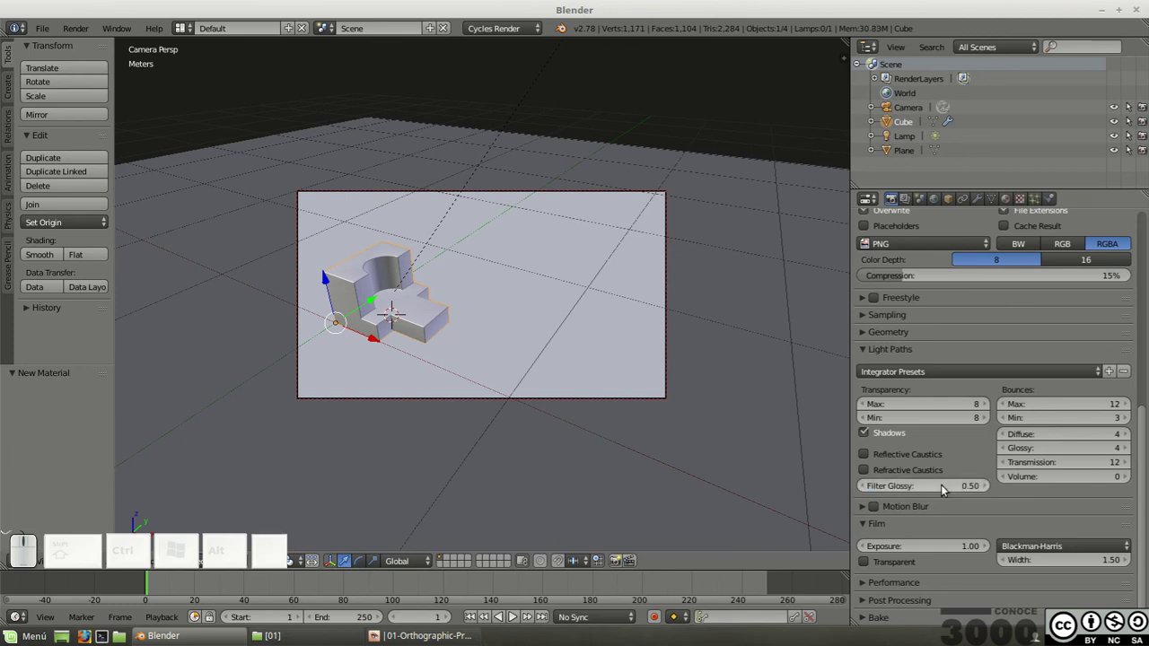
click(481, 7)
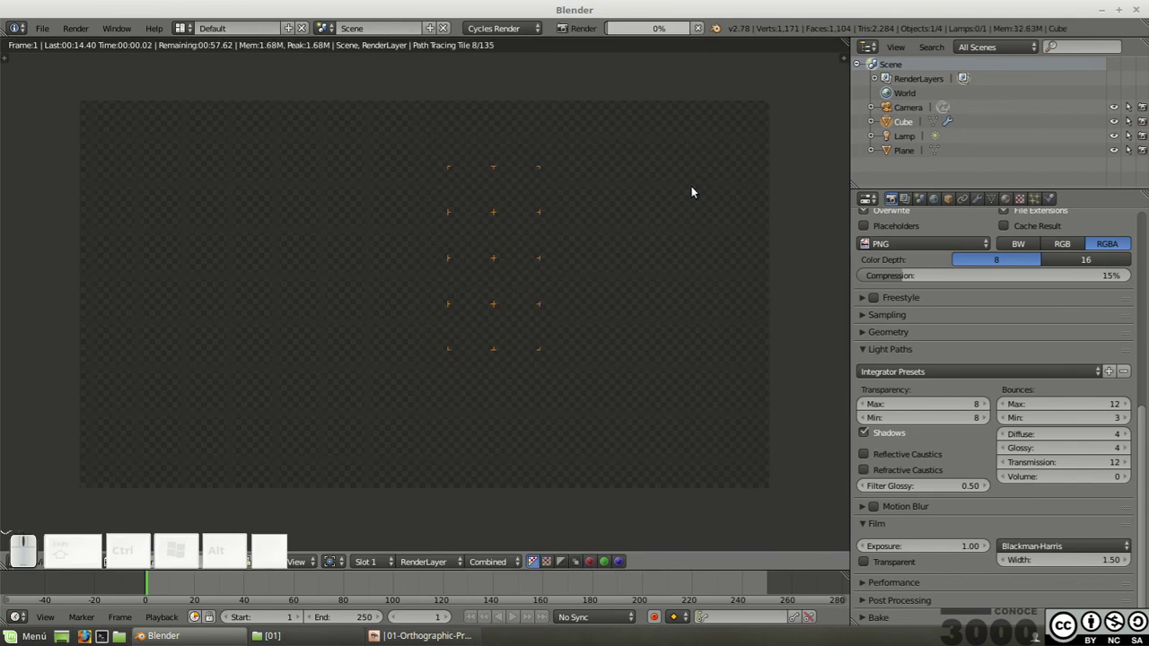